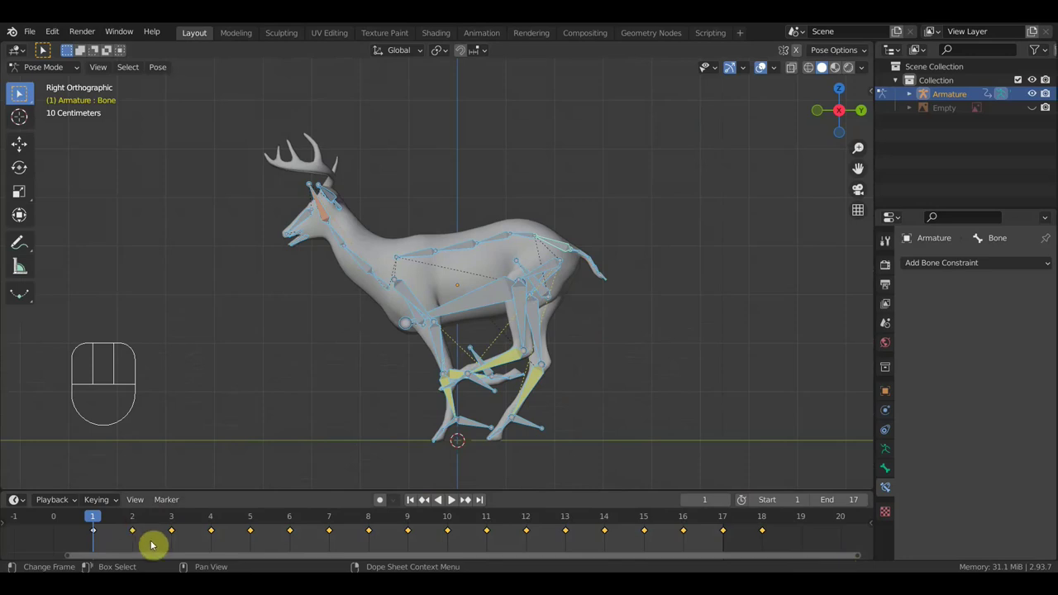
Step: Delete all keyframes, clear the bones' location, rotation and scale, and start inserting a new keyframe
key(Delete)
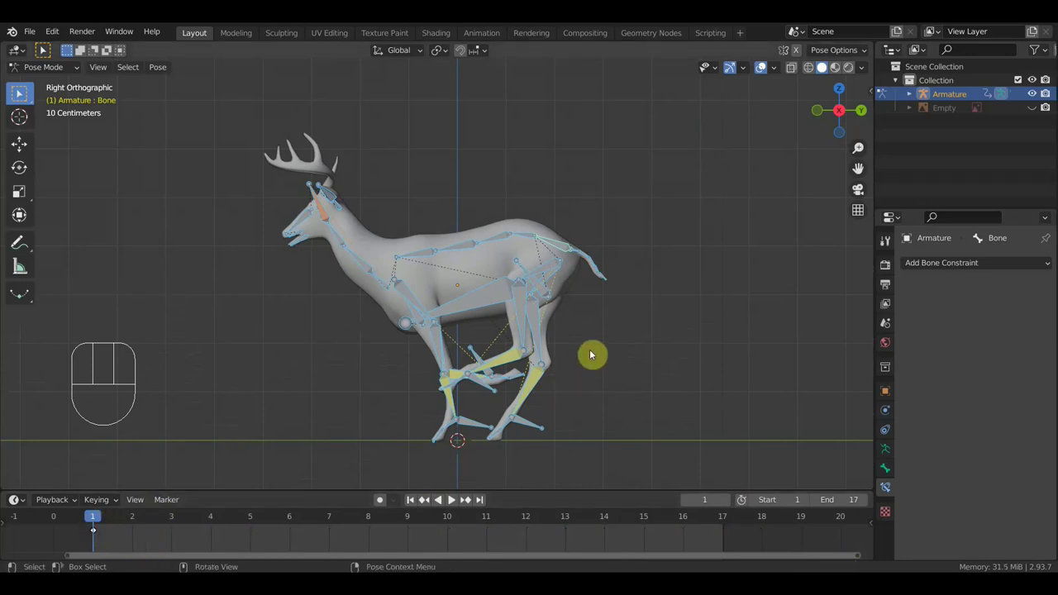
key(alt+g)
key(alt+r)
key(alt+s)
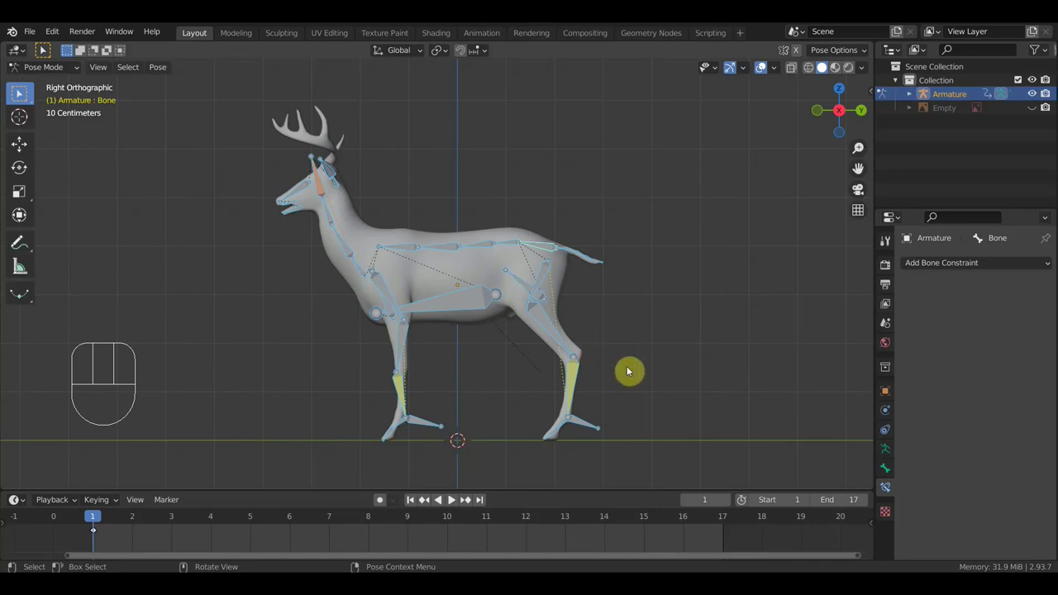
key(i)
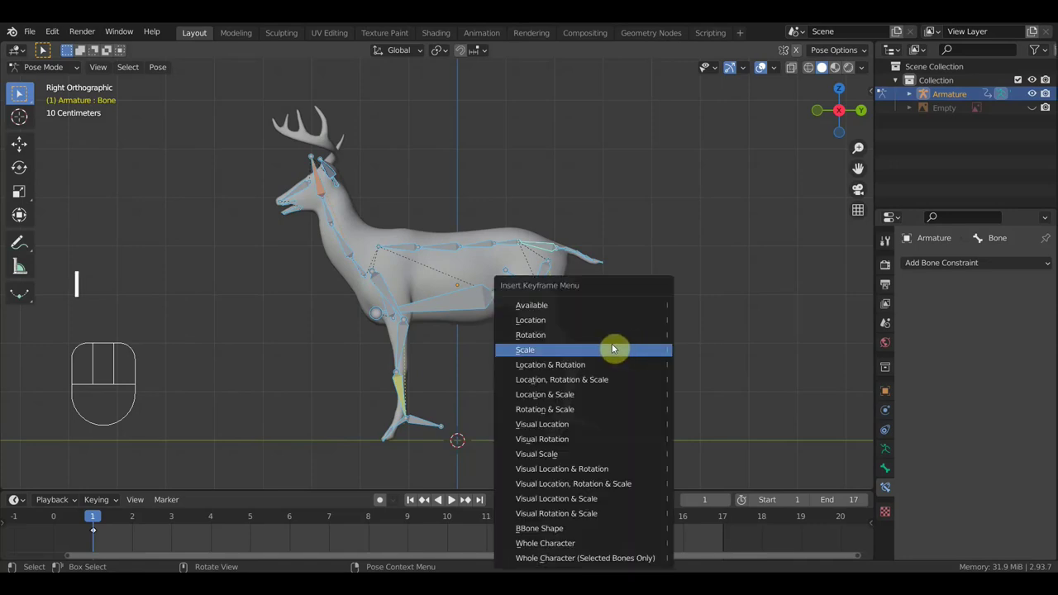
Step: From the front view, rotate the selected leg bones about -86 degrees so the legs lie horizontal
drag(494, 340, 364, 350)
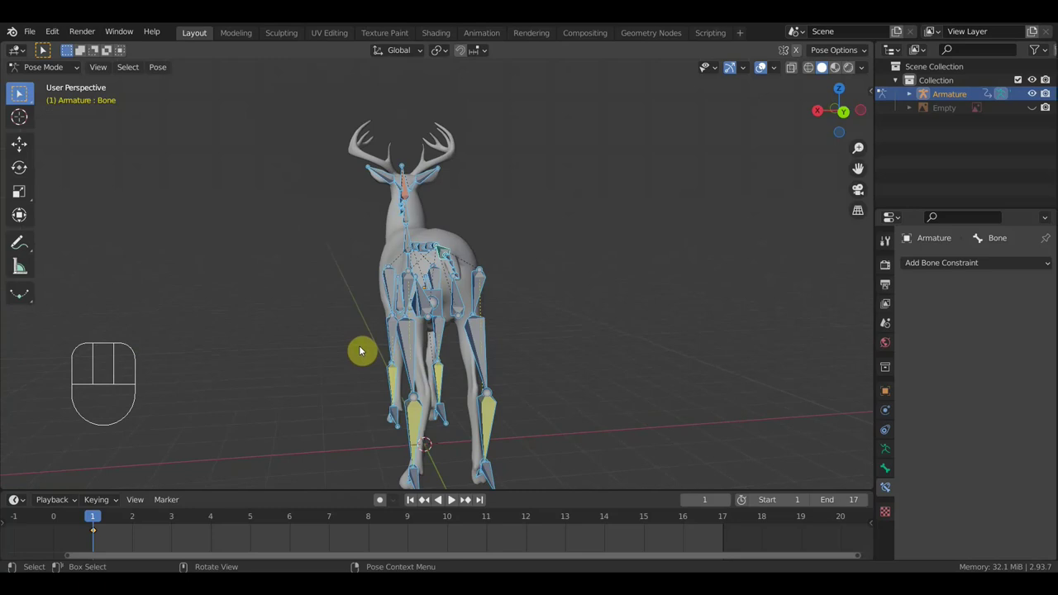
key(KP_1)
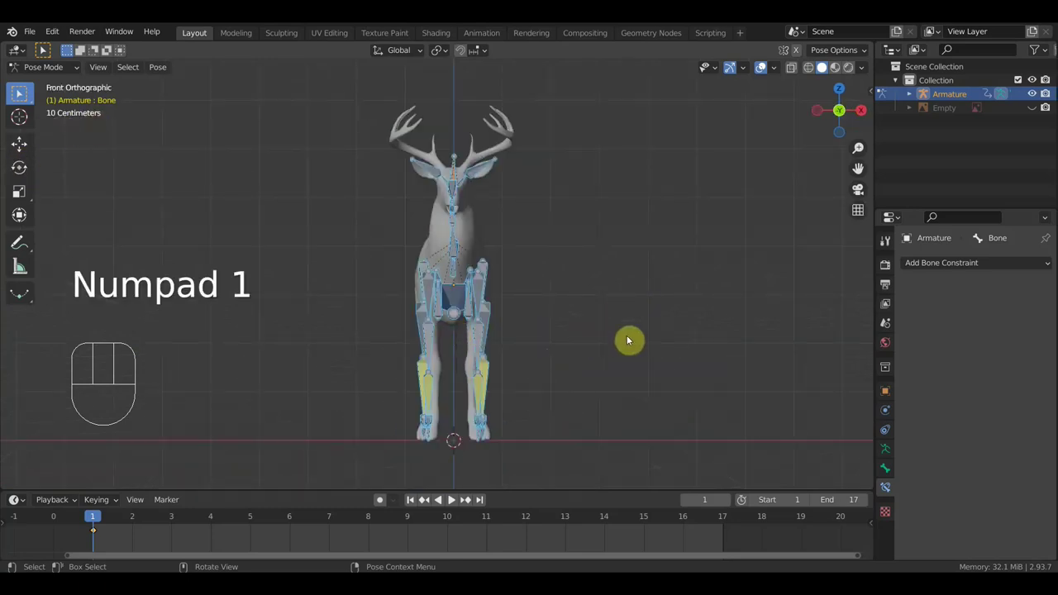
key(r)
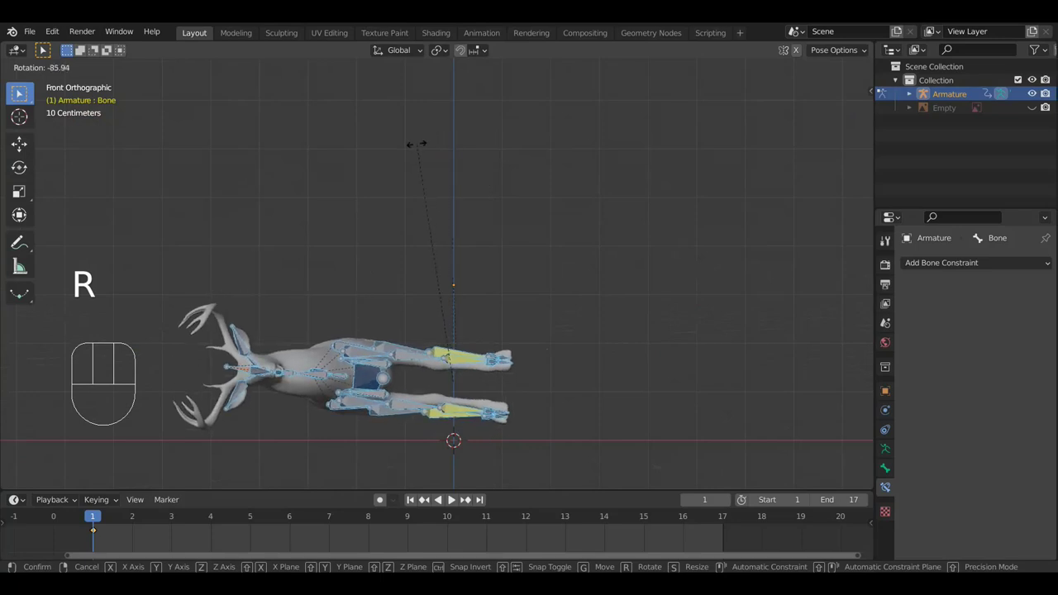
click(416, 147)
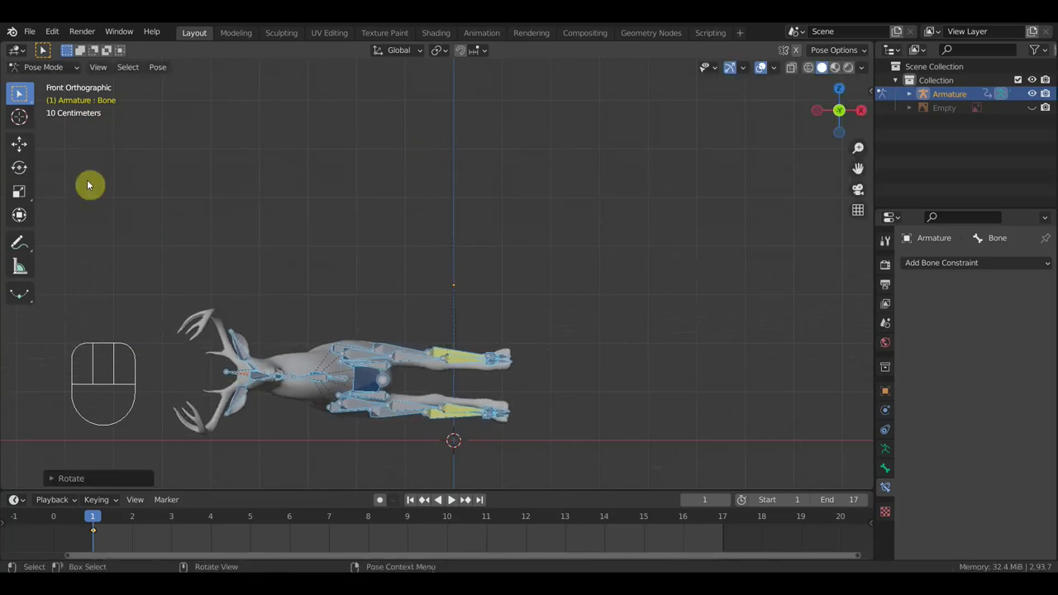
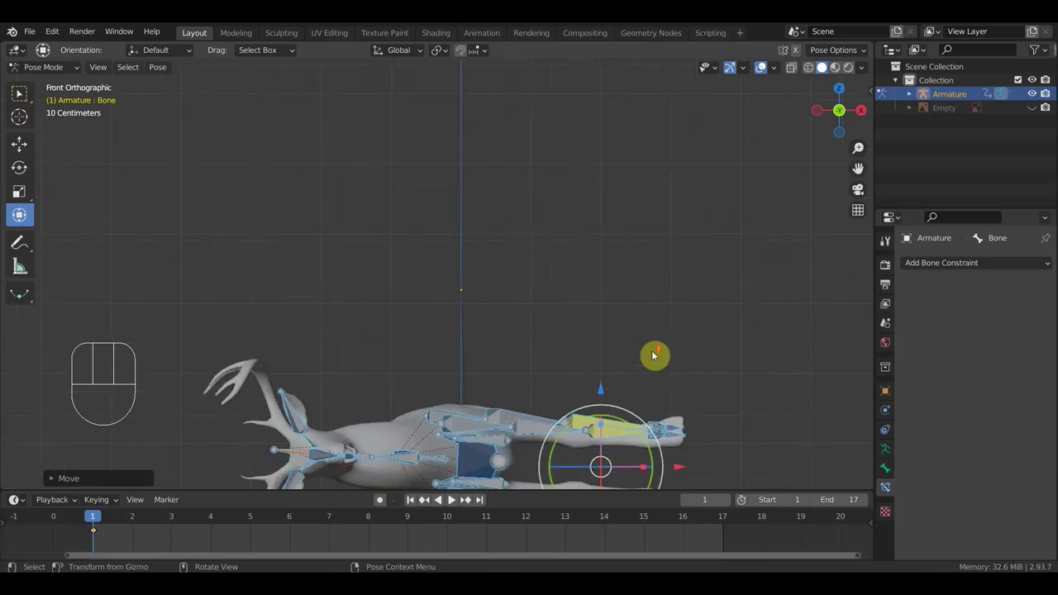
middle_click(655, 303)
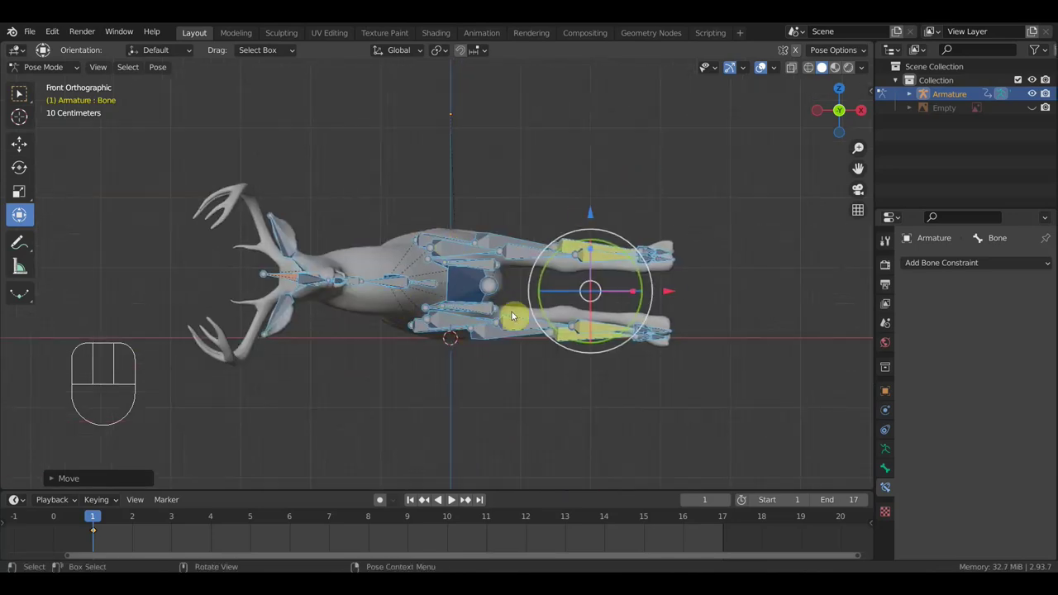
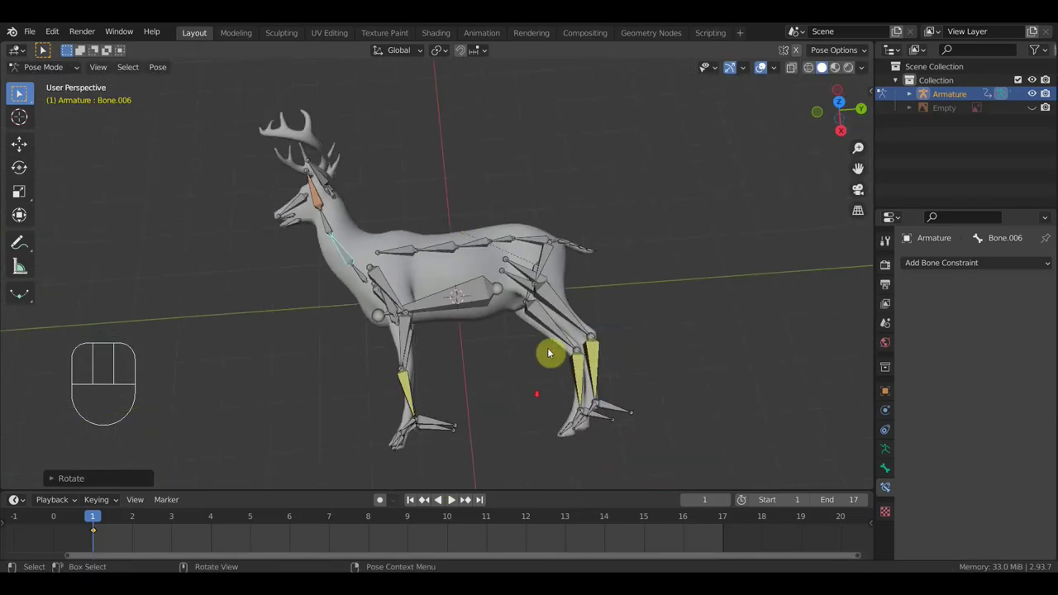
Step: Rotate the selected leg bones about 24 degrees, then view the rig from the right side
key(r)
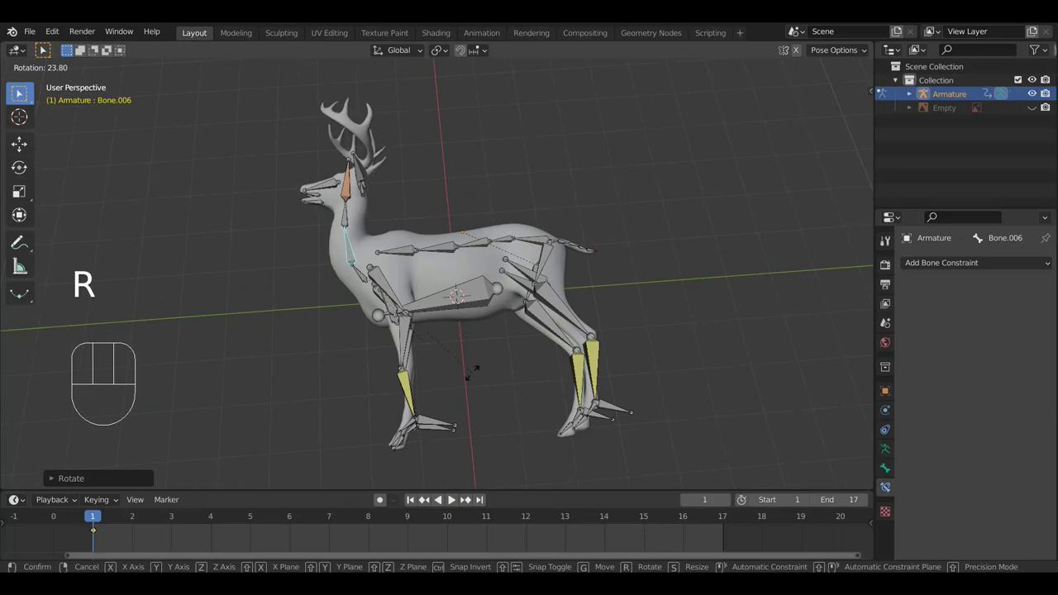
click(476, 376)
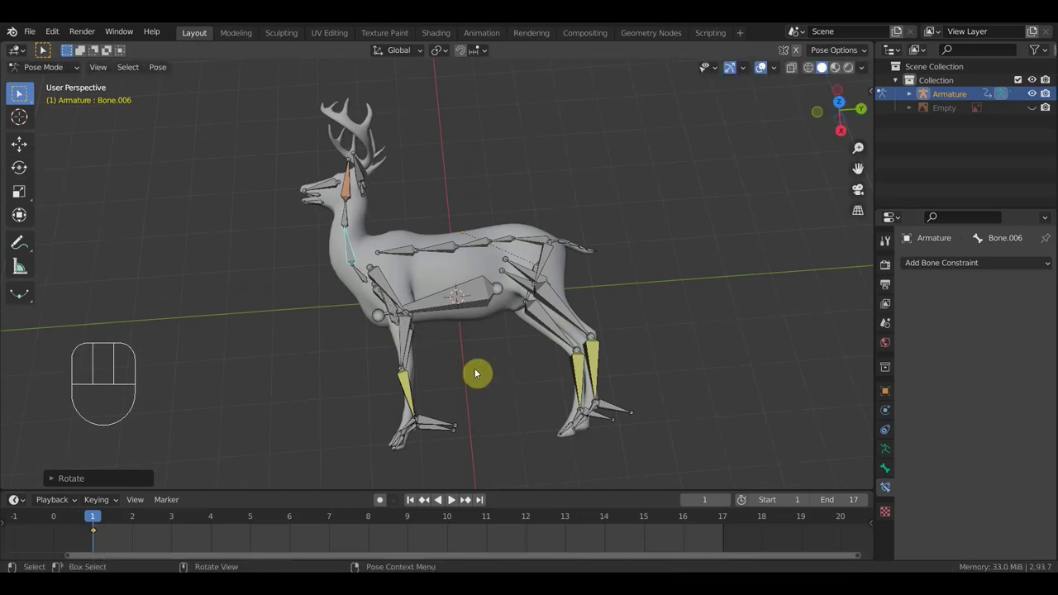
drag(476, 369, 575, 268)
drag(549, 350, 453, 369)
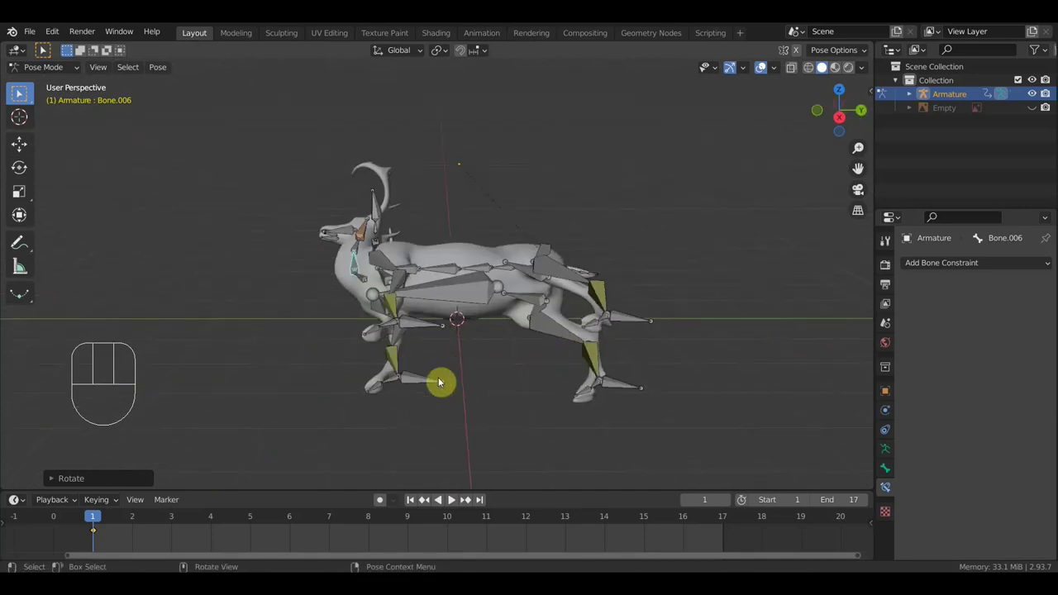
key(KP_3)
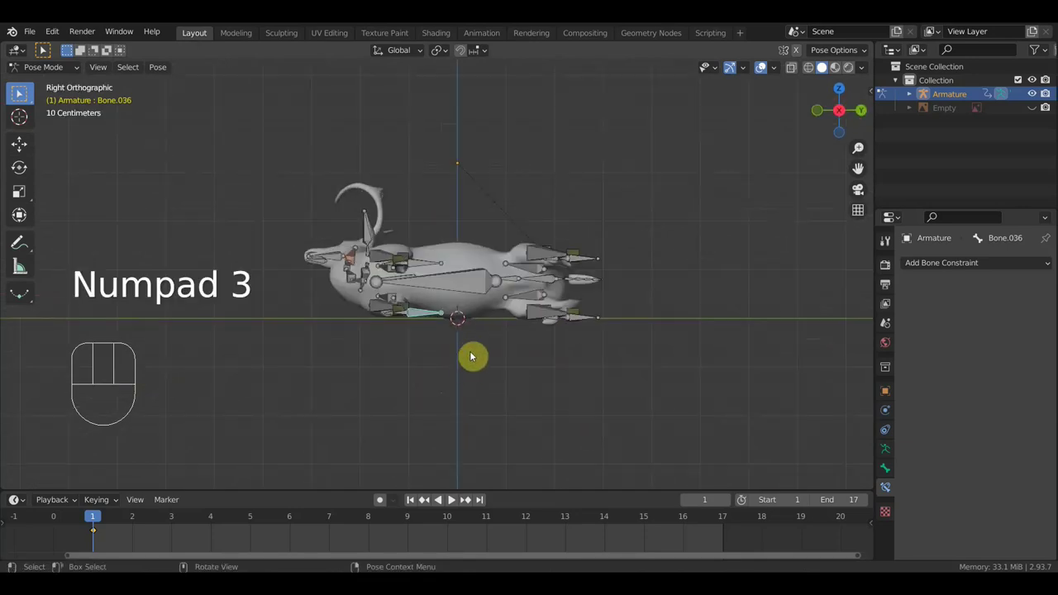
Step: Move foot control Bone.036 to a new position so the leg bends, then select Bone.019
key(g)
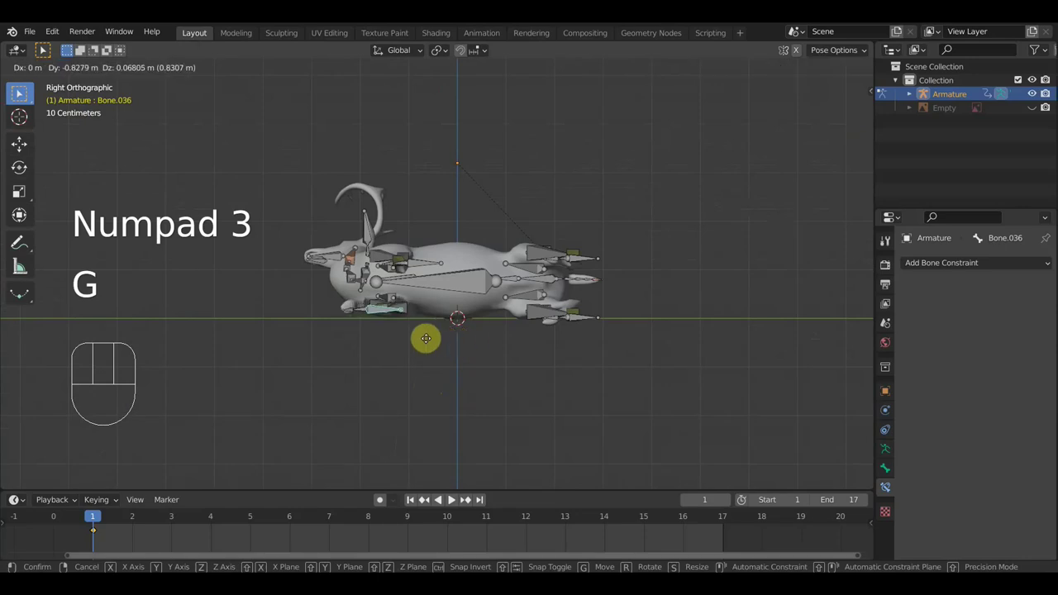
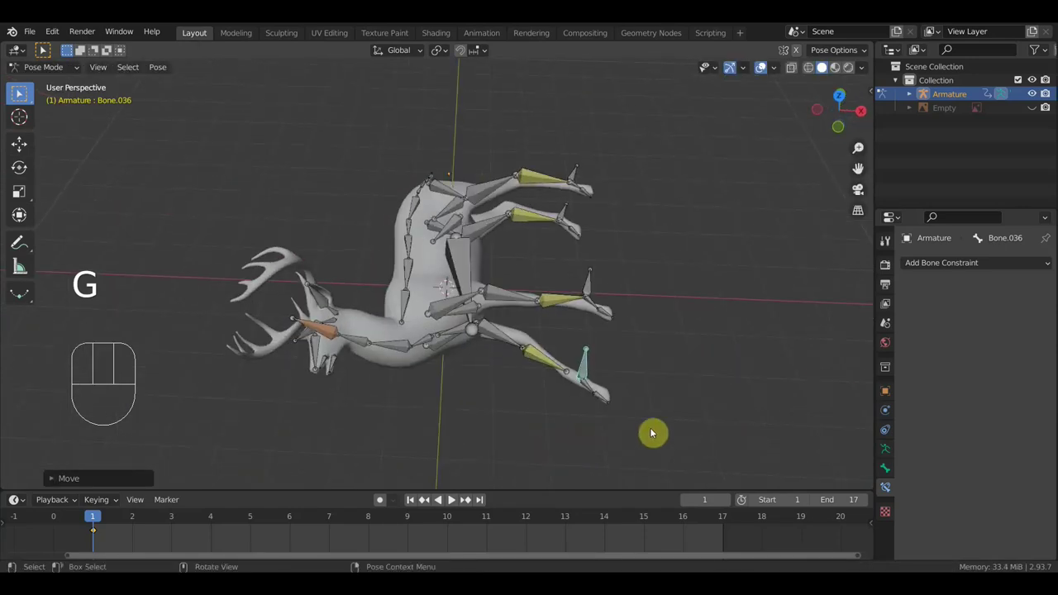
key(g)
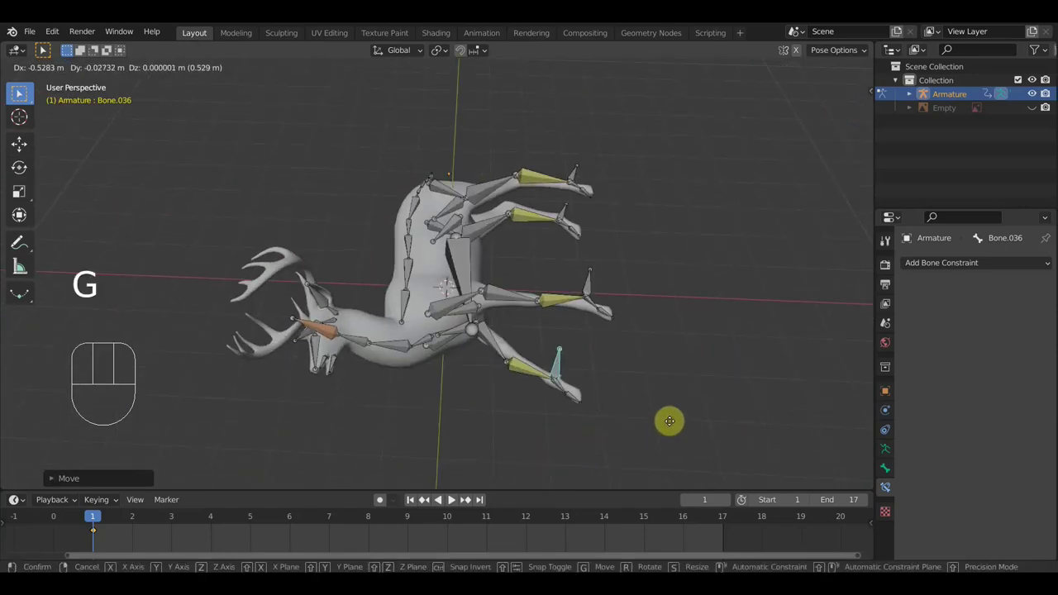
click(674, 426)
drag(596, 426, 545, 453)
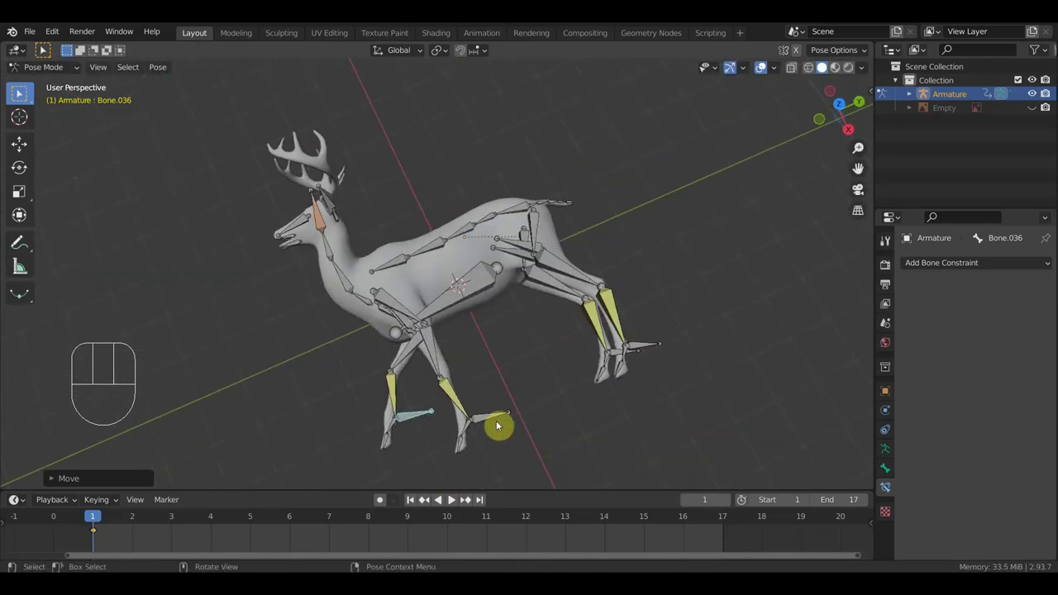
click(503, 416)
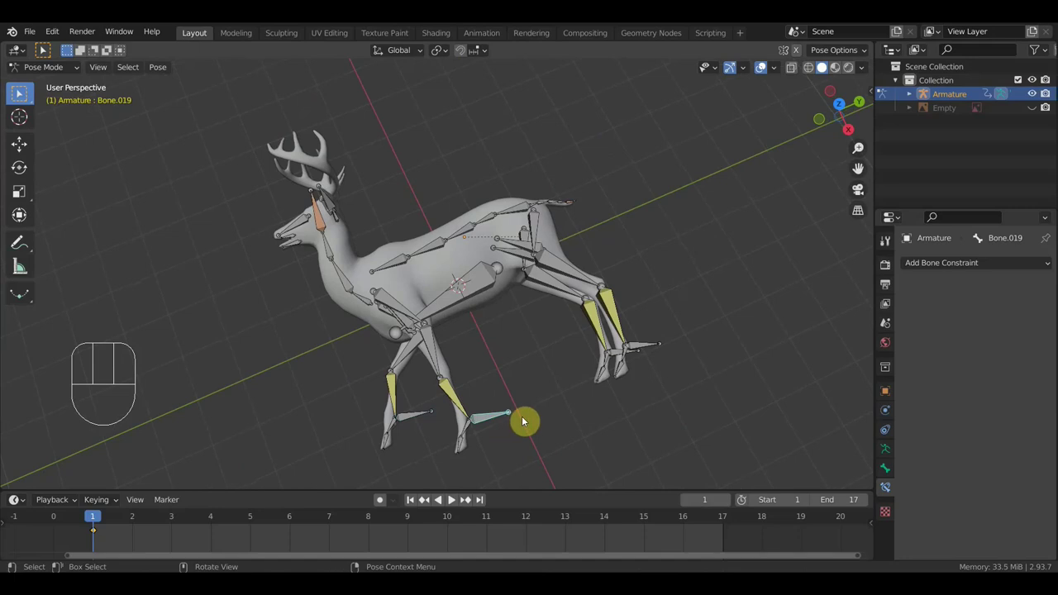
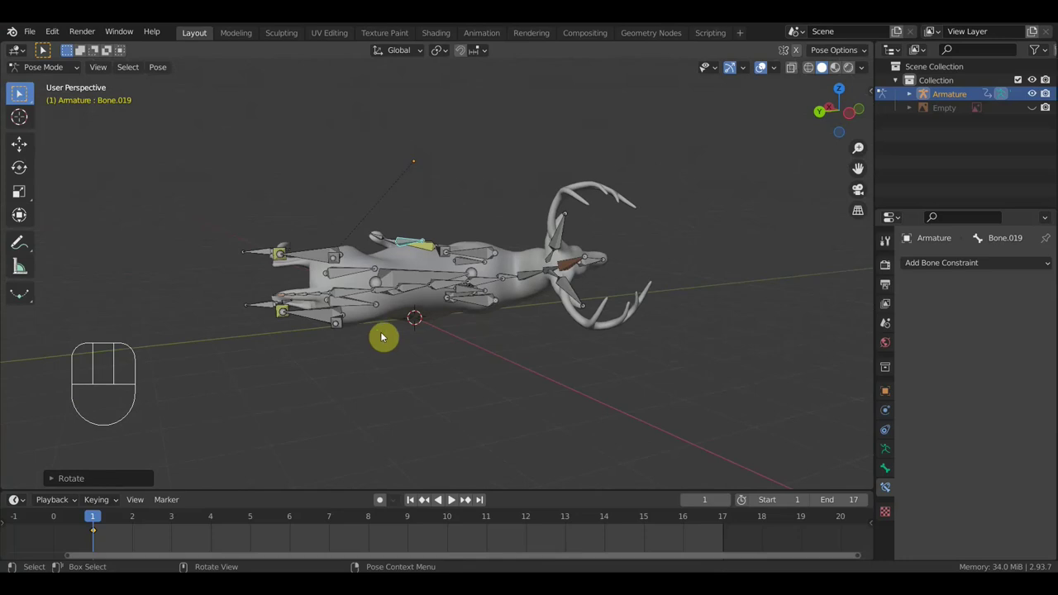
Step: Select Bone.019 and view the rig from the front, ready for its IK constraint
drag(480, 310, 589, 312)
drag(579, 312, 578, 308)
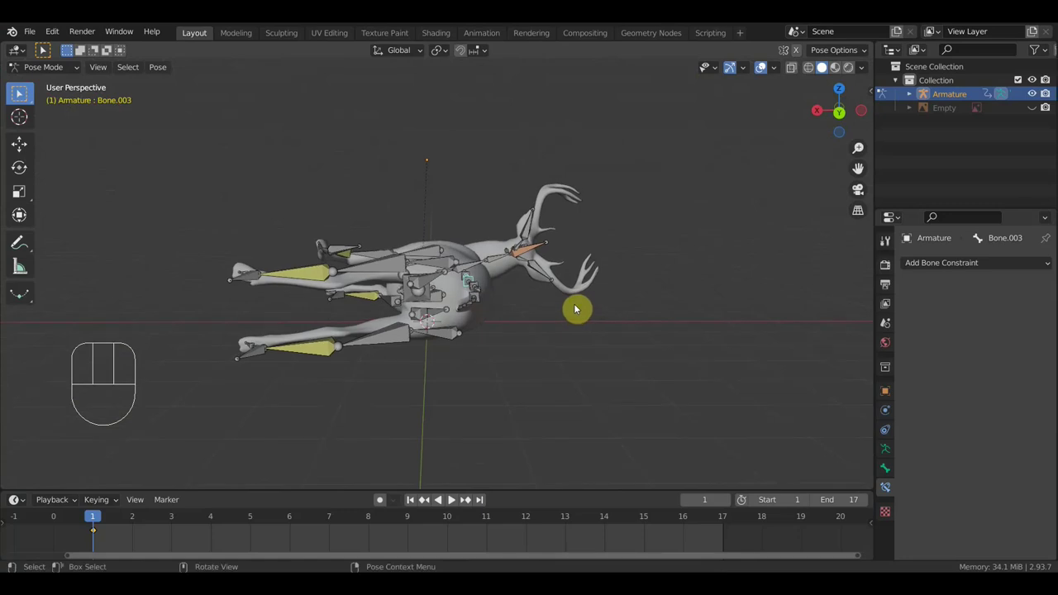
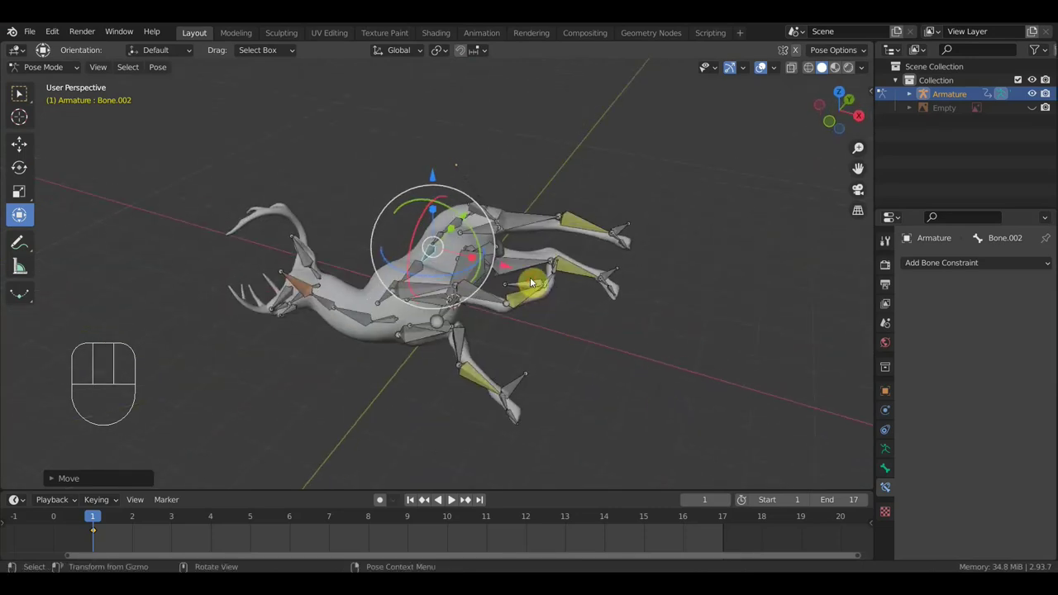
click(535, 286)
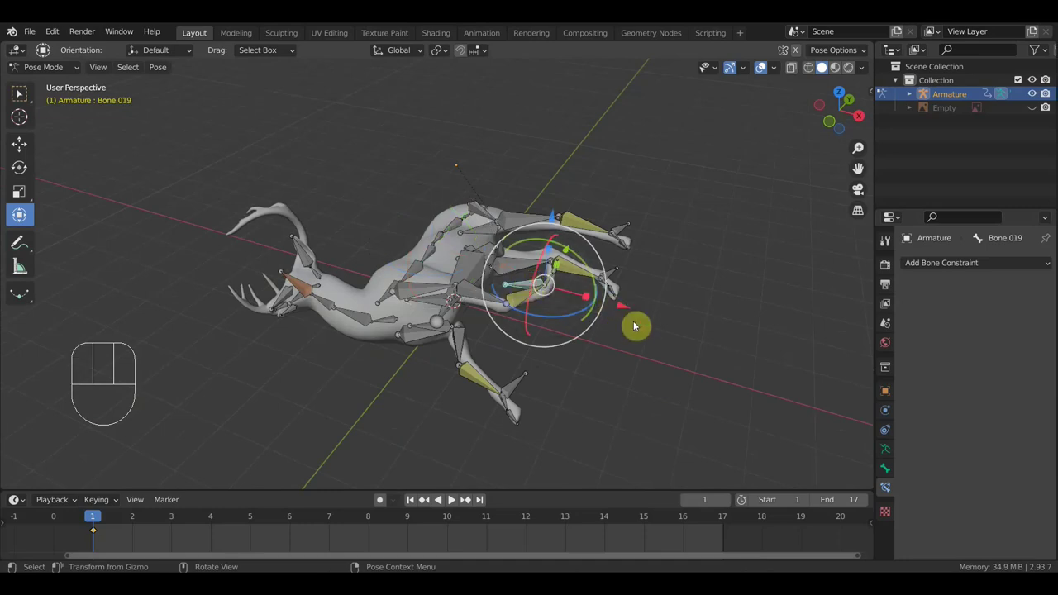
key(KP_1)
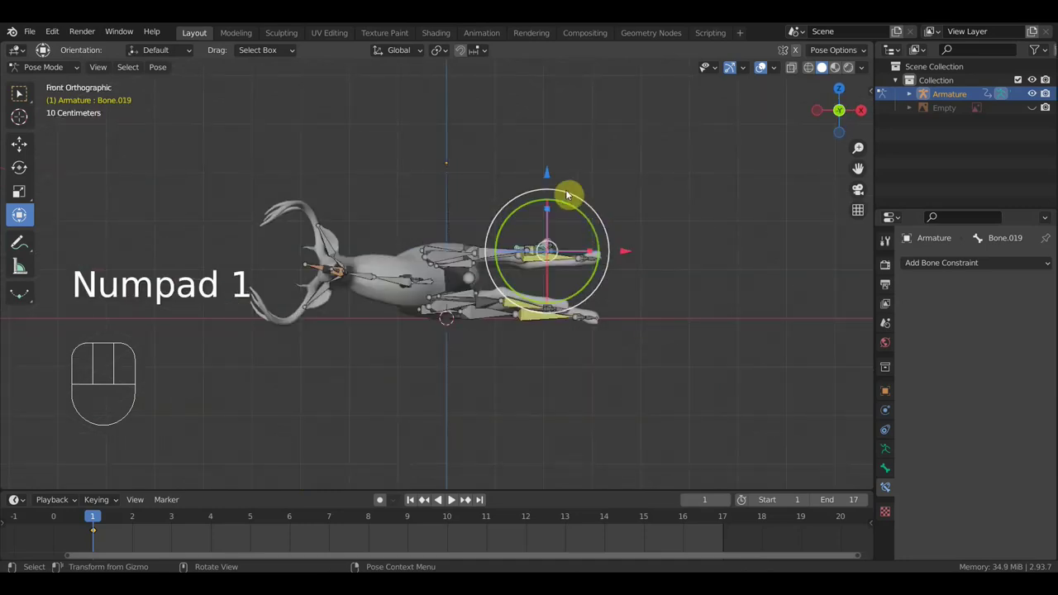
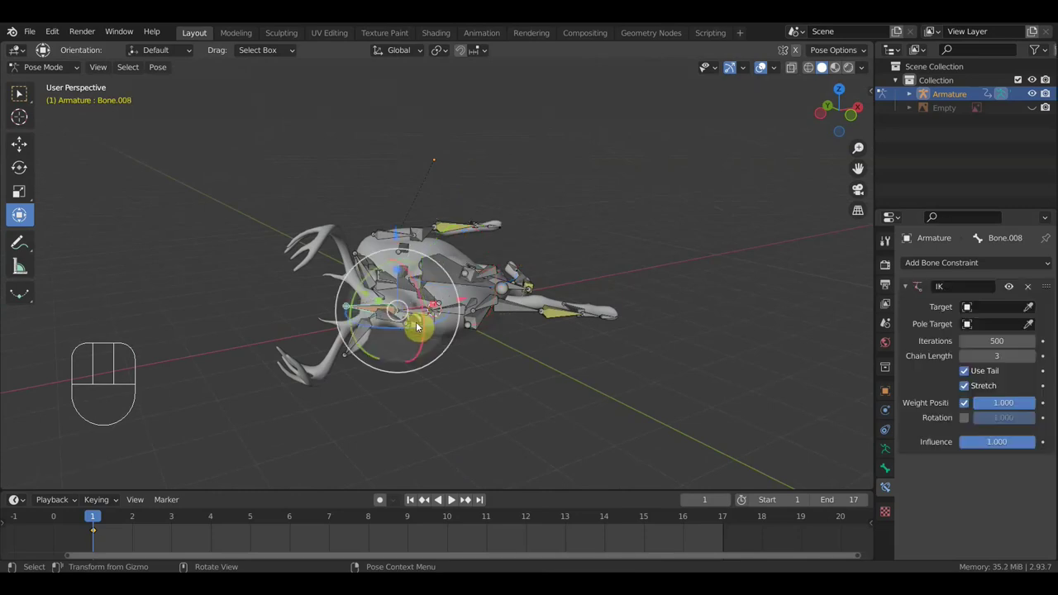
drag(470, 341, 573, 319)
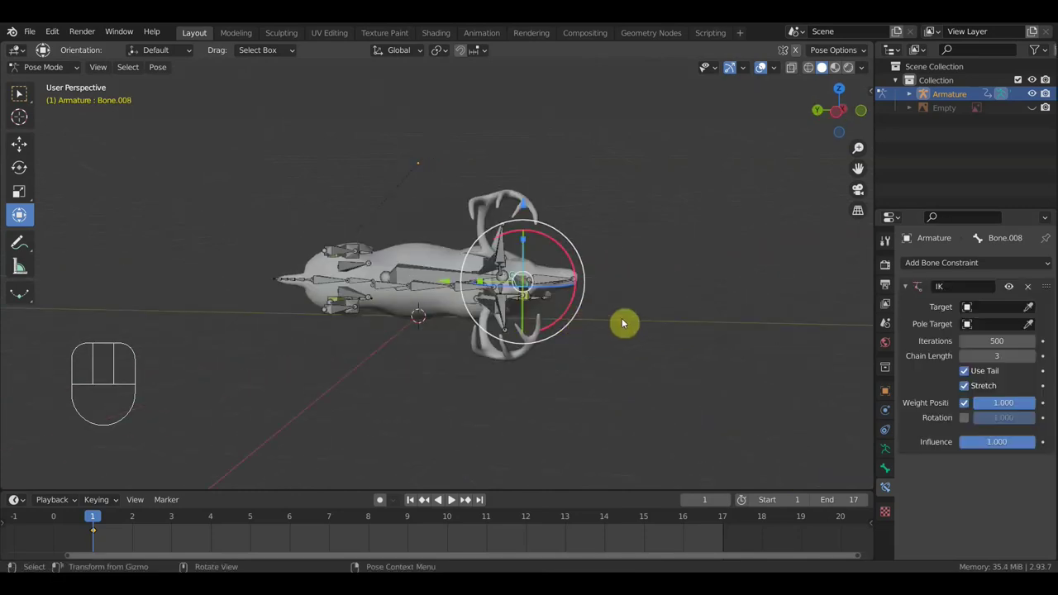
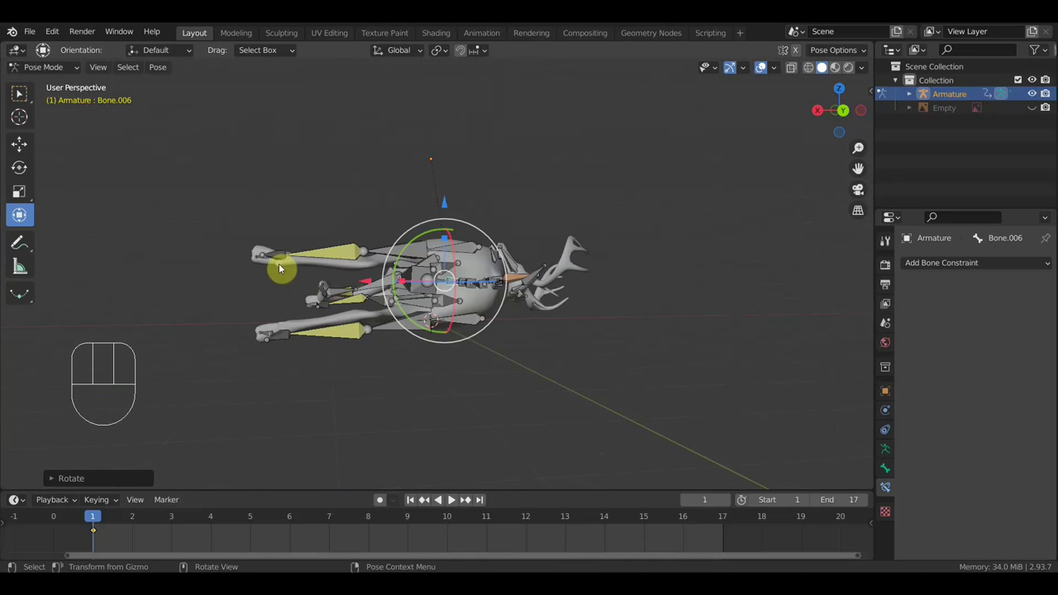
Step: Move head Bone.025 to a new position, then select leg Bone.005 in front view to pull it down
middle_click(355, 335)
drag(355, 333, 380, 343)
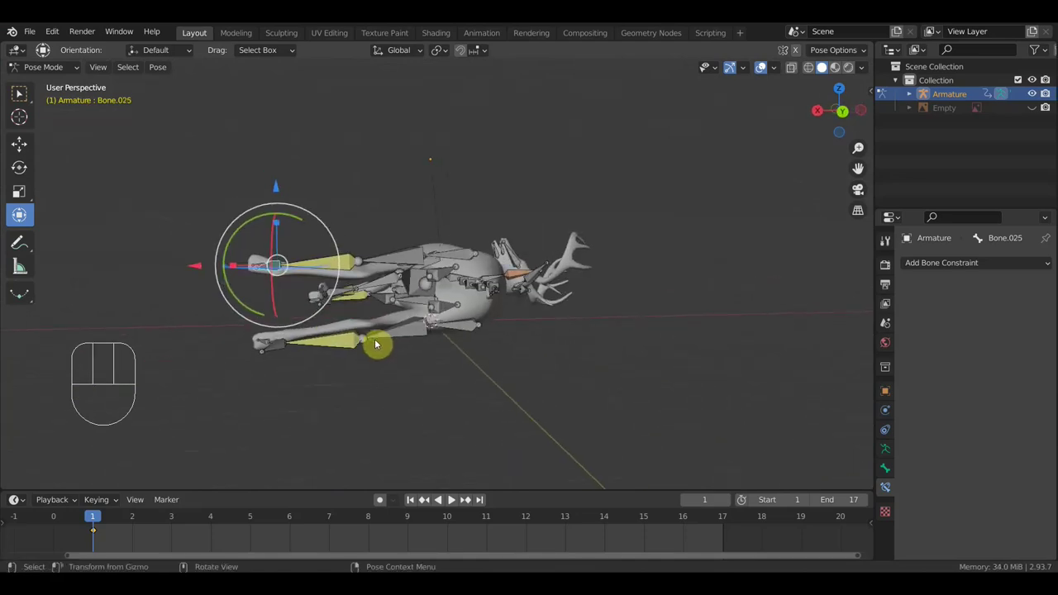
key(g)
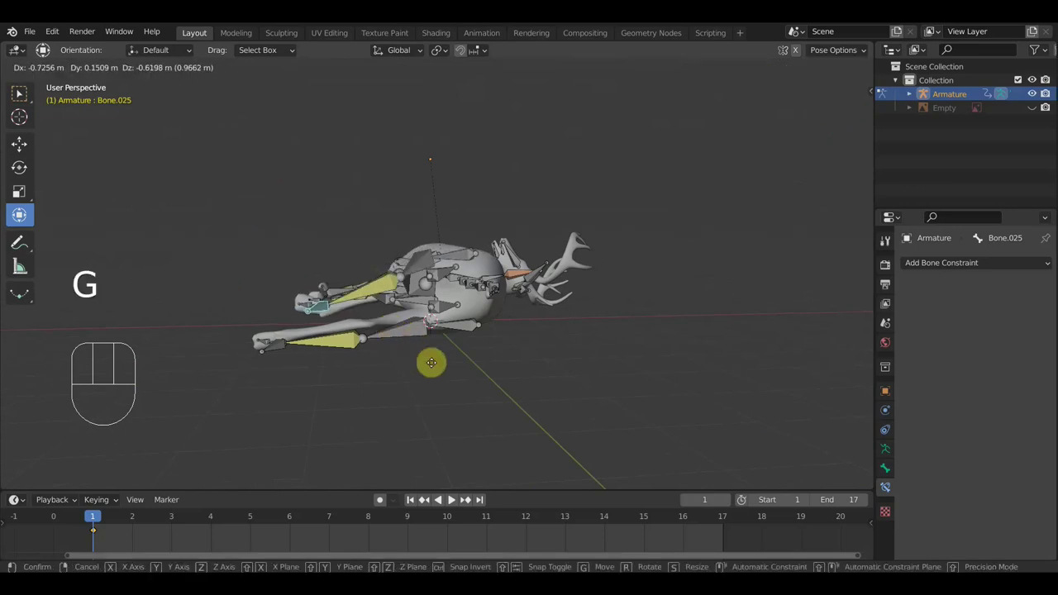
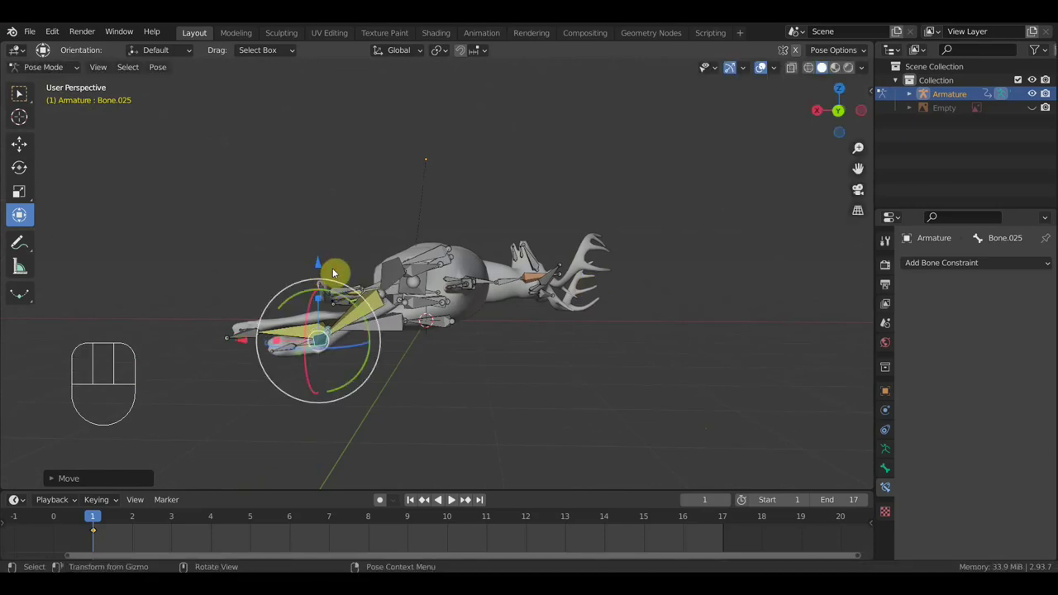
key(KP_1)
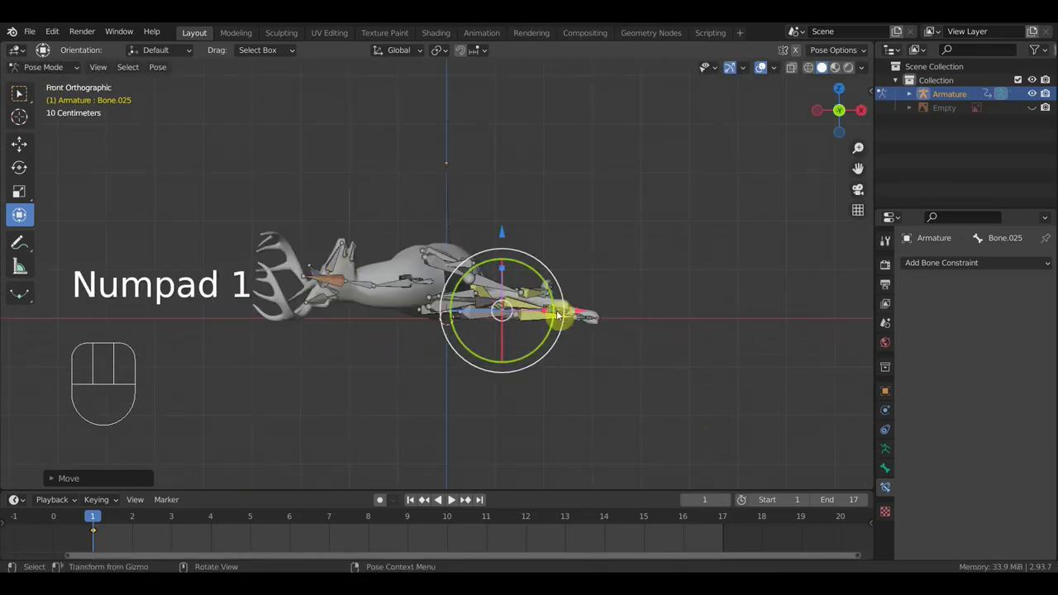
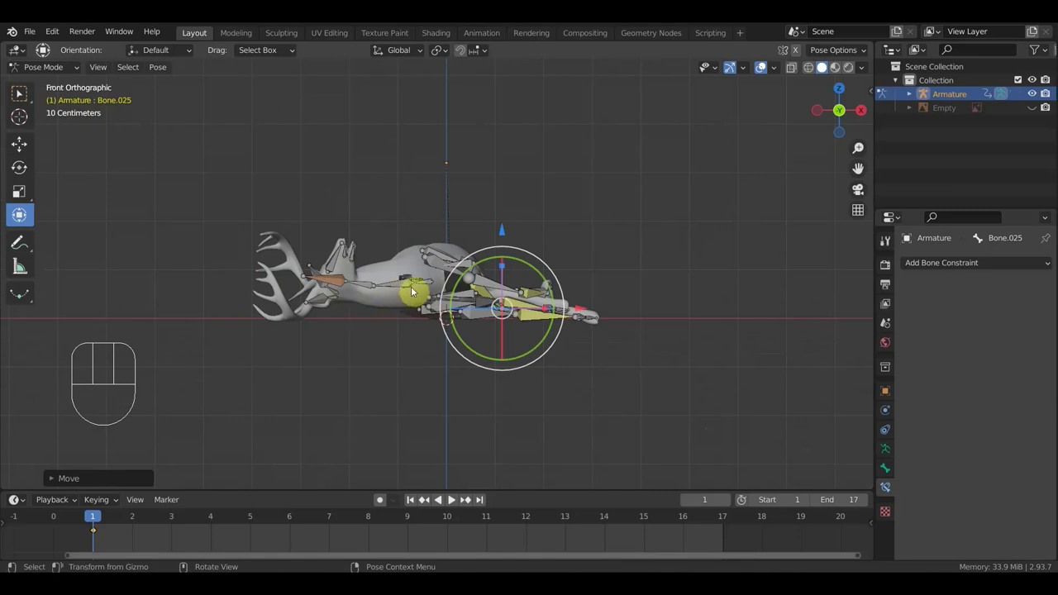
click(428, 283)
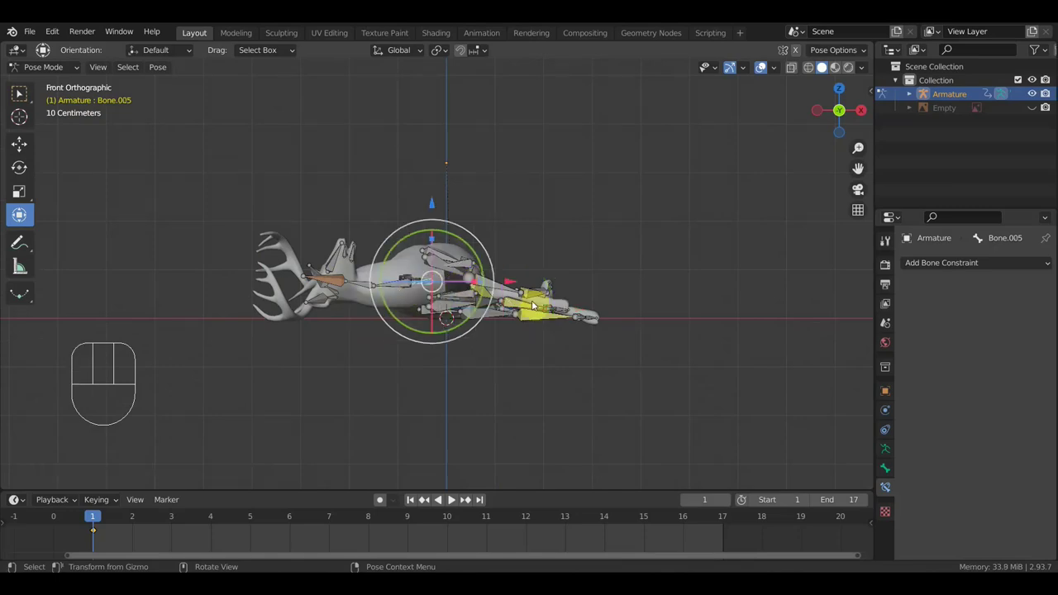
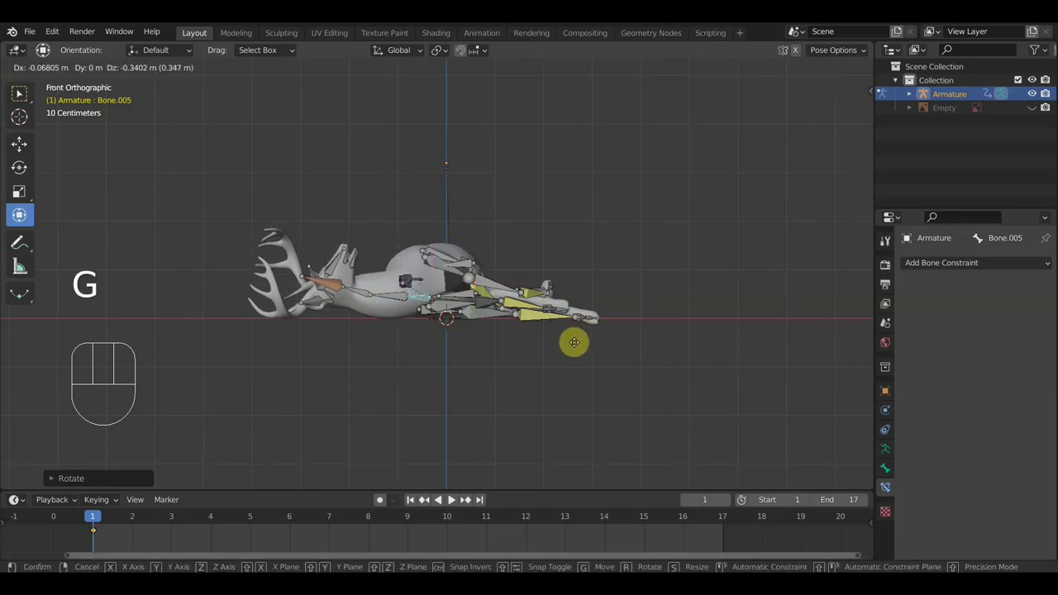
drag(640, 354, 513, 472)
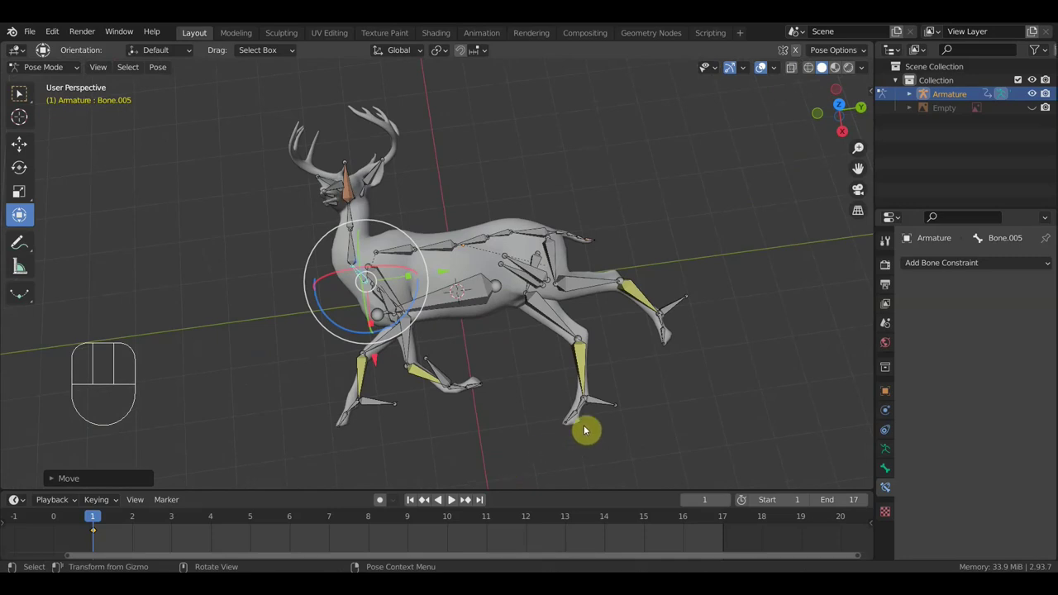
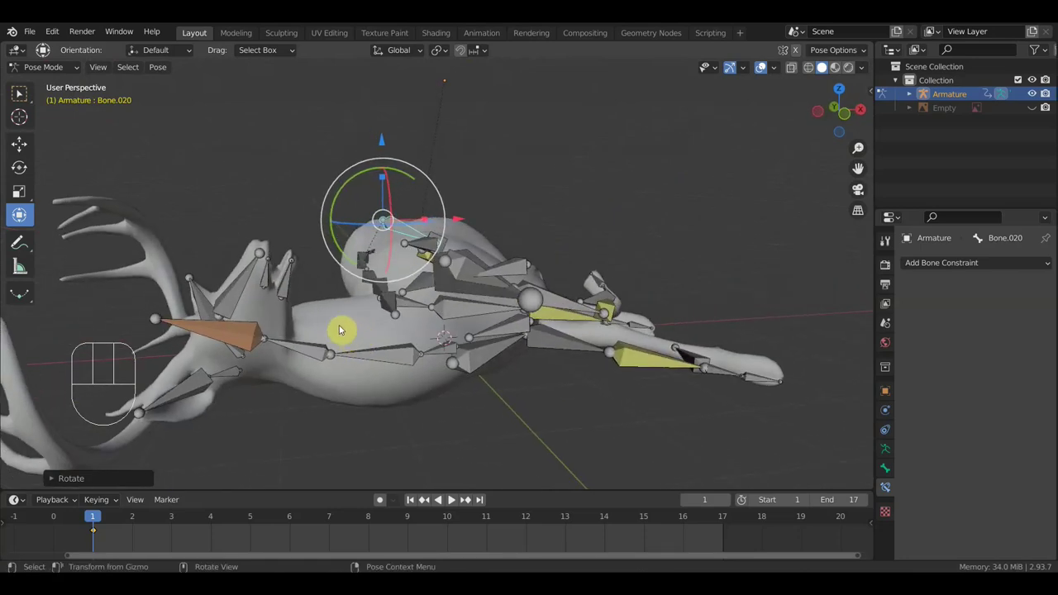
Step: View the rig along its legs, then leave posing and return to object mode on the deer mesh
drag(268, 292, 247, 302)
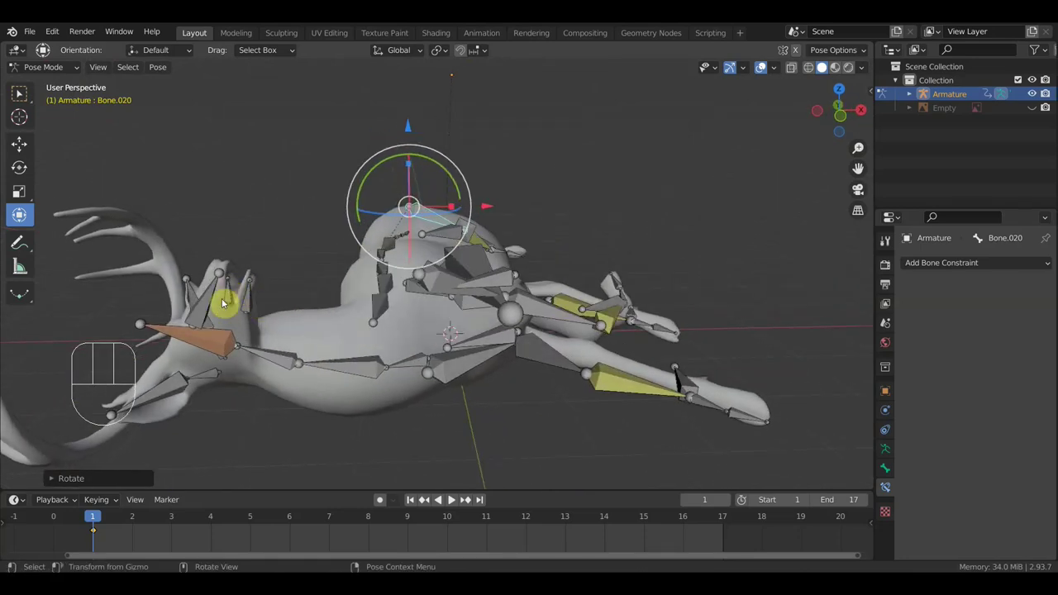
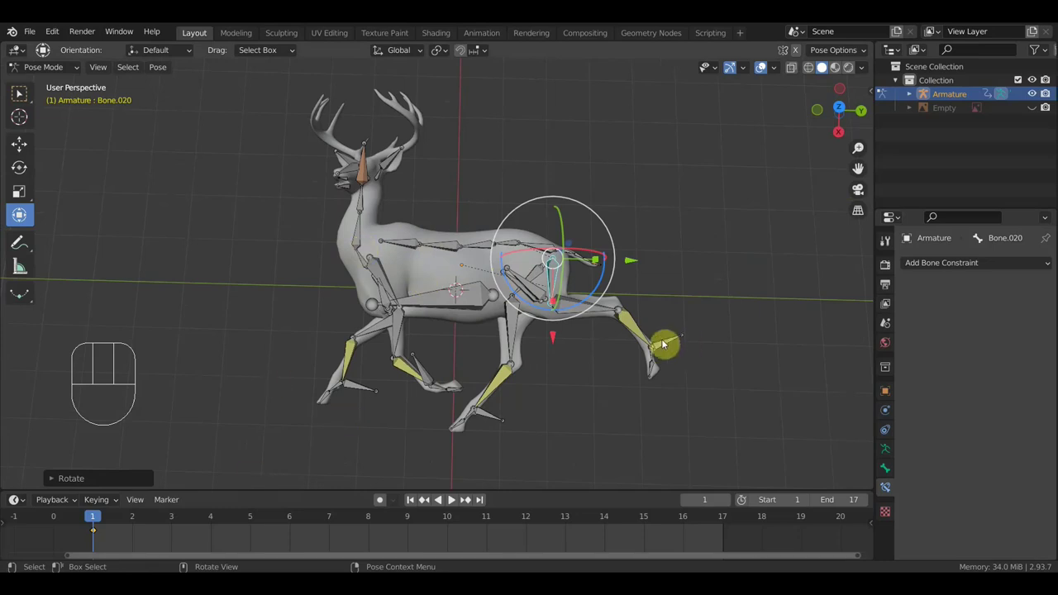
key(a)
key(i)
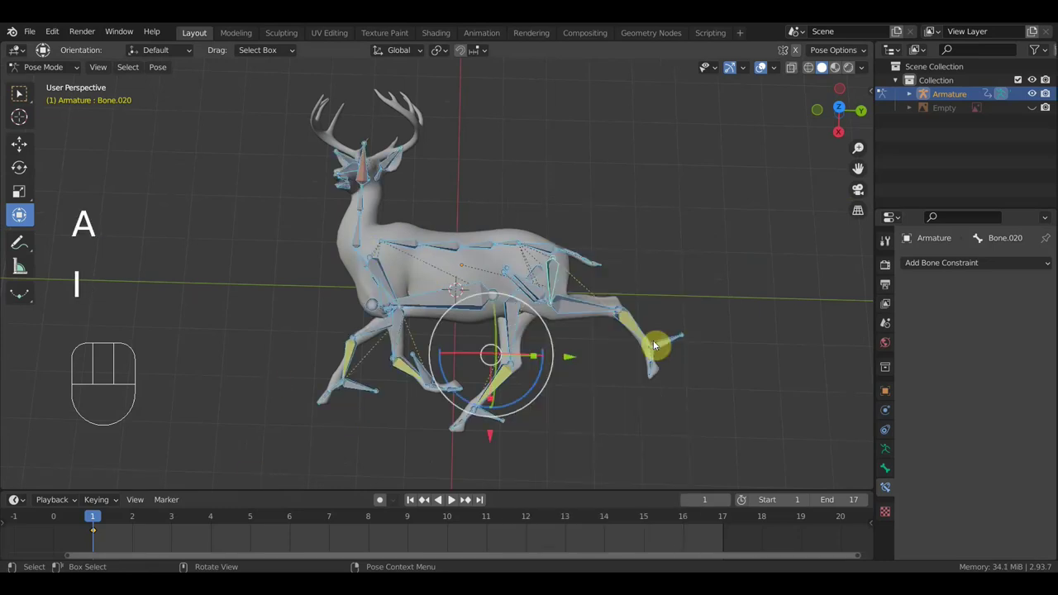
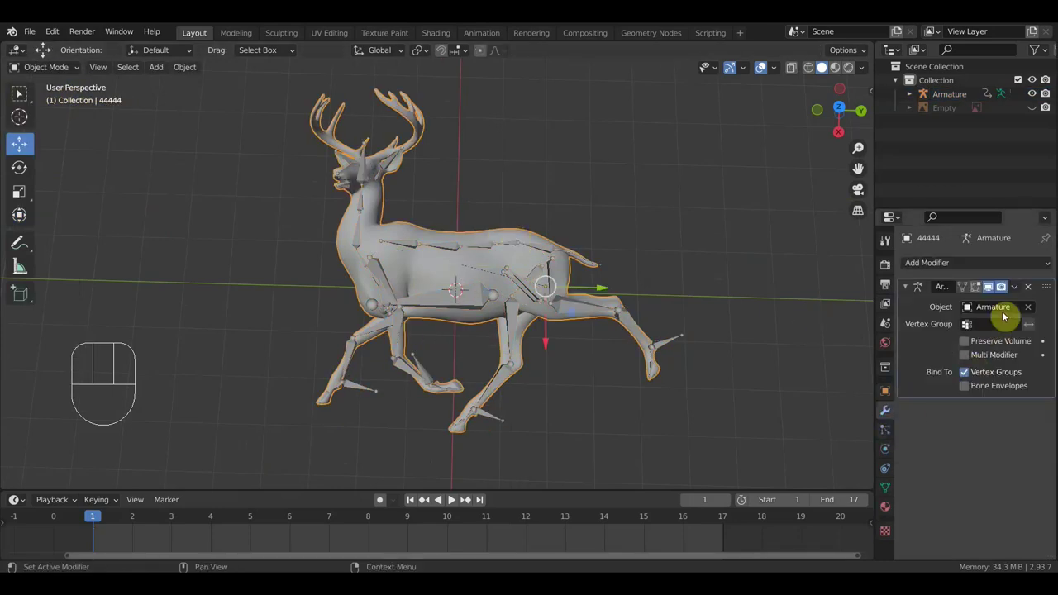
Step: Remove the Armature modifier from the deer mesh, inspect it, then undo twice to bring it back
click(1016, 290)
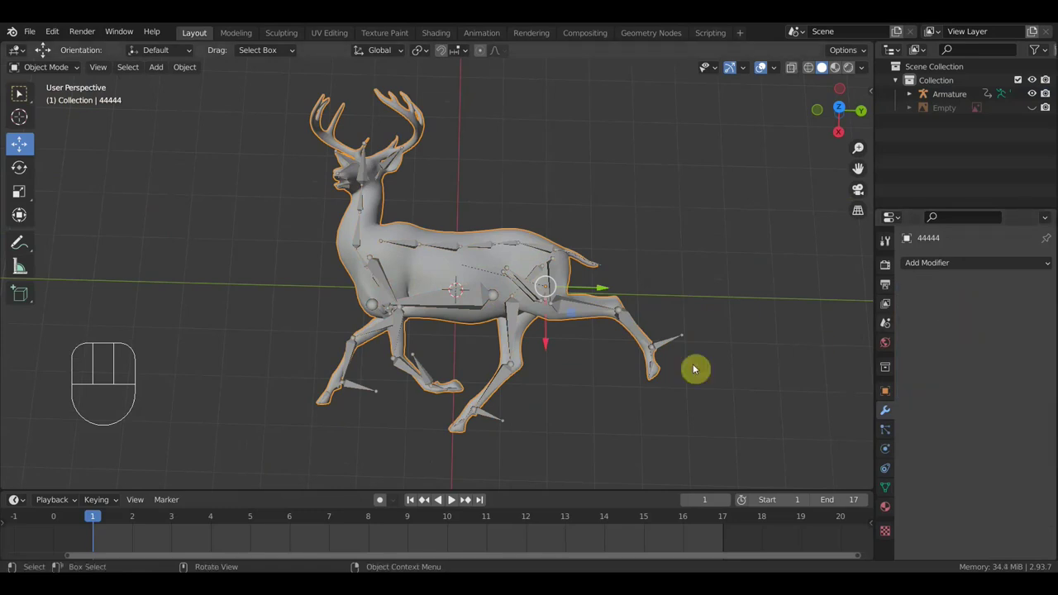
drag(671, 385, 631, 346)
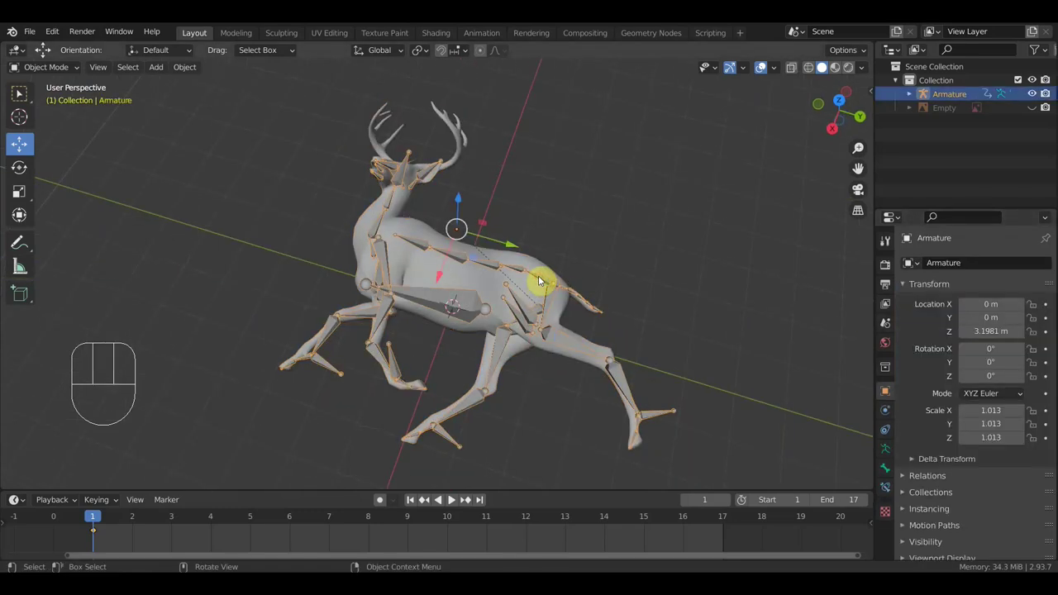
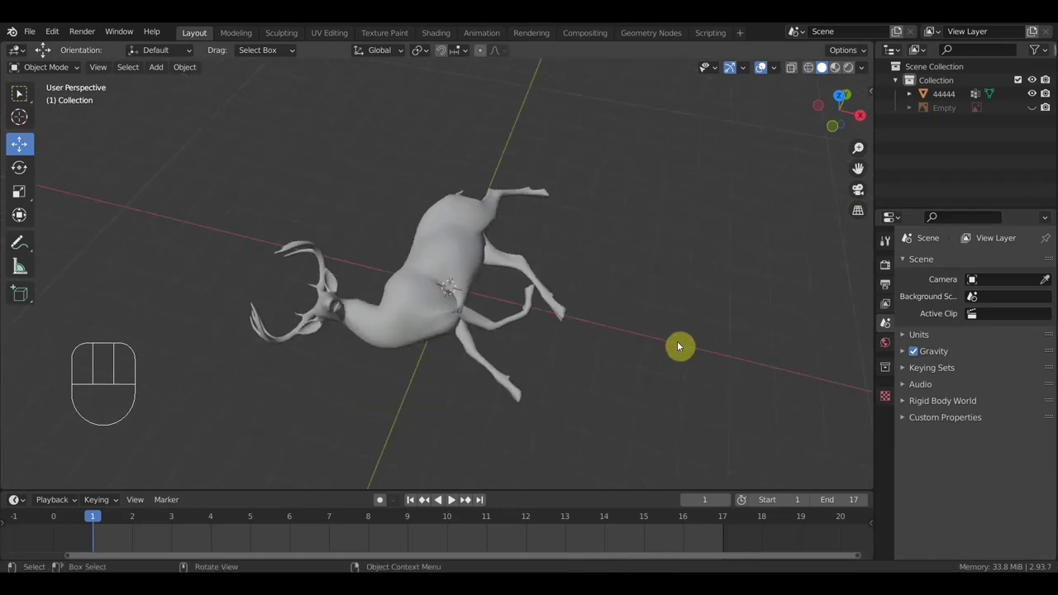
drag(681, 346, 658, 305)
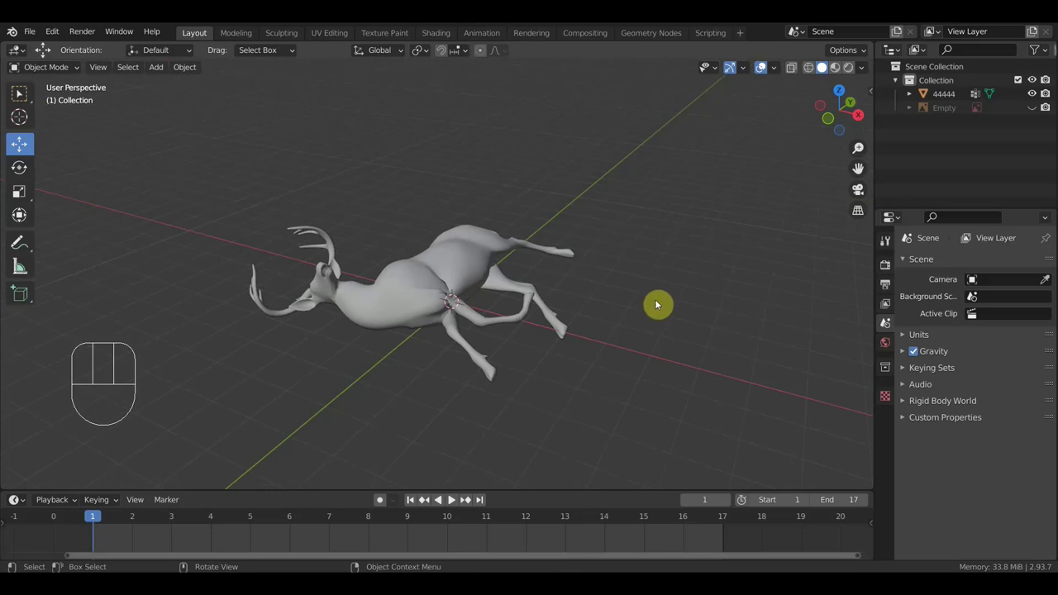
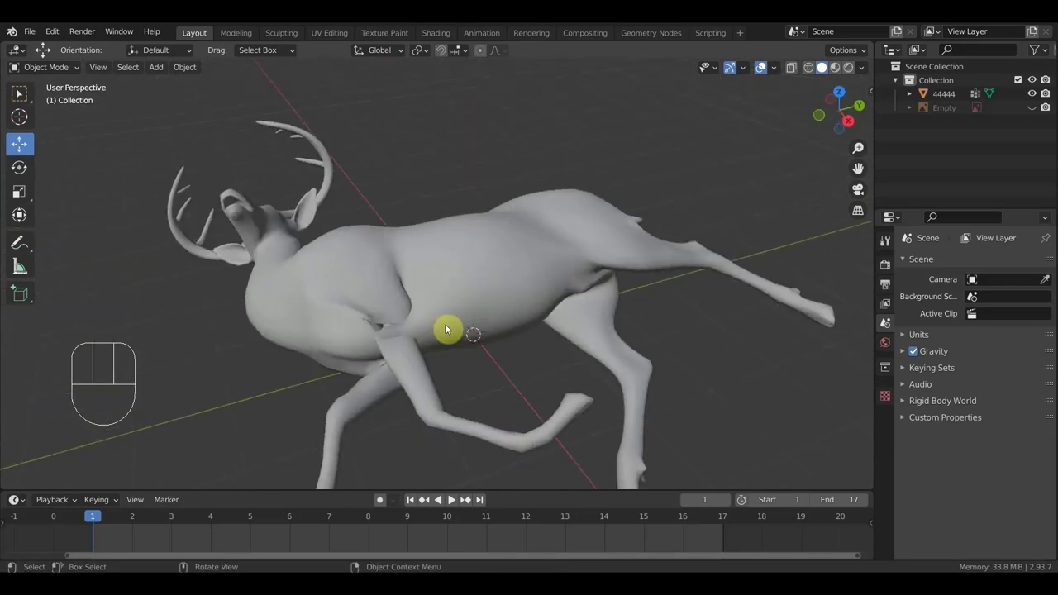
key(ctrl+z)
key(ctrl+z)
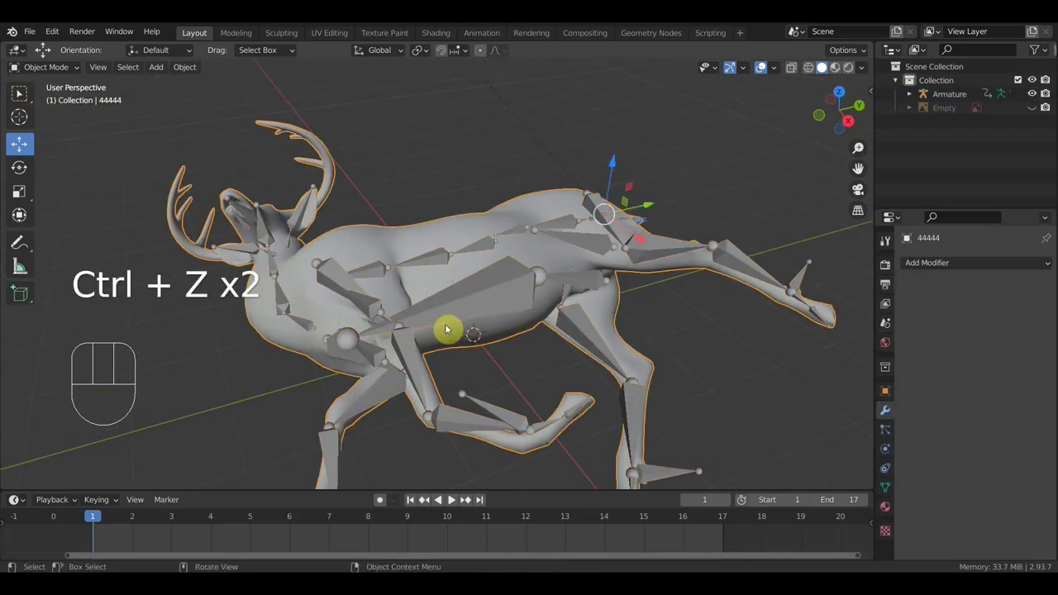
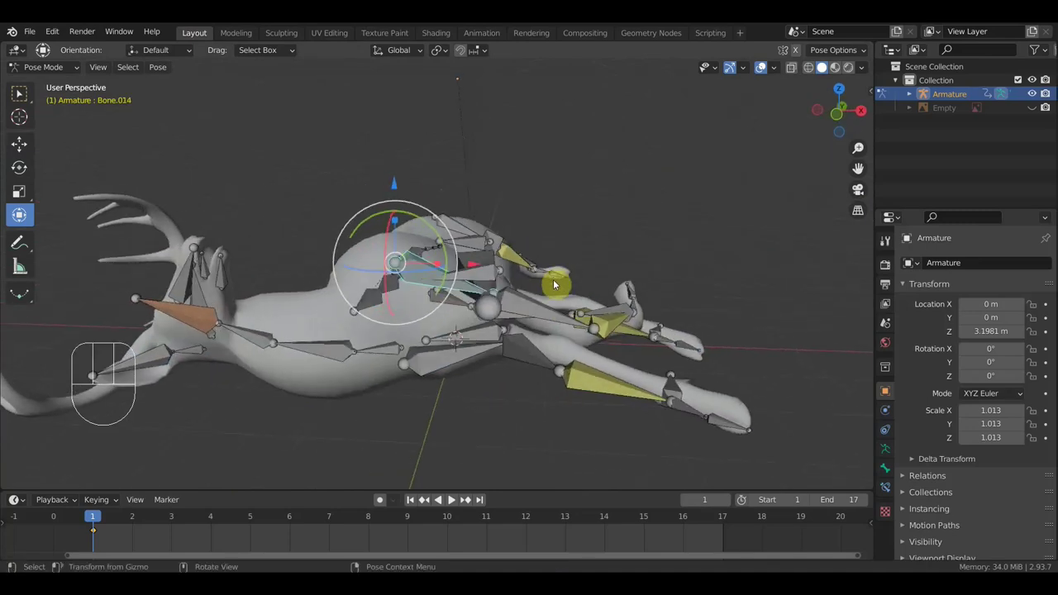
Step: Rotate leg Bone.014 about -10 degrees and check the leg pose
key(r)
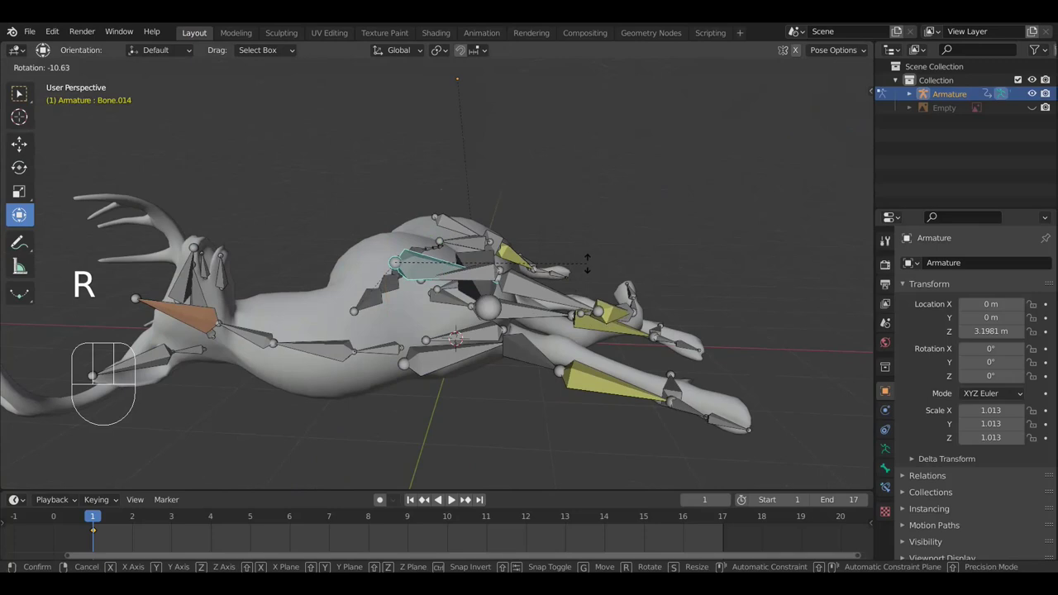
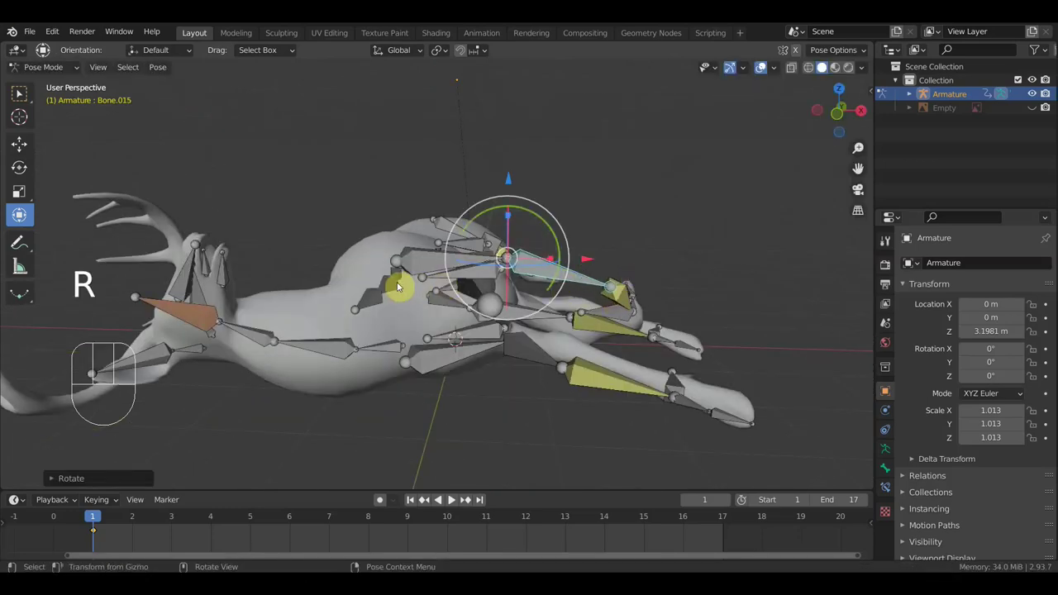
drag(429, 291, 446, 302)
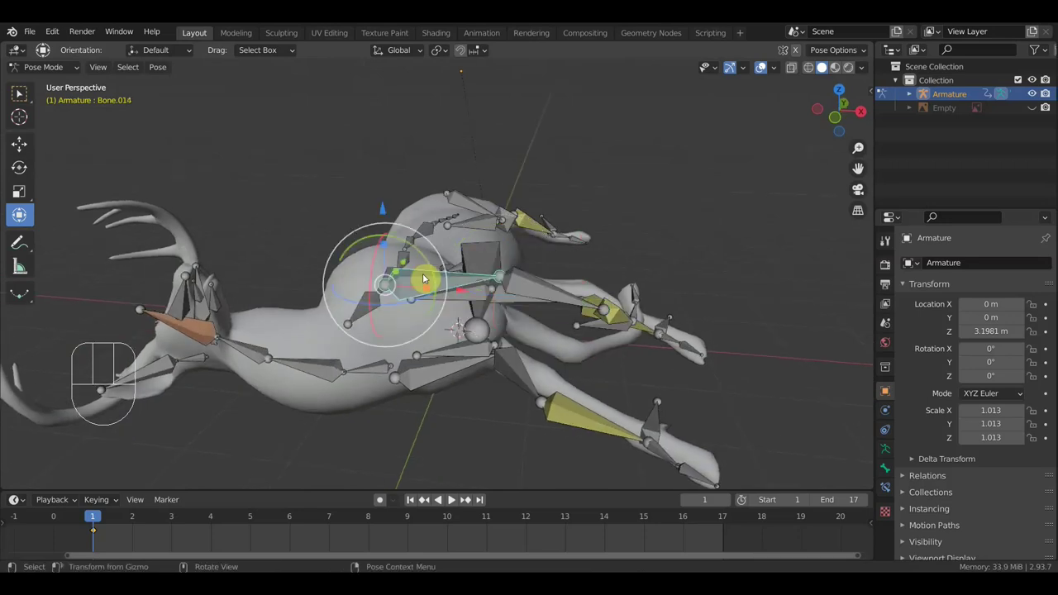
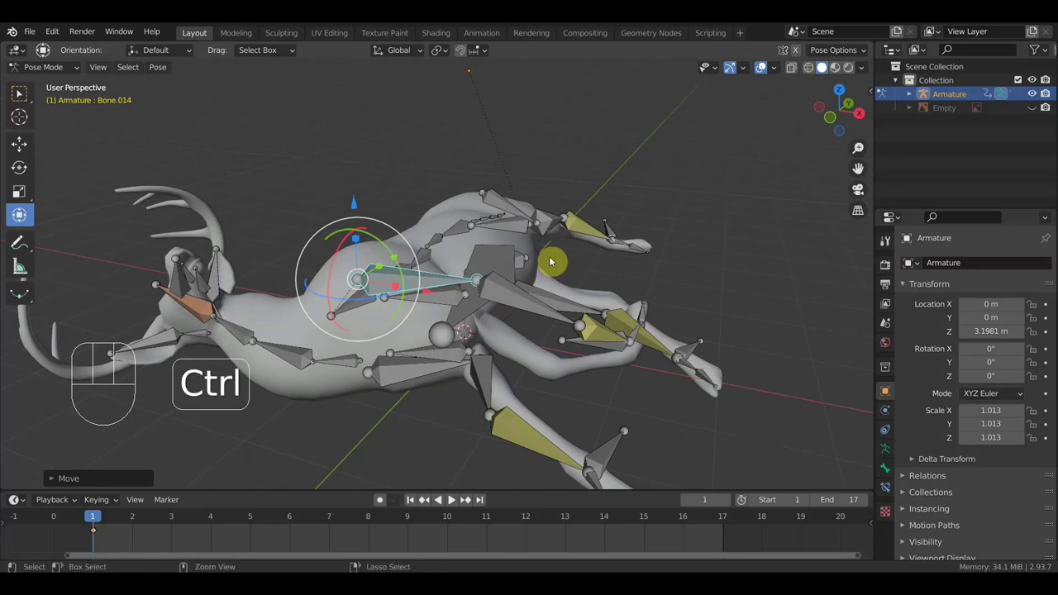
Step: Undo repeatedly until the mesh's Armature modifier is restored, then rotate Bone.014 about -13.5 degrees
key(ctrl+z)
key(ctrl+z)
key(ctrl+z)
key(ctrl+z)
drag(55, 70, 60, 86)
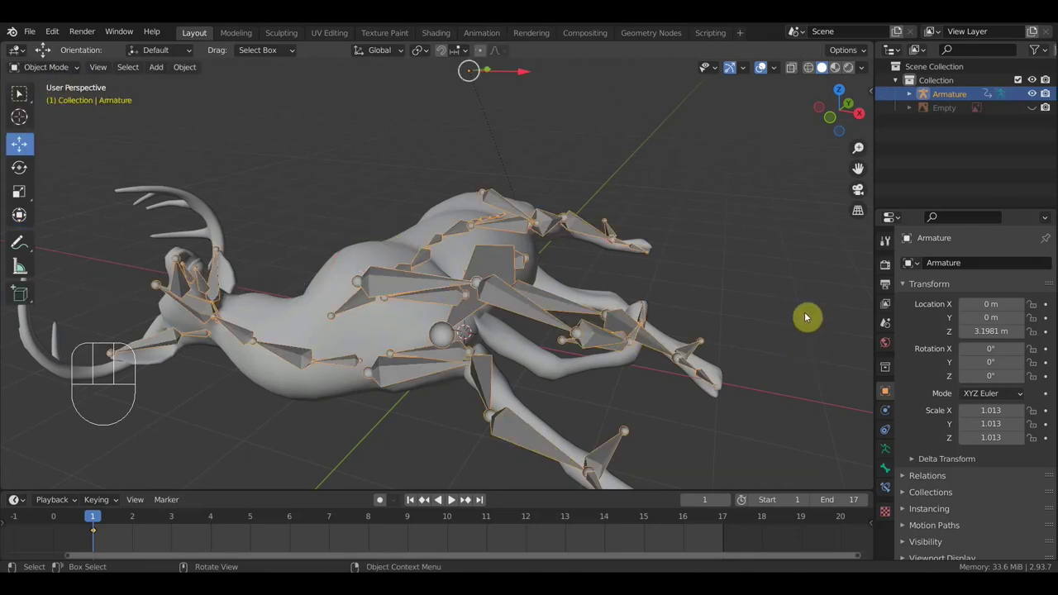
key(ctrl+z)
key(ctrl+z)
key(ctrl+z)
key(ctrl+z)
key(ctrl+z)
key(ctrl+z)
key(ctrl+z)
key(ctrl+z)
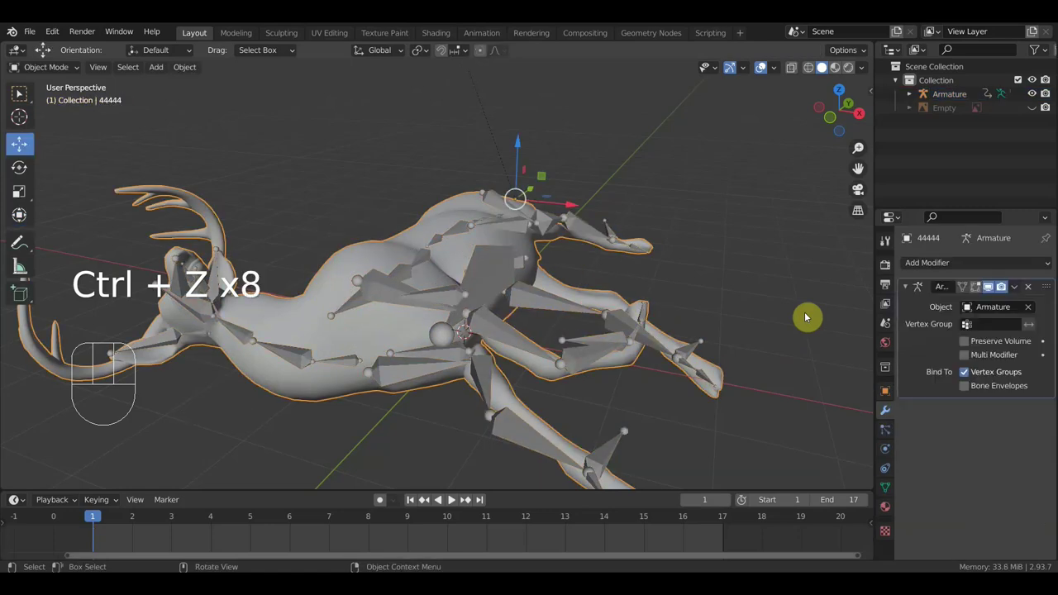
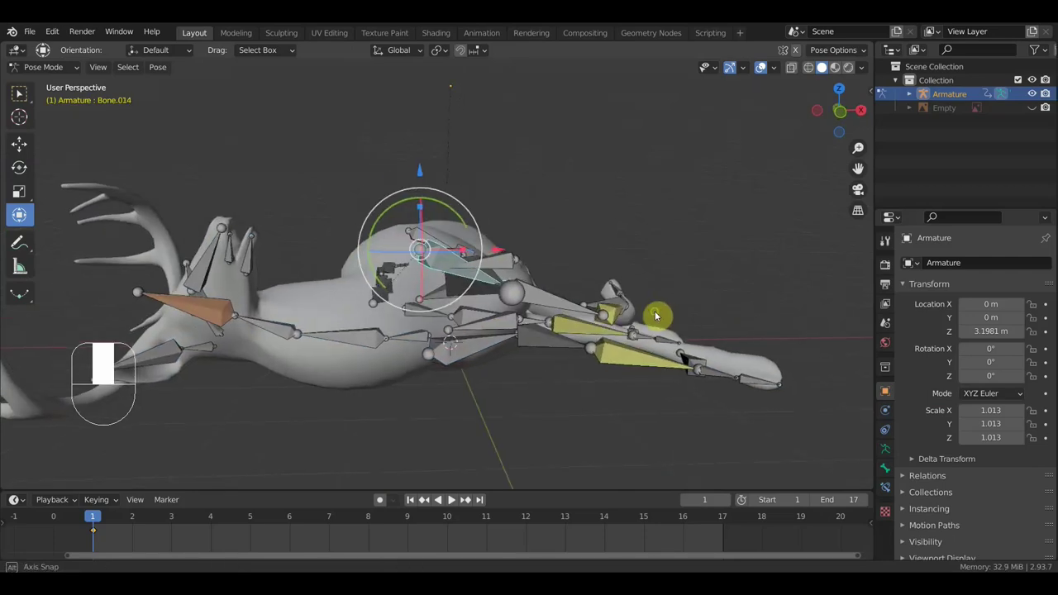
key(r)
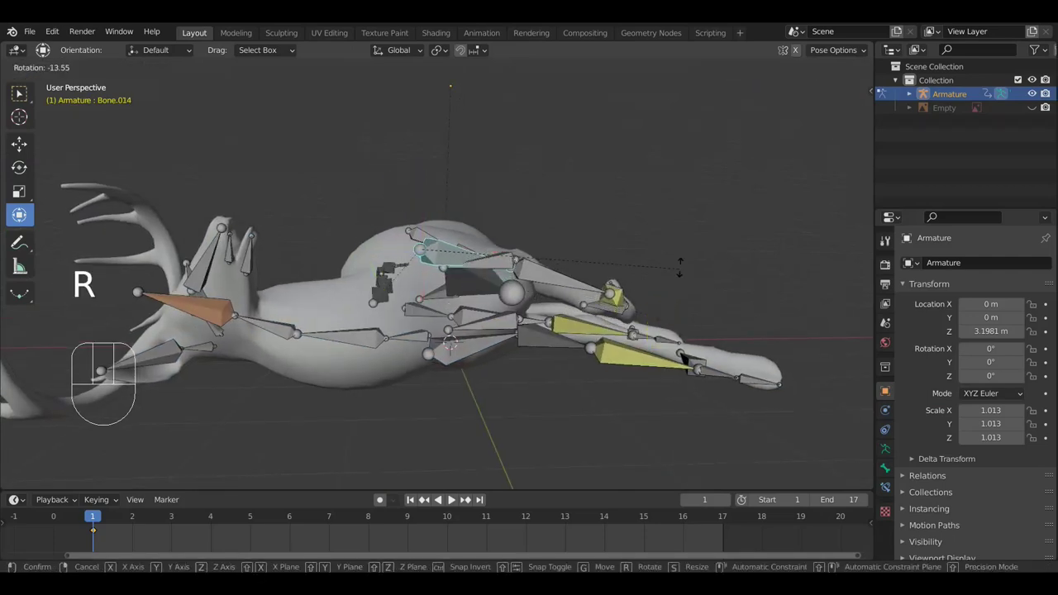
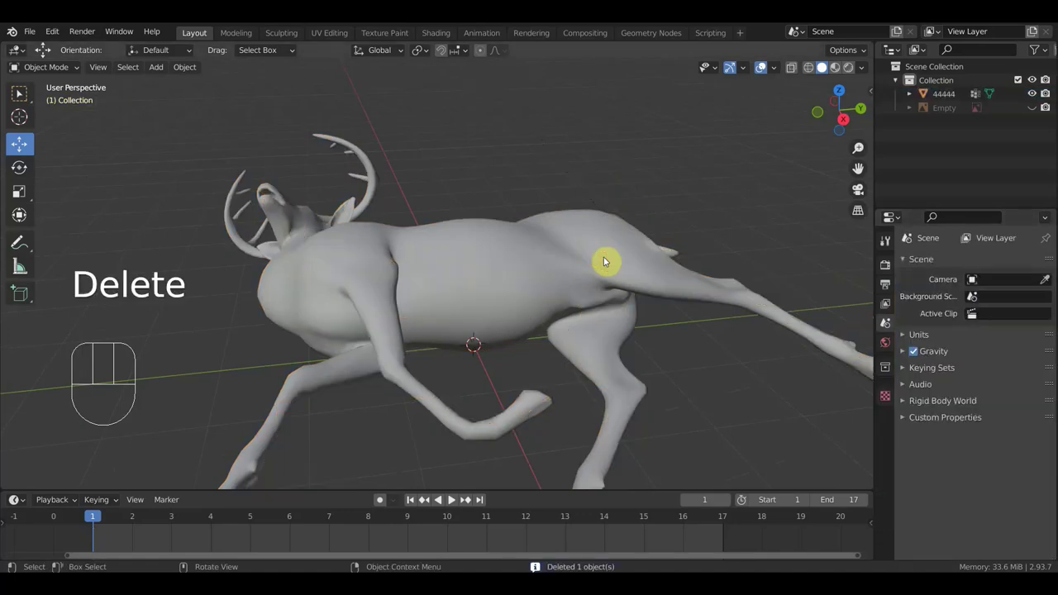
Step: Orbit the view around the deer's hind legs and body to inspect the final mesh
middle_click(599, 250)
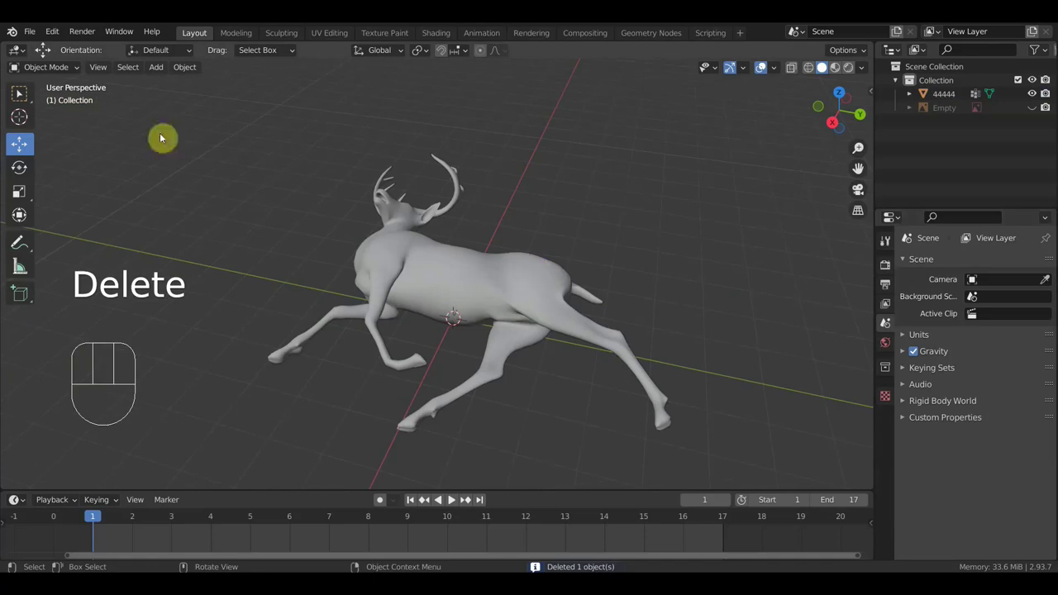
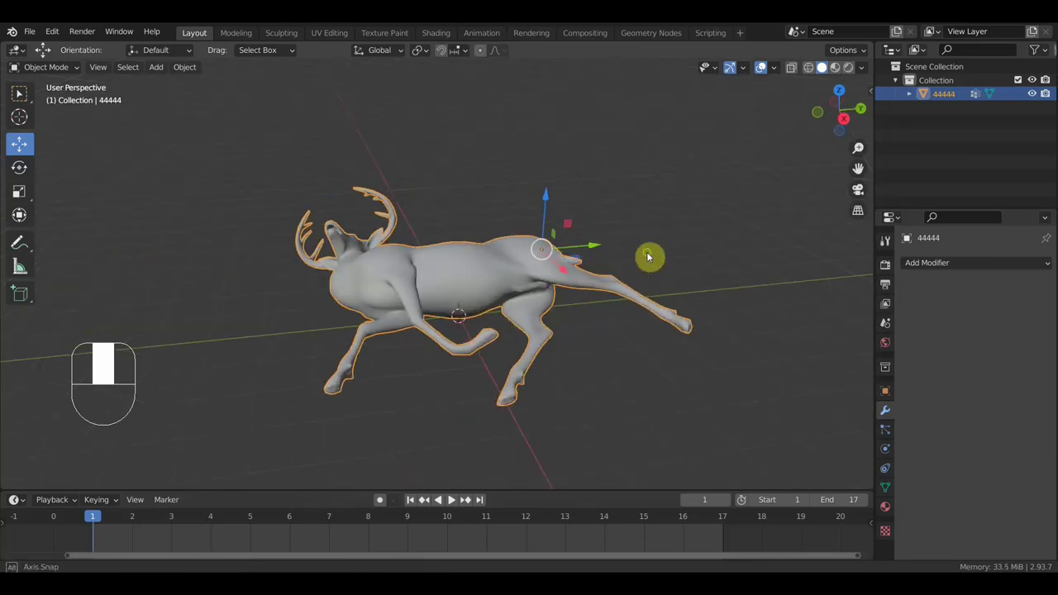
drag(523, 245, 533, 272)
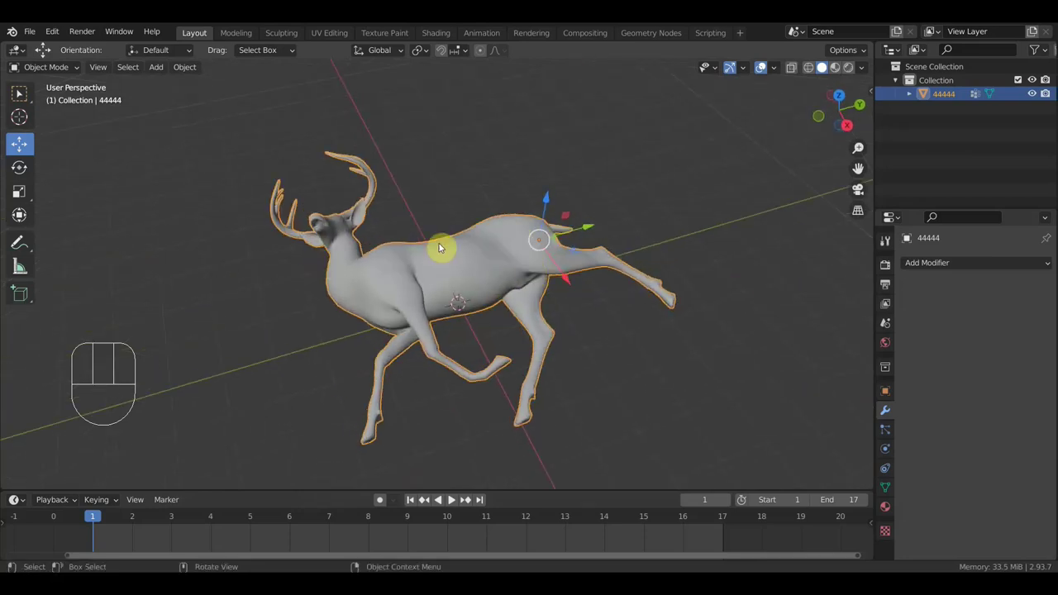
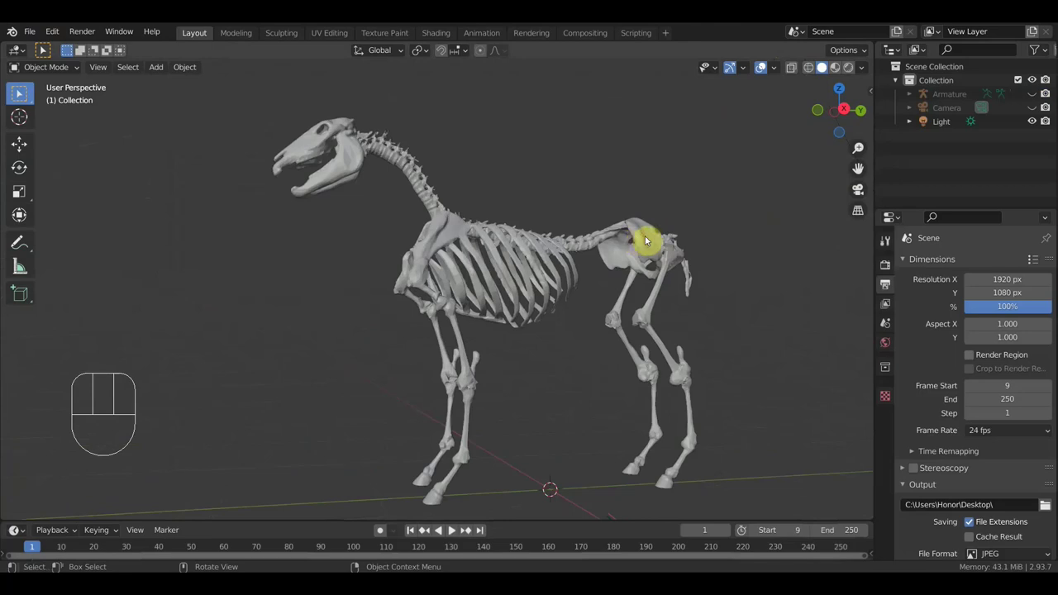
Step: Orbit around the deer skeleton, hide the camera and switch to Right Orthographic view
drag(667, 261, 662, 283)
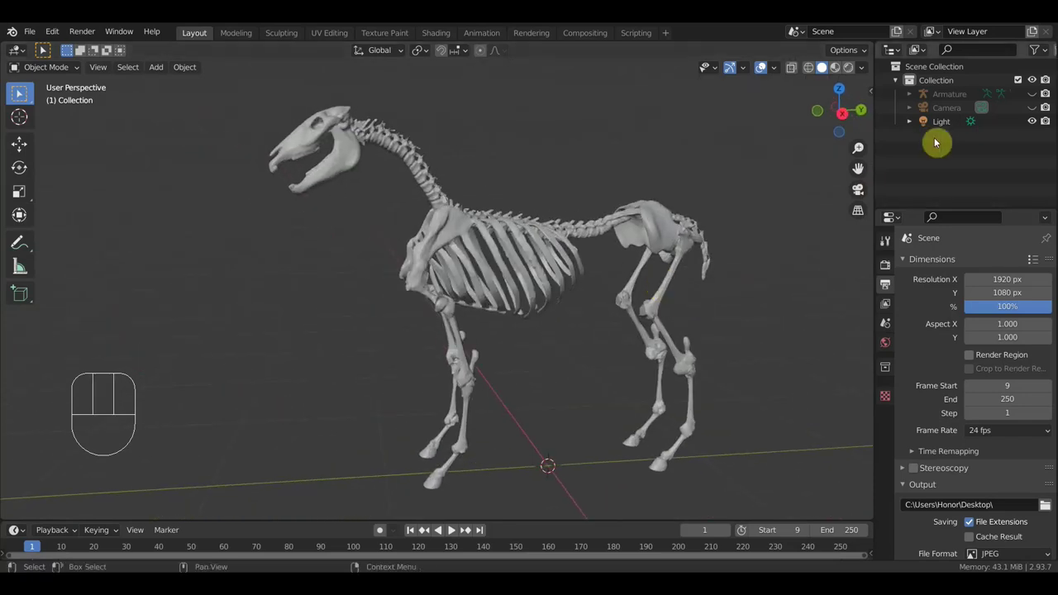
click(1038, 95)
drag(744, 263, 659, 269)
key(KP_3)
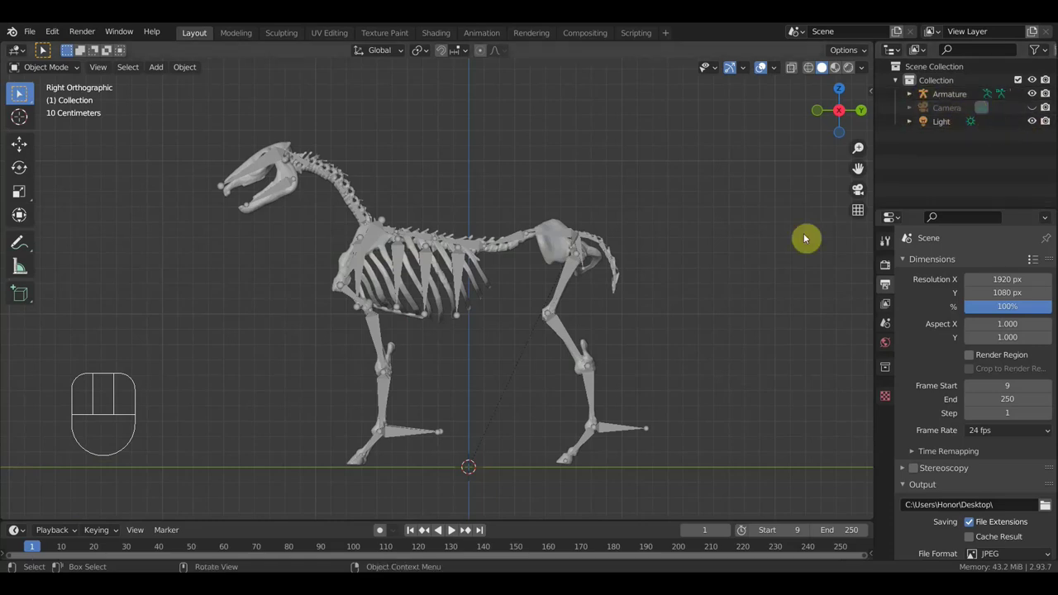
Step: Select the skeleton armature and, from the front view, rotate and move its leg bones in Pose Mode
click(466, 263)
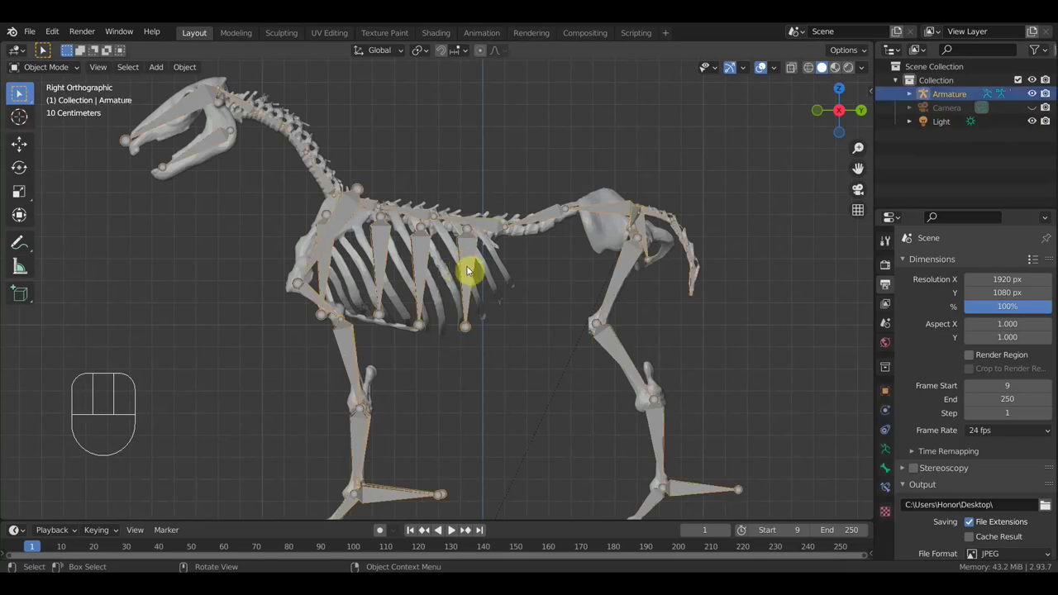
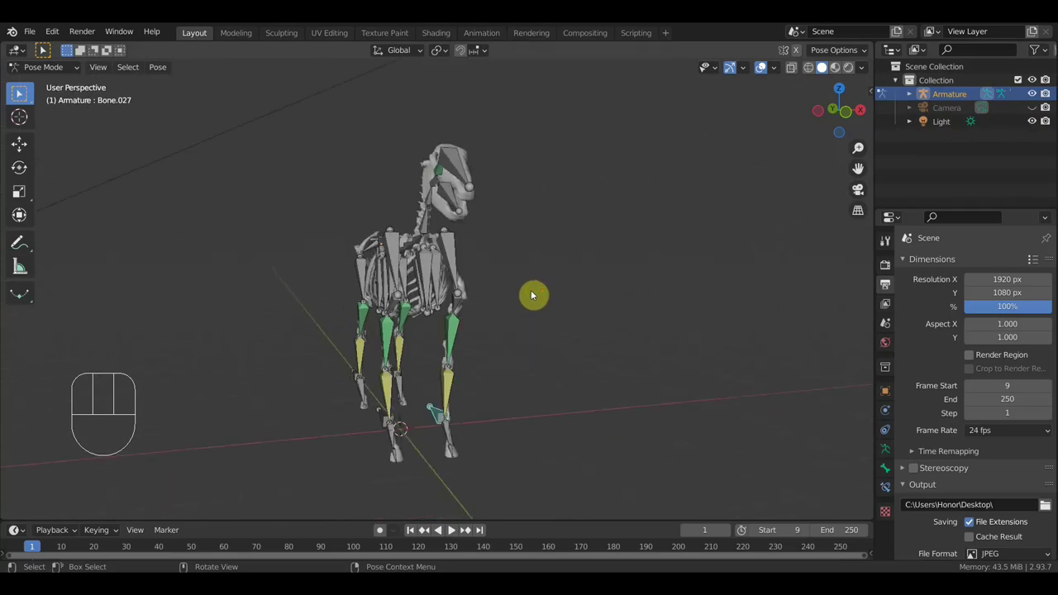
key(KP_1)
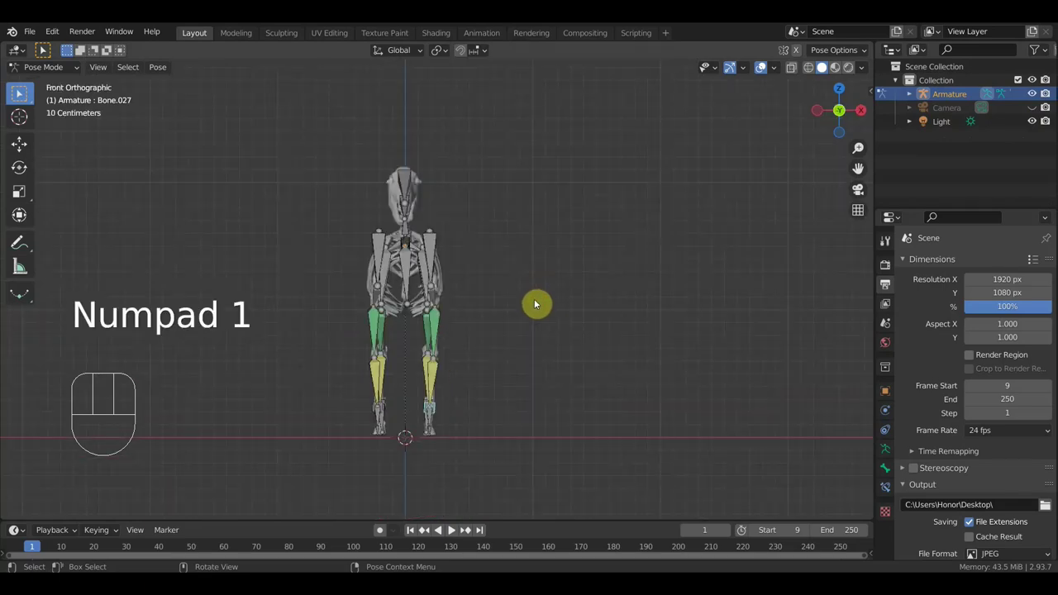
key(a)
key(r)
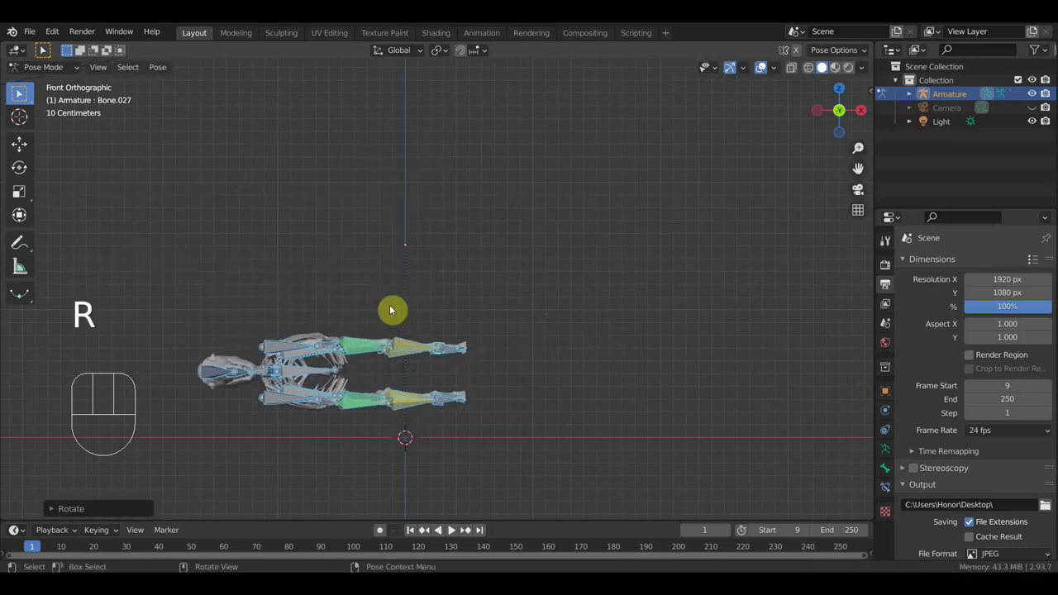
key(g)
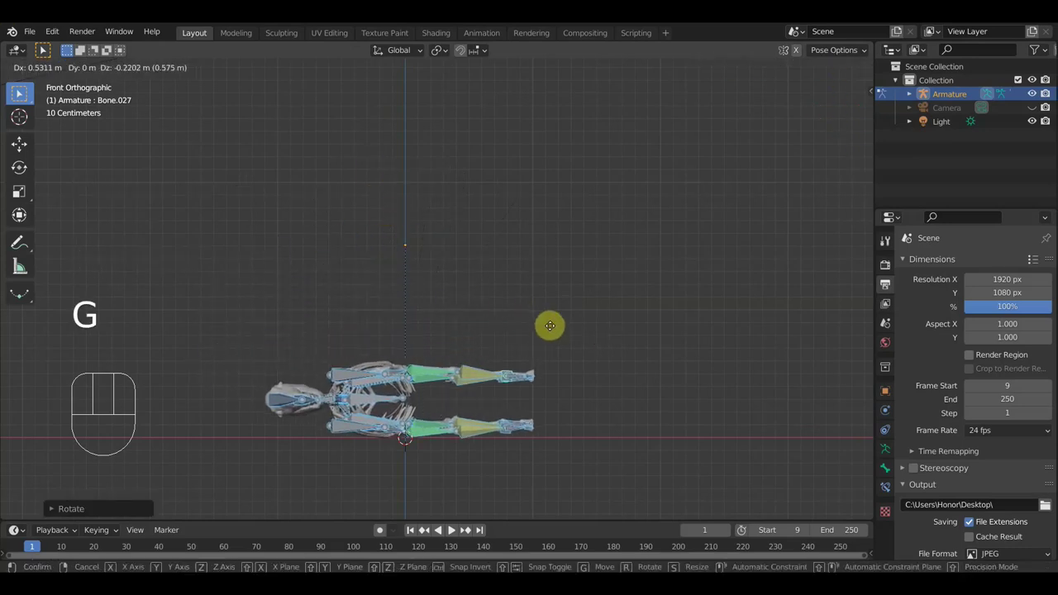
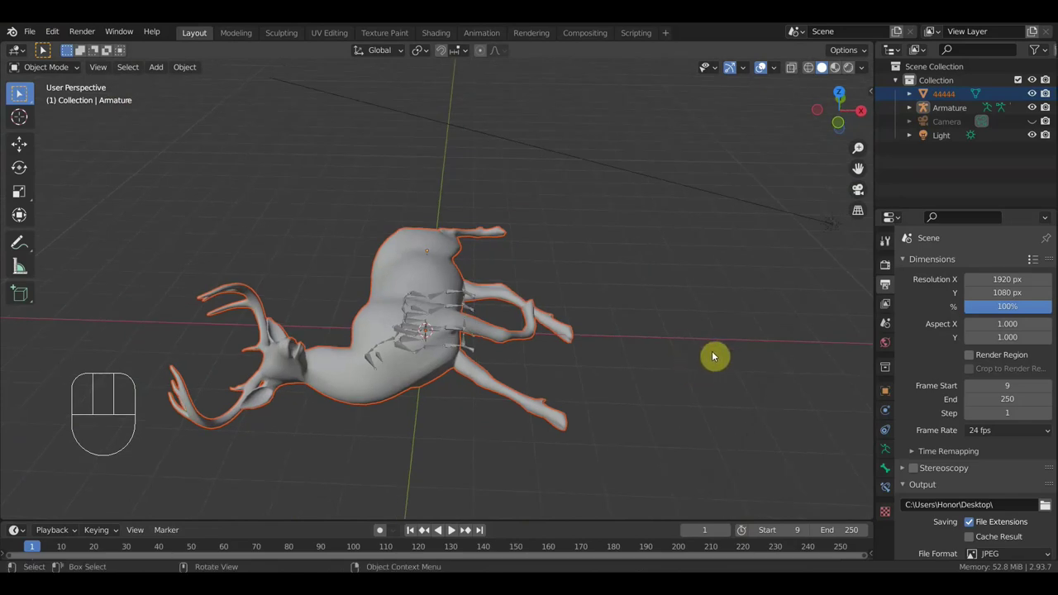
Step: Scale the deer mesh 44444 to about 1.05 so it fits around the skeleton armature
key(s)
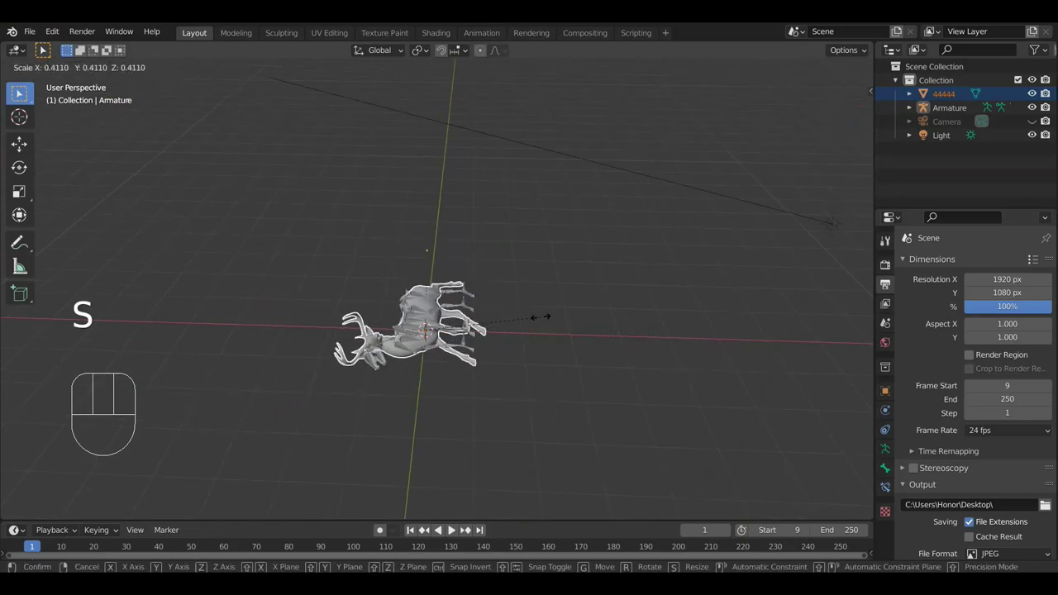
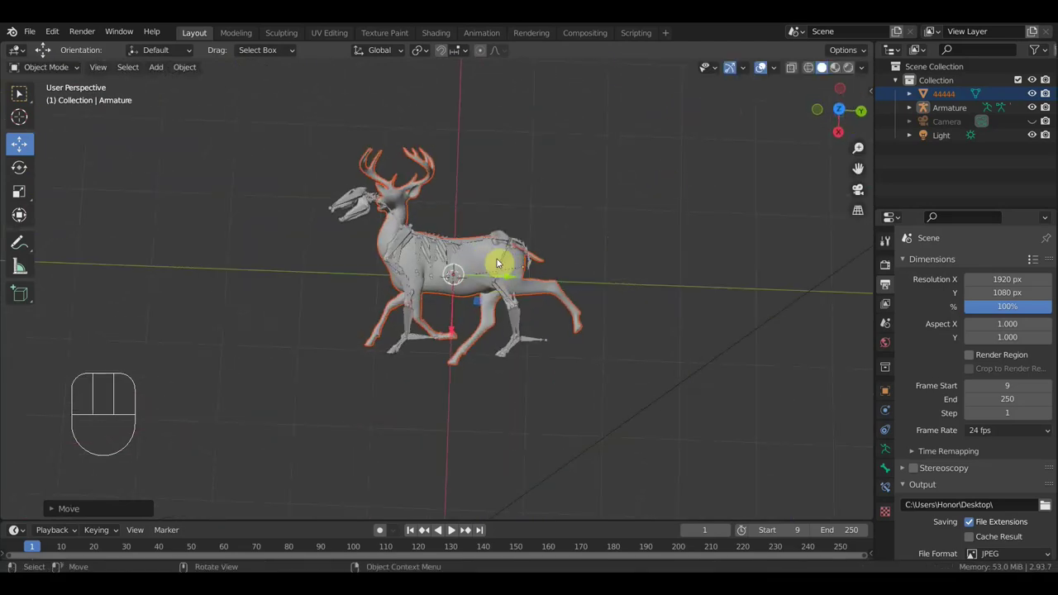
key(s)
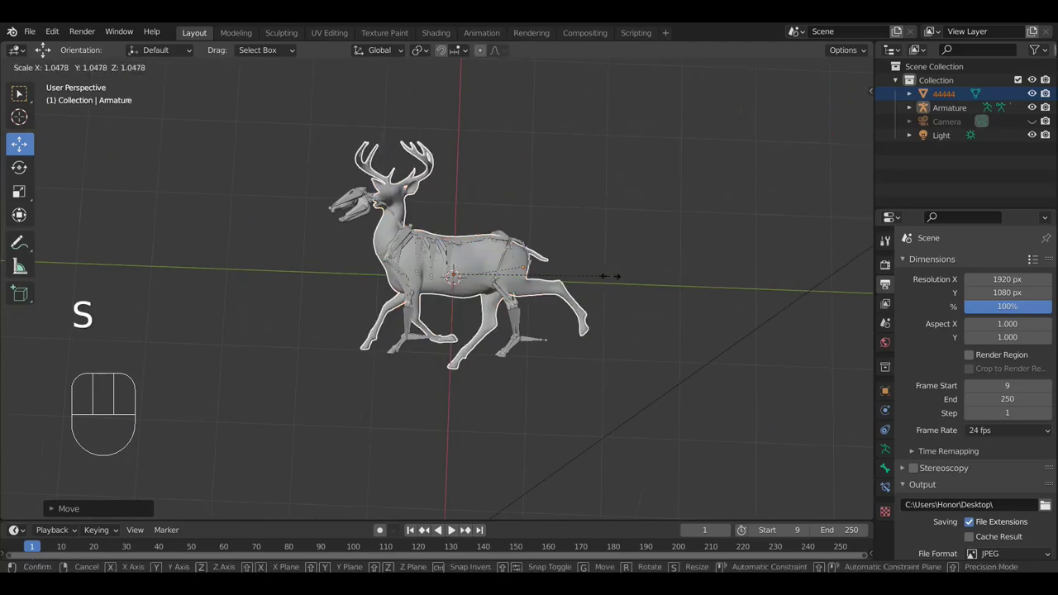
click(616, 281)
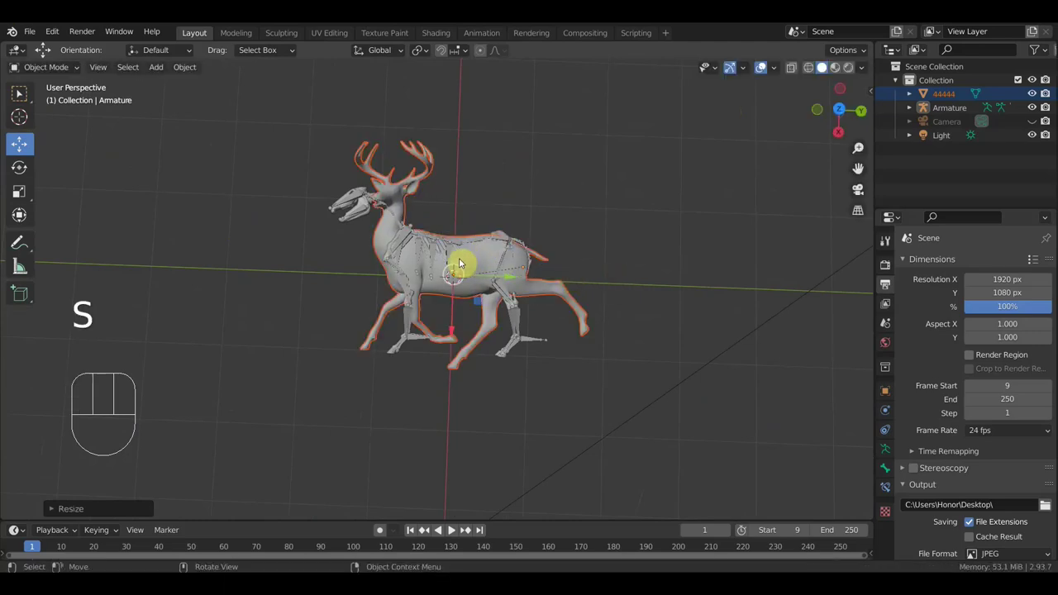
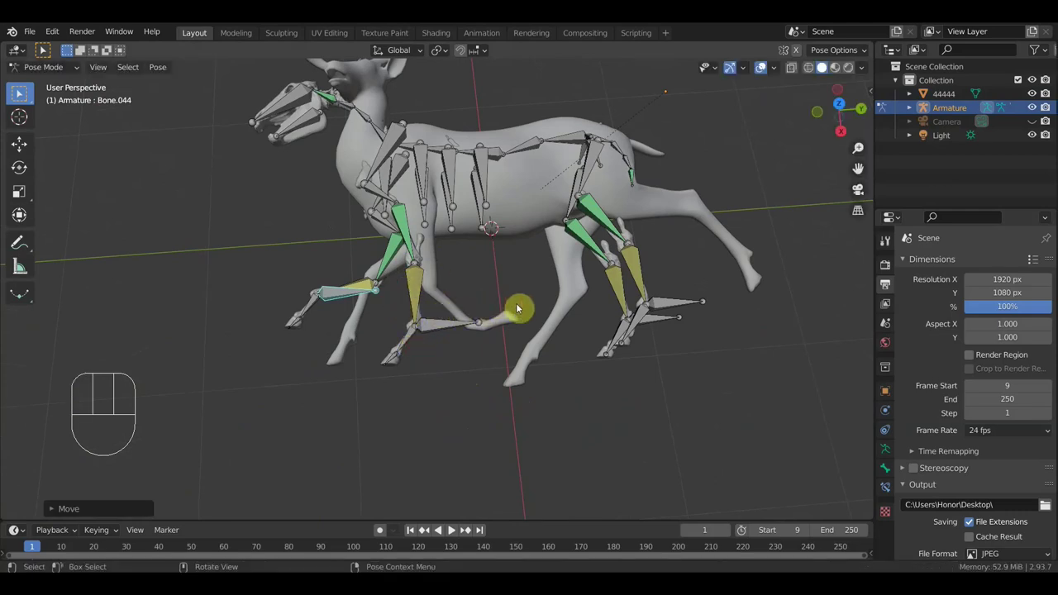
Step: Rotate and shift the first leg bones so they sit inside the deer mesh's legs
key(r)
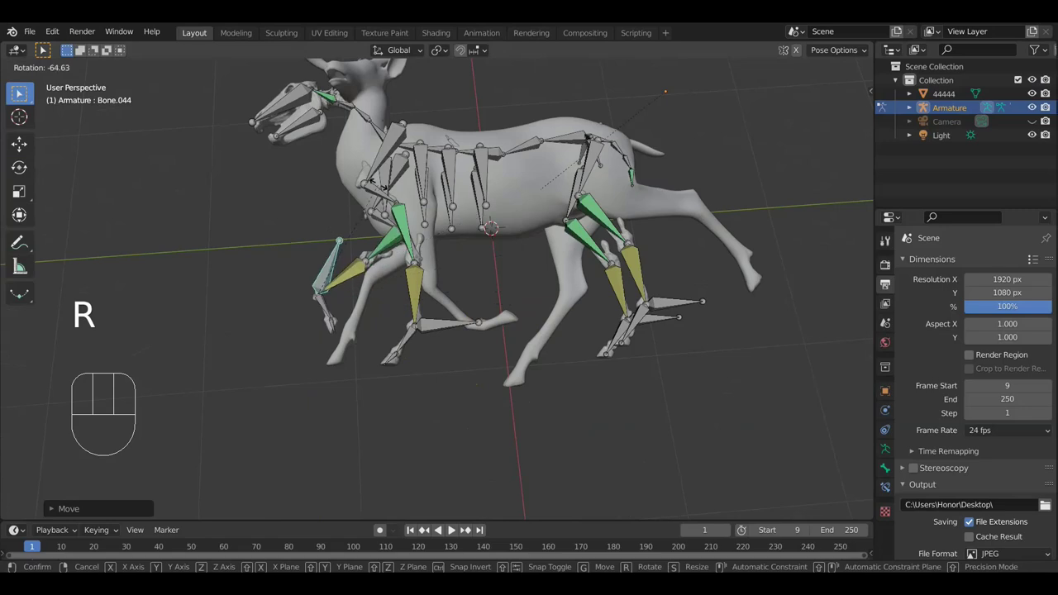
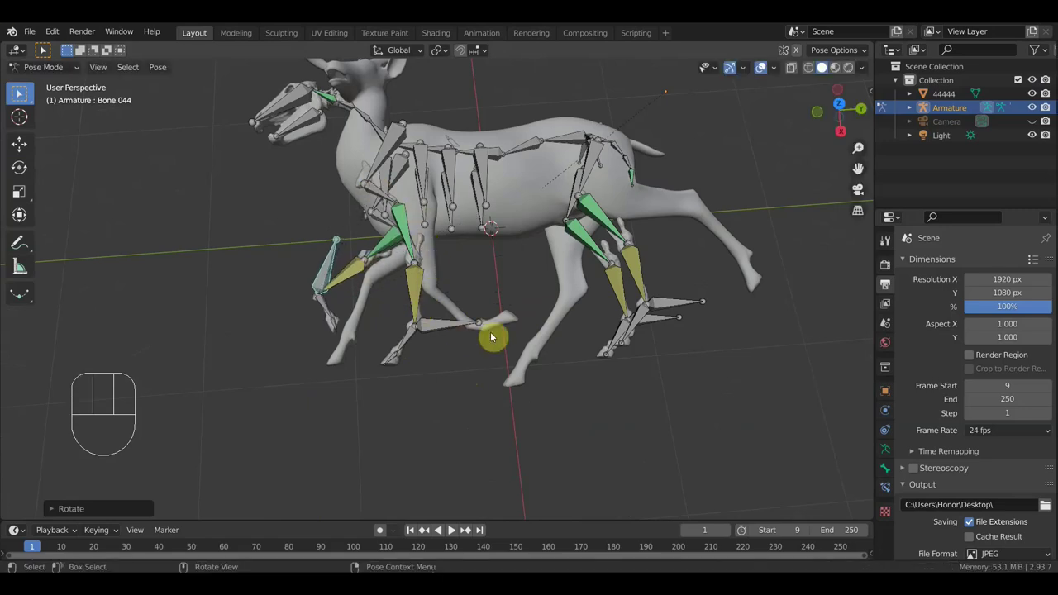
key(g)
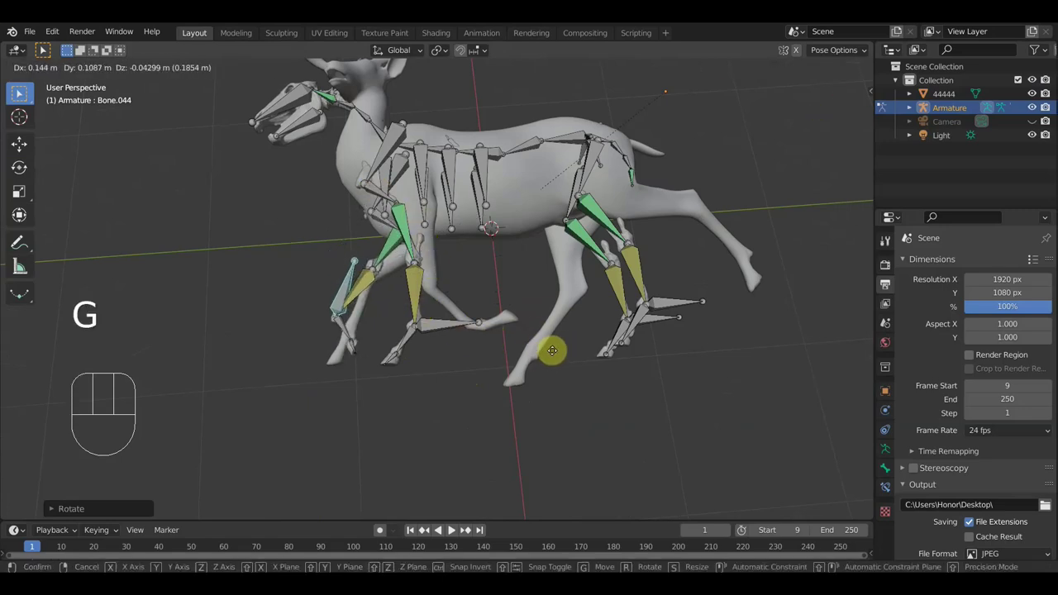
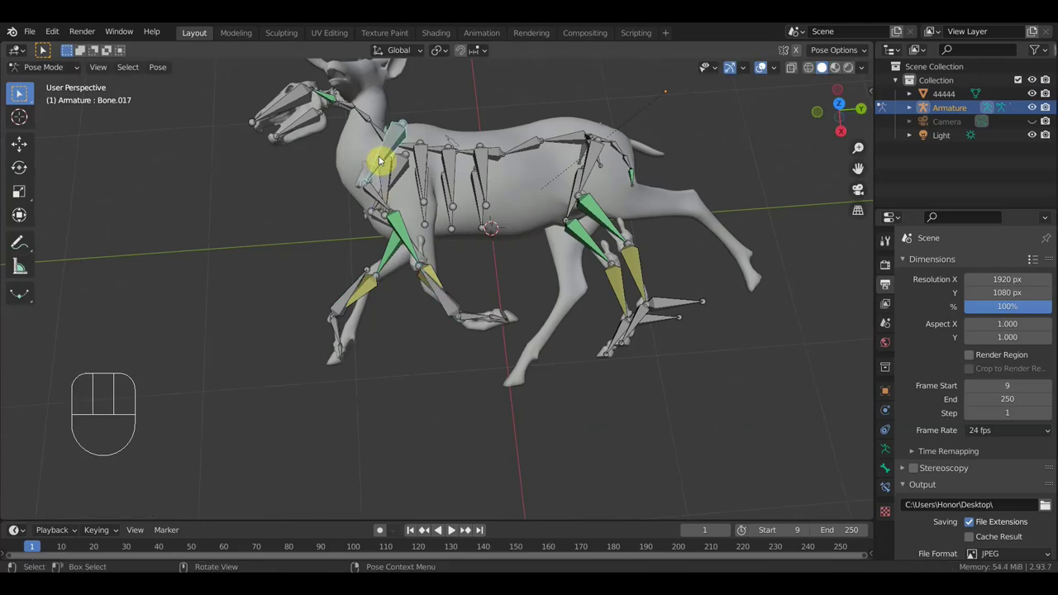
key(r)
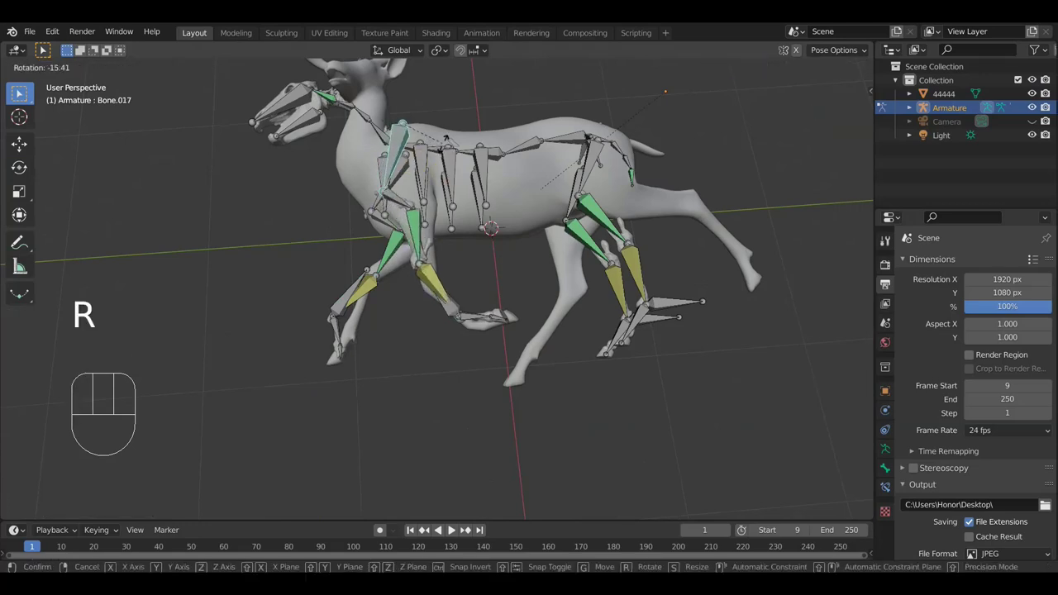
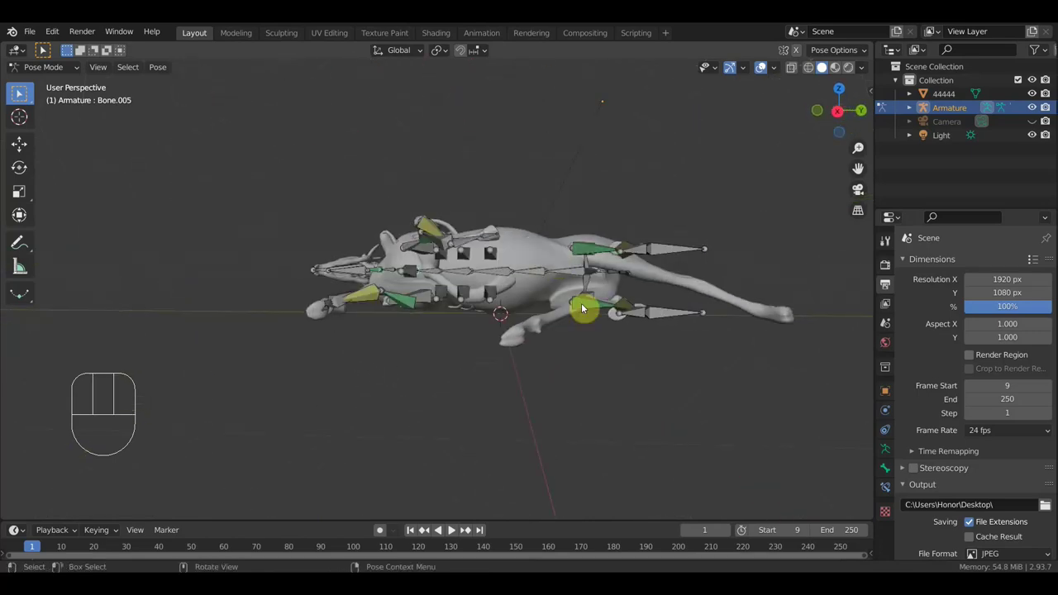
key(r)
Step: Select the next leg bone, orbit around the legs and move it into the mesh's leg
click(491, 355)
drag(530, 297, 583, 452)
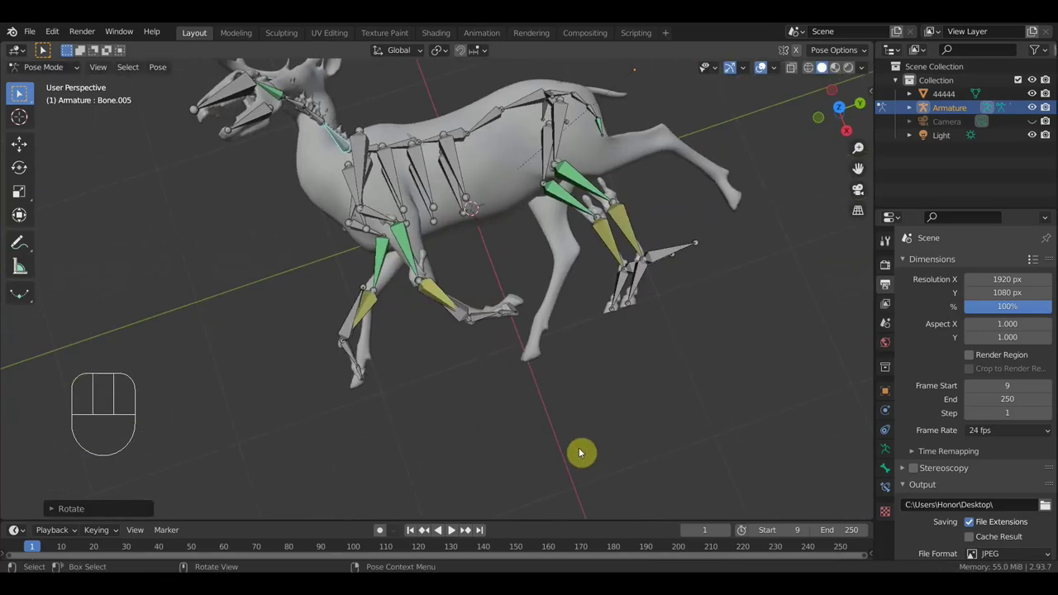
drag(605, 369, 576, 487)
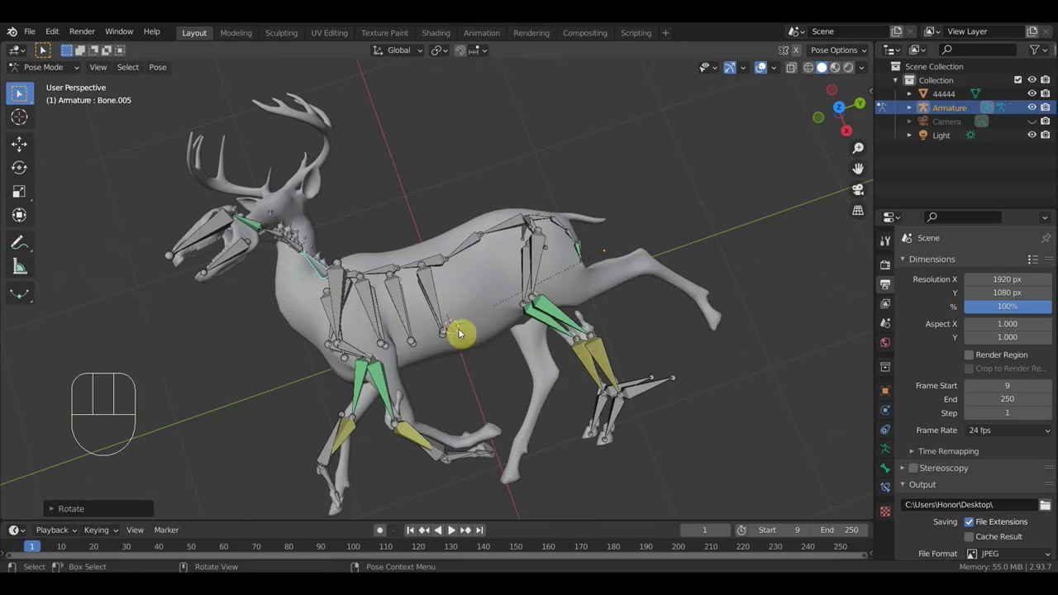
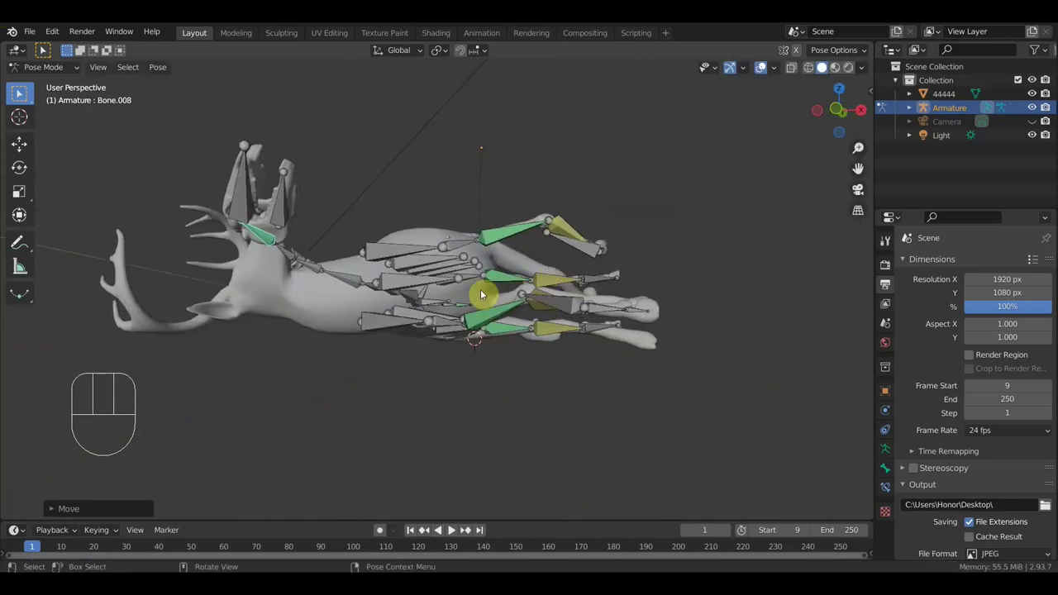
key(g)
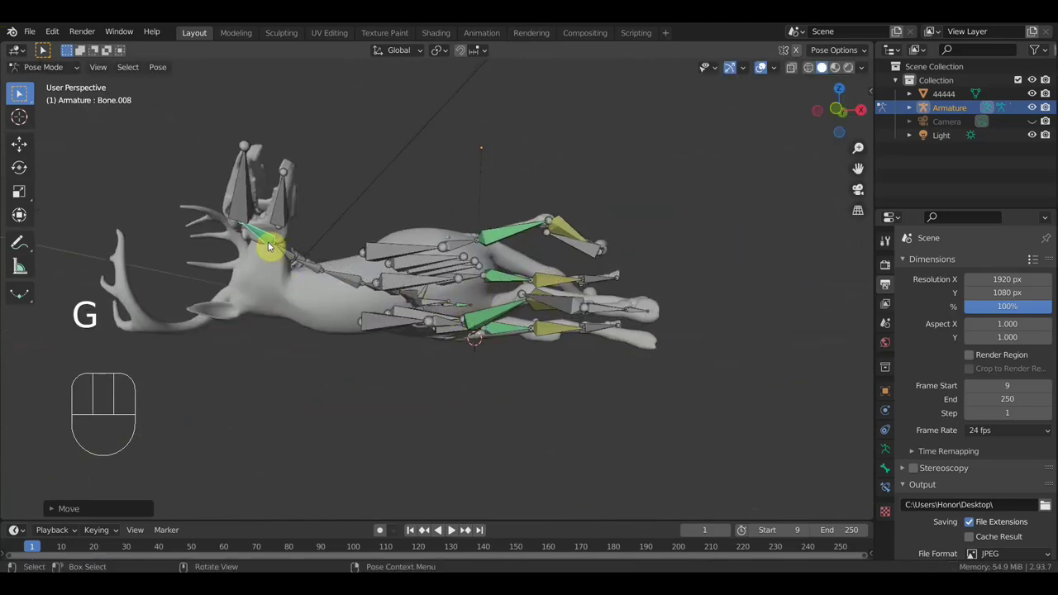
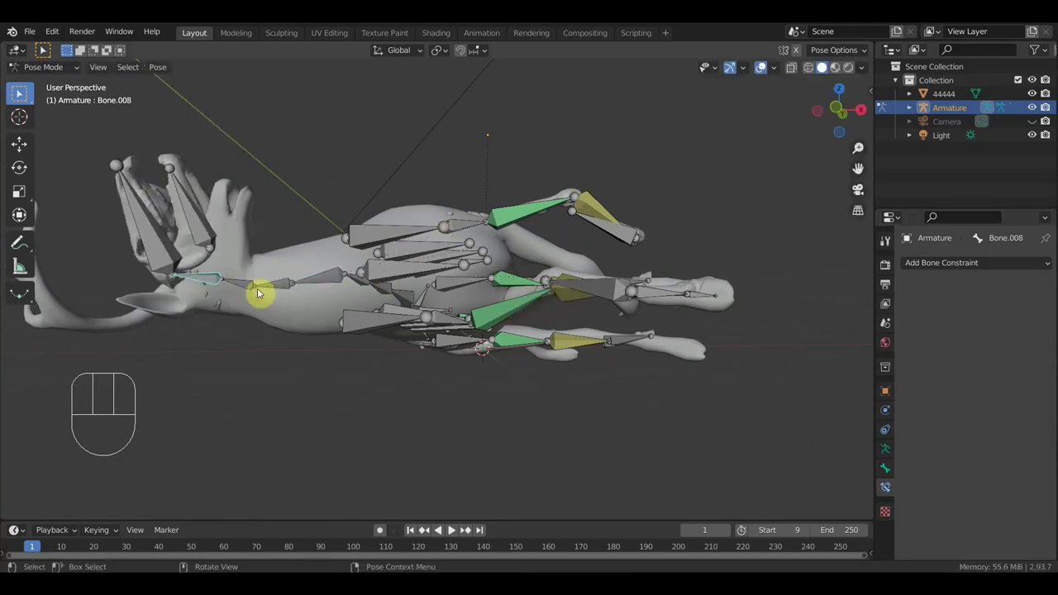
Step: Rotate a bone, orbit to the hind leg and select the foot IK control Bone.028
key(r)
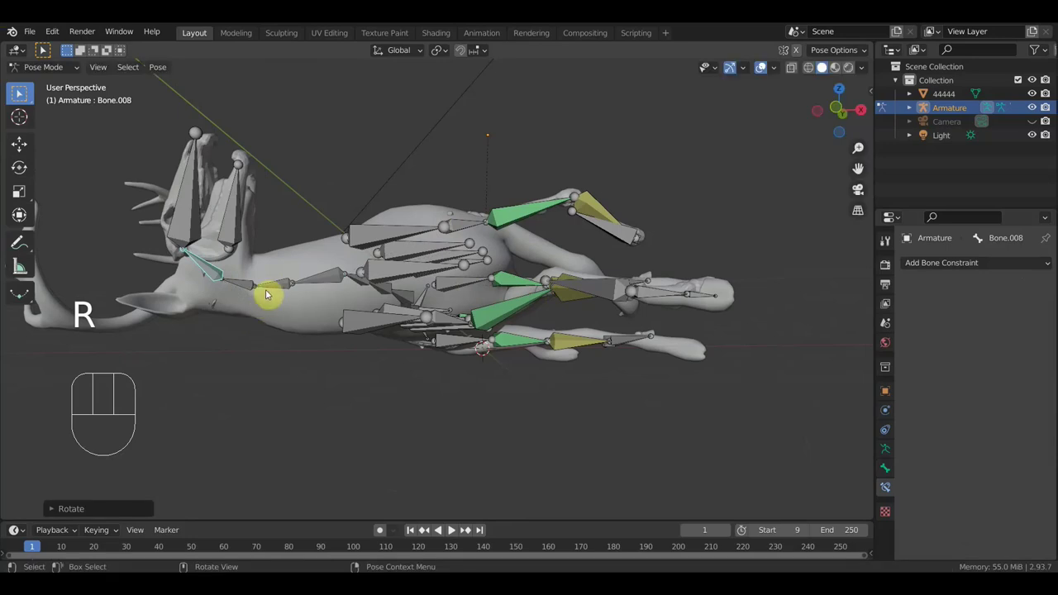
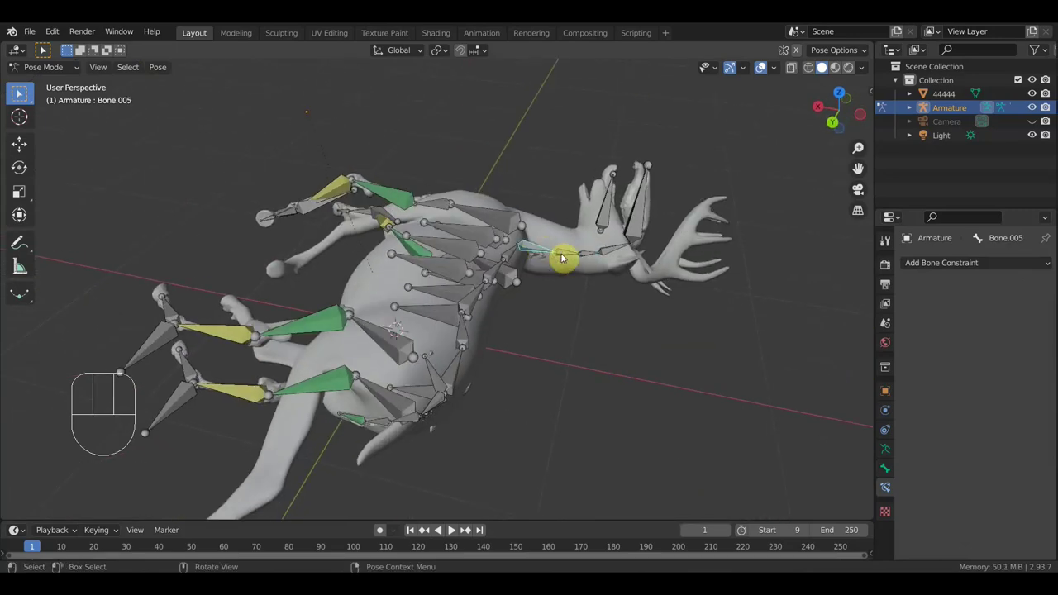
middle_click(578, 320)
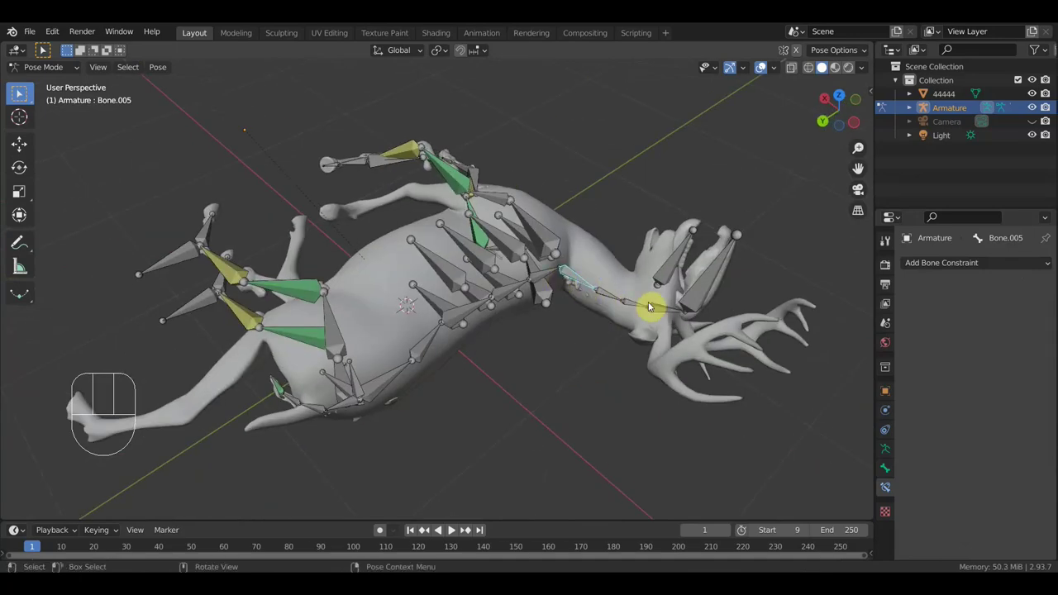
drag(644, 304, 294, 394)
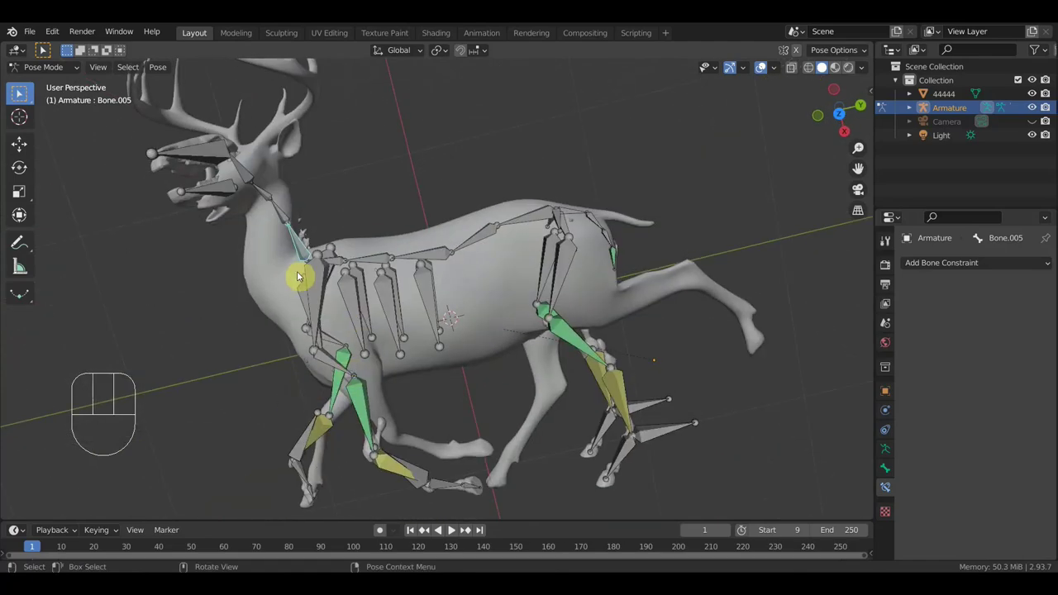
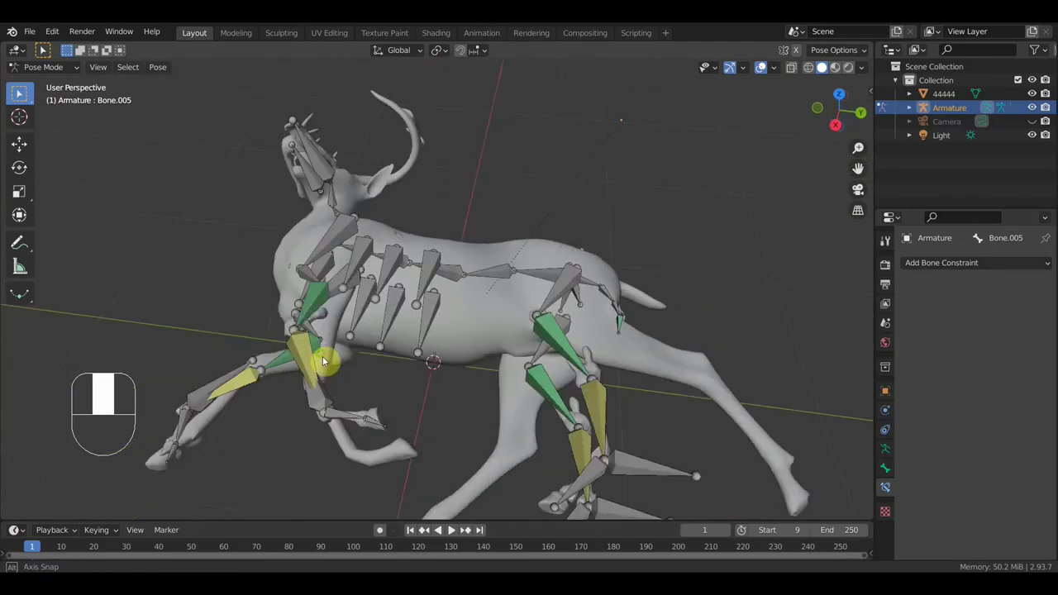
click(671, 477)
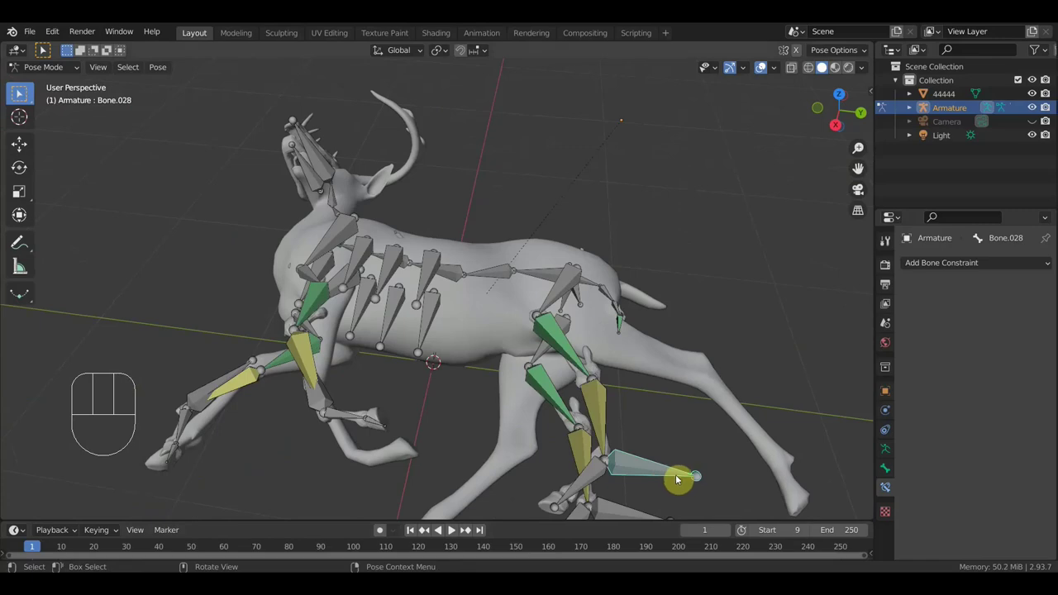
Step: From top view, move and rotate the hind foot IK control into its new position
key(KP_3)
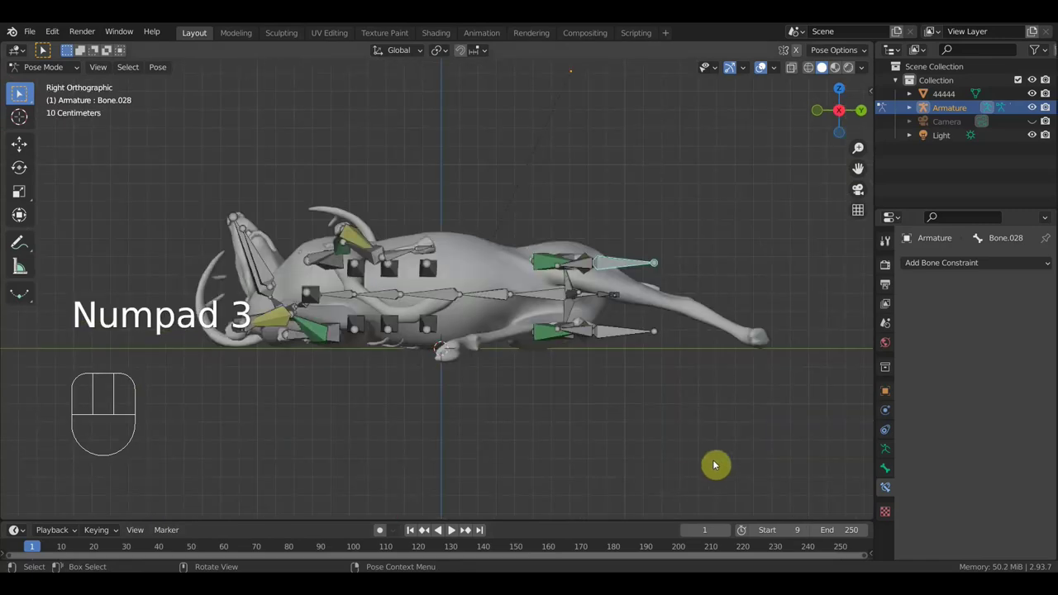
key(KP_7)
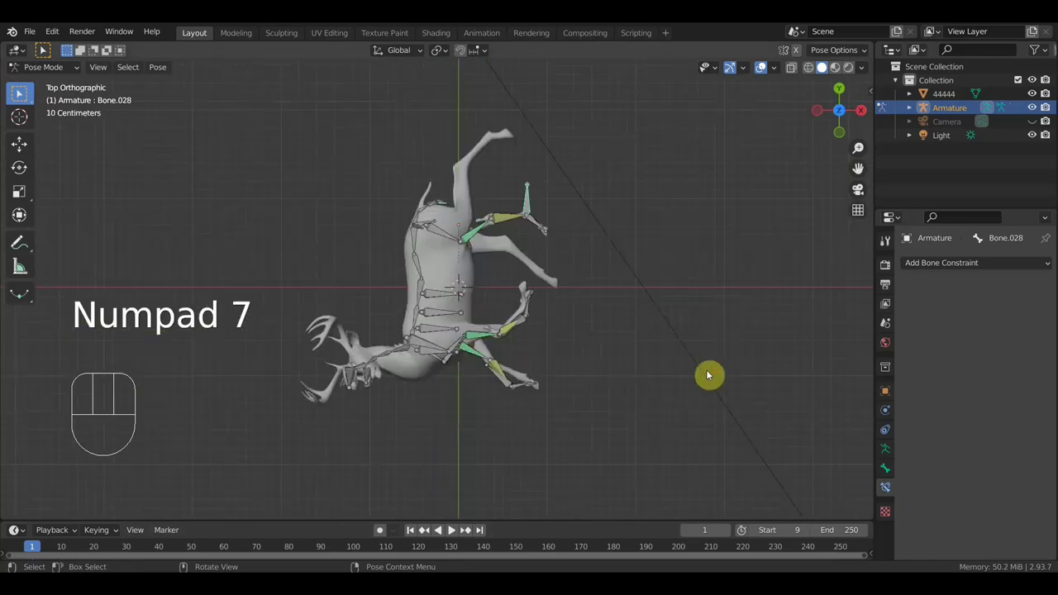
key(g)
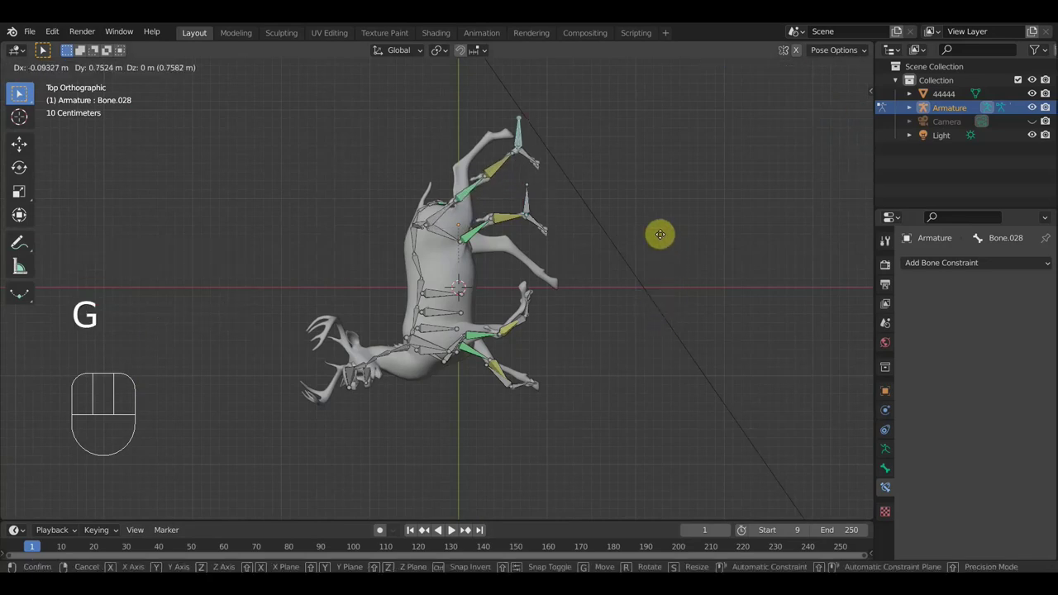
click(623, 236)
key(r)
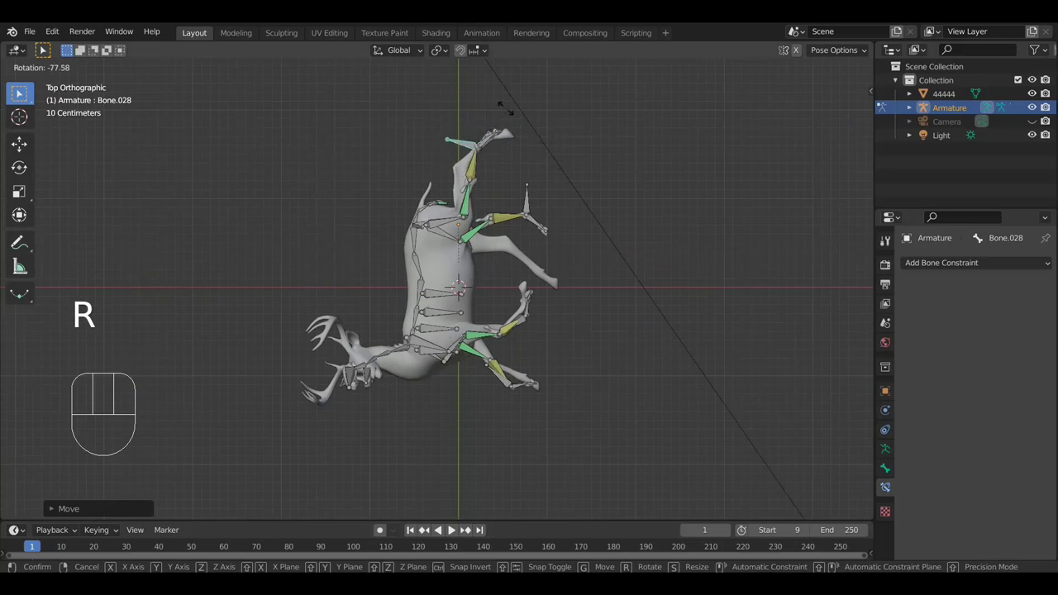
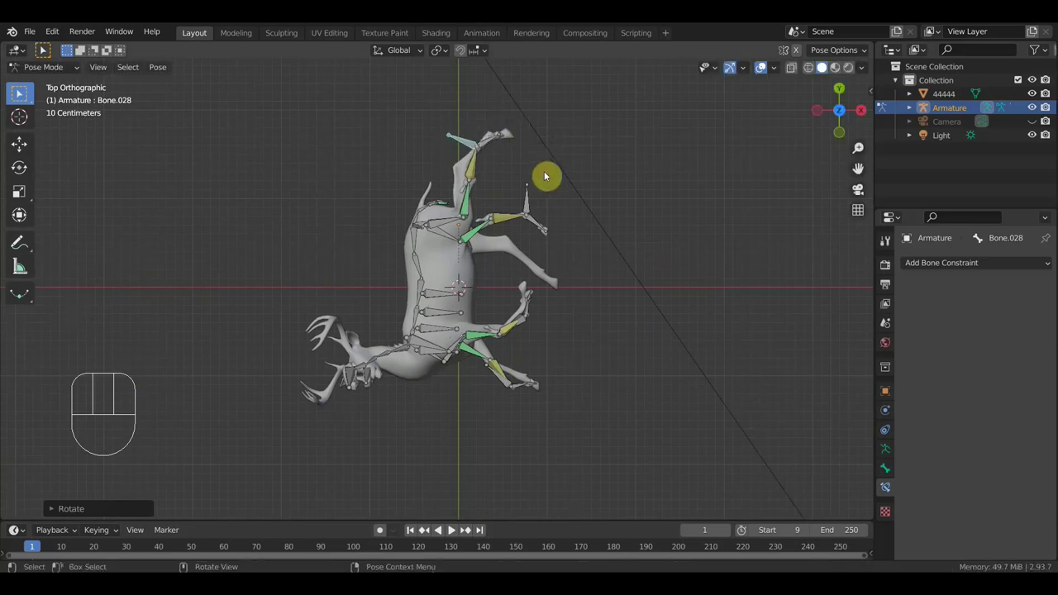
Step: Move and rotate the front-leg controls Bone.040 and Bone.045, undoing one misplaced rotation
key(g)
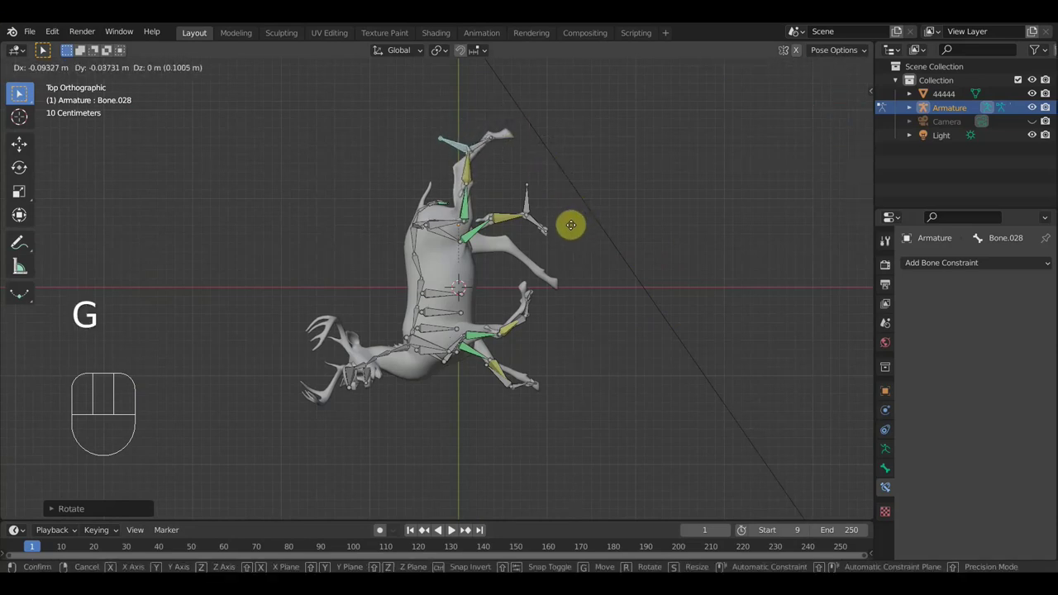
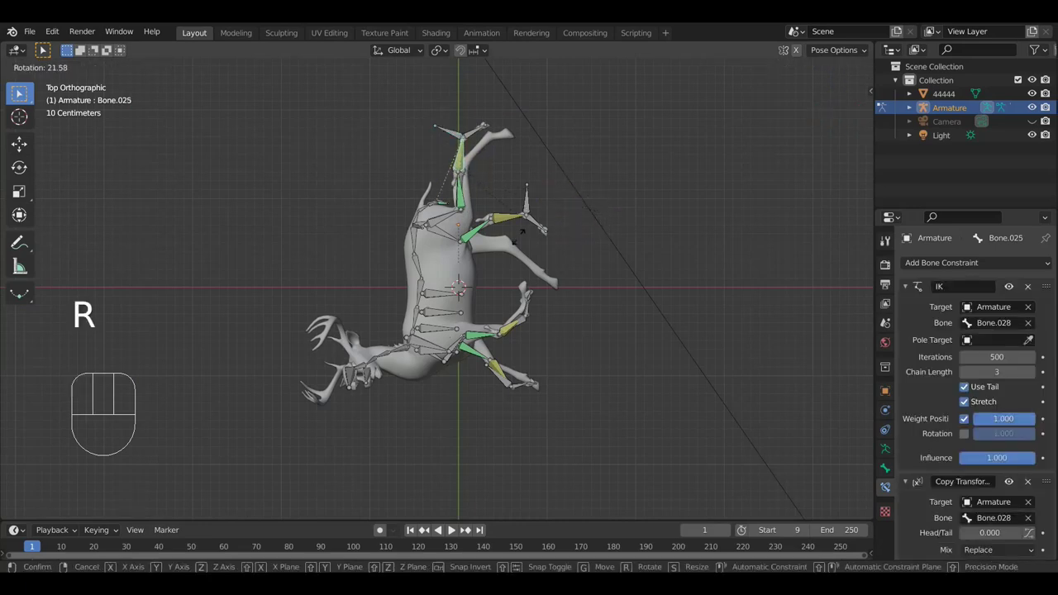
click(442, 204)
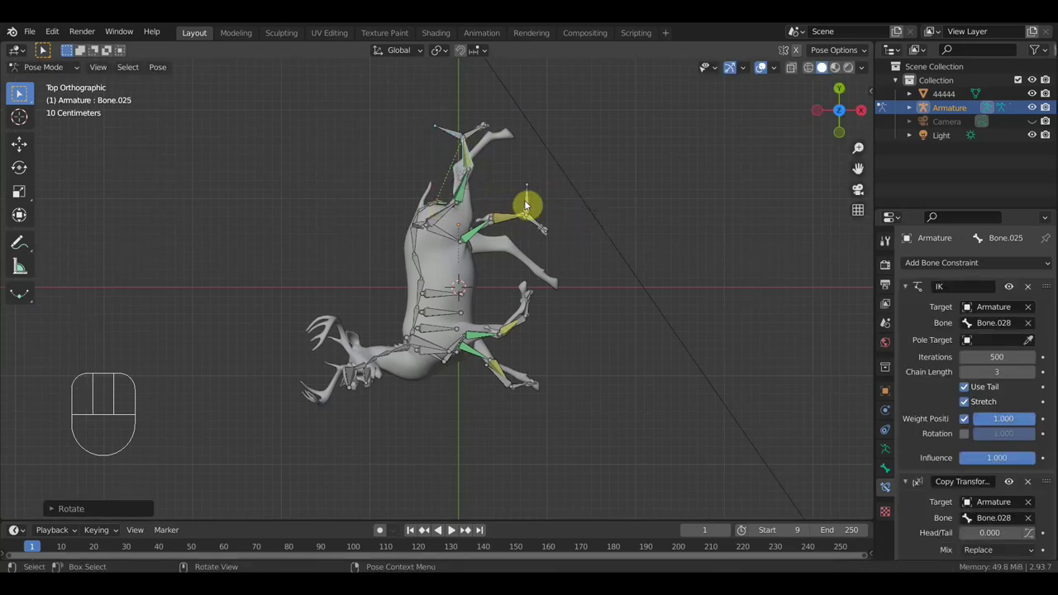
key(ctrl+z)
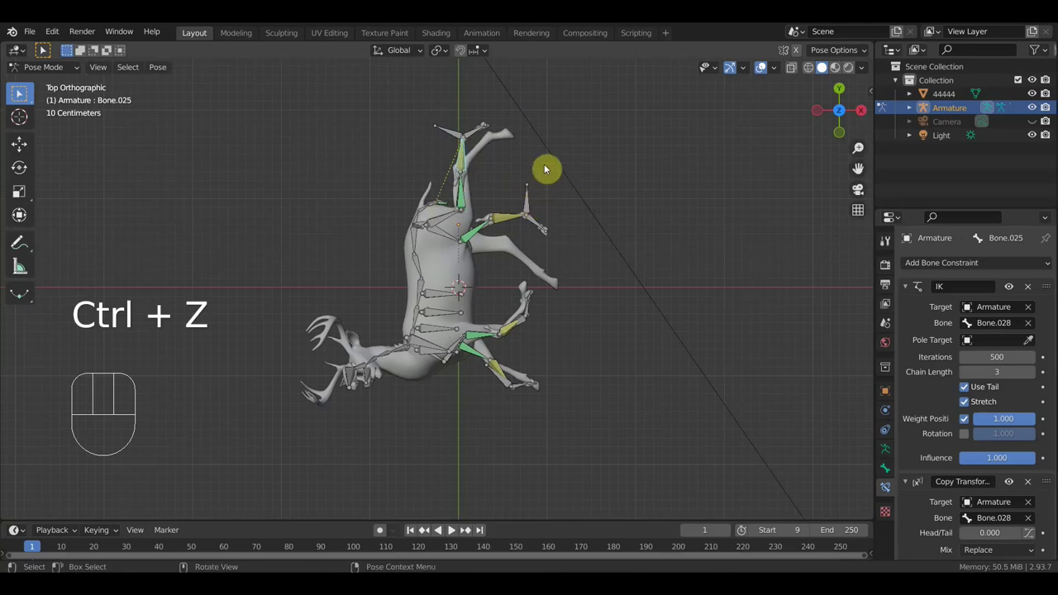
key(r)
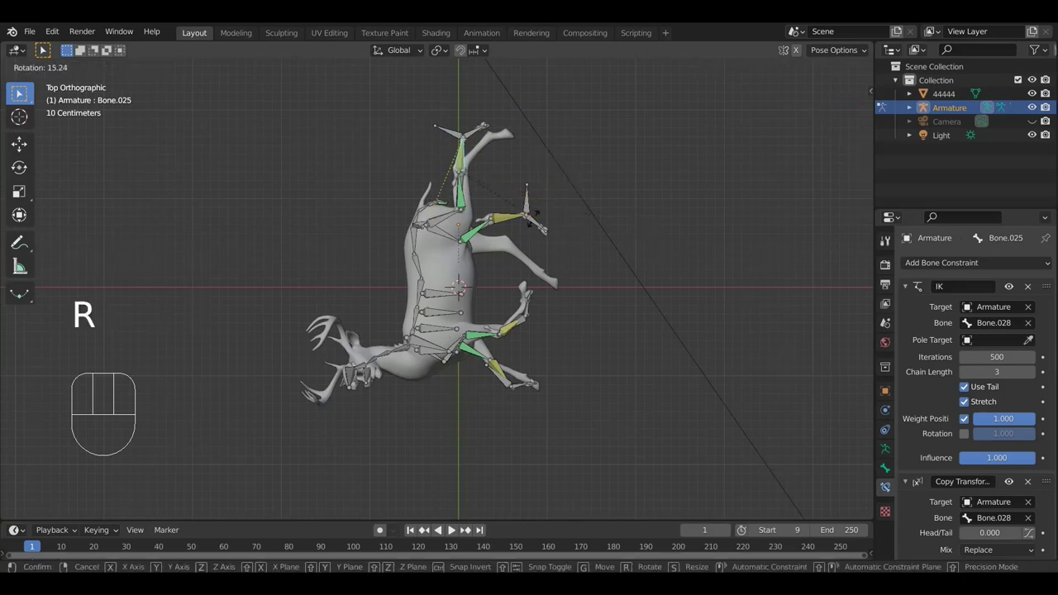
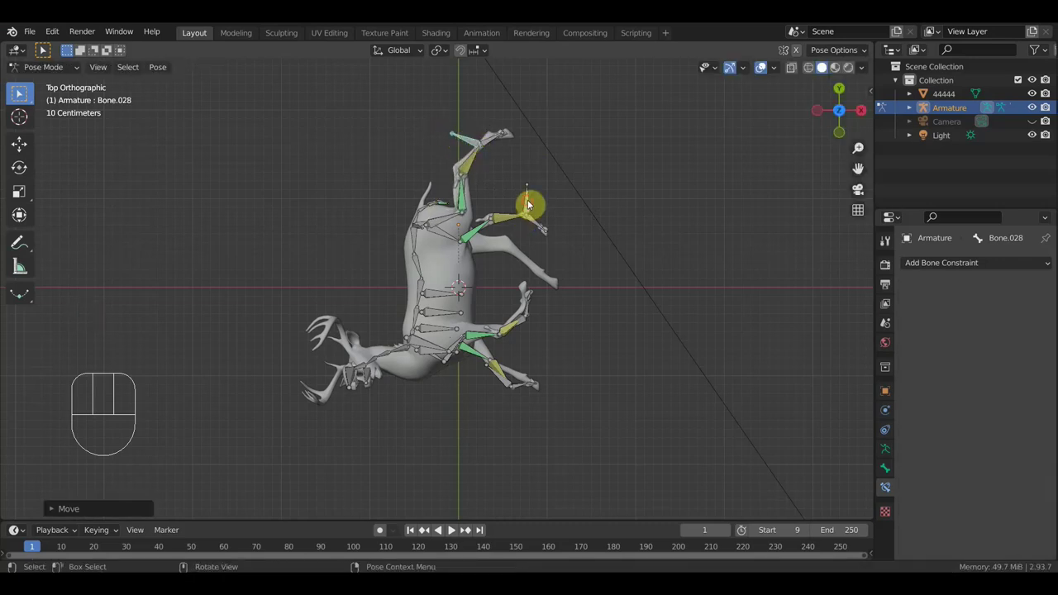
key(g)
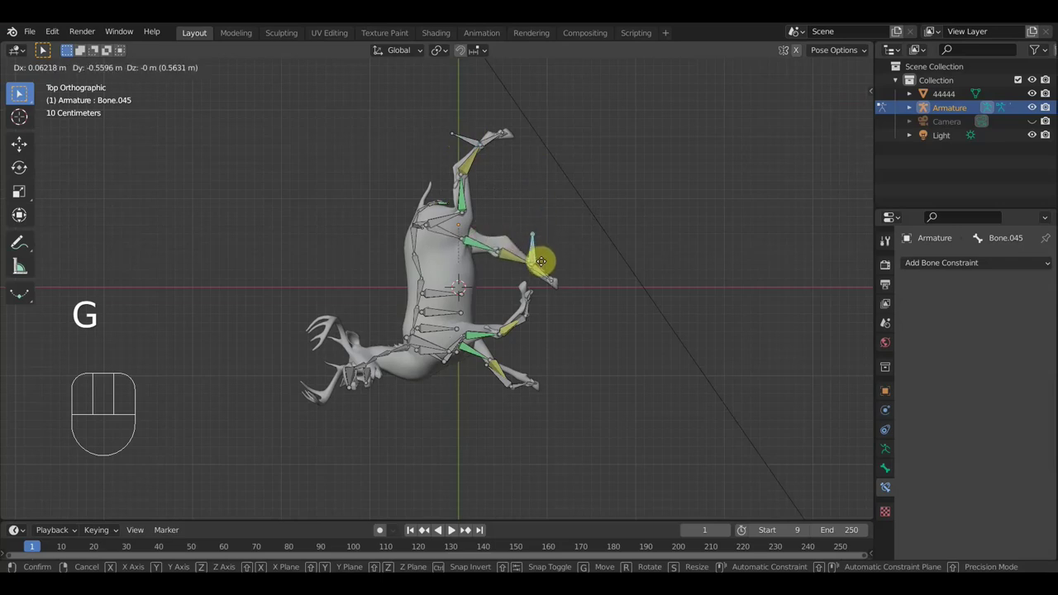
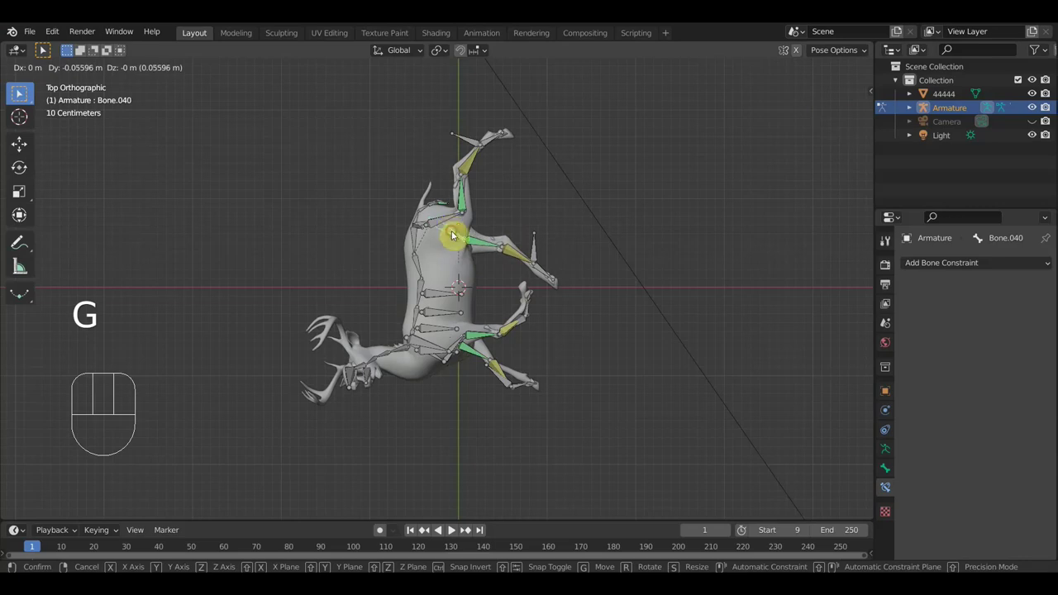
drag(537, 340, 271, 197)
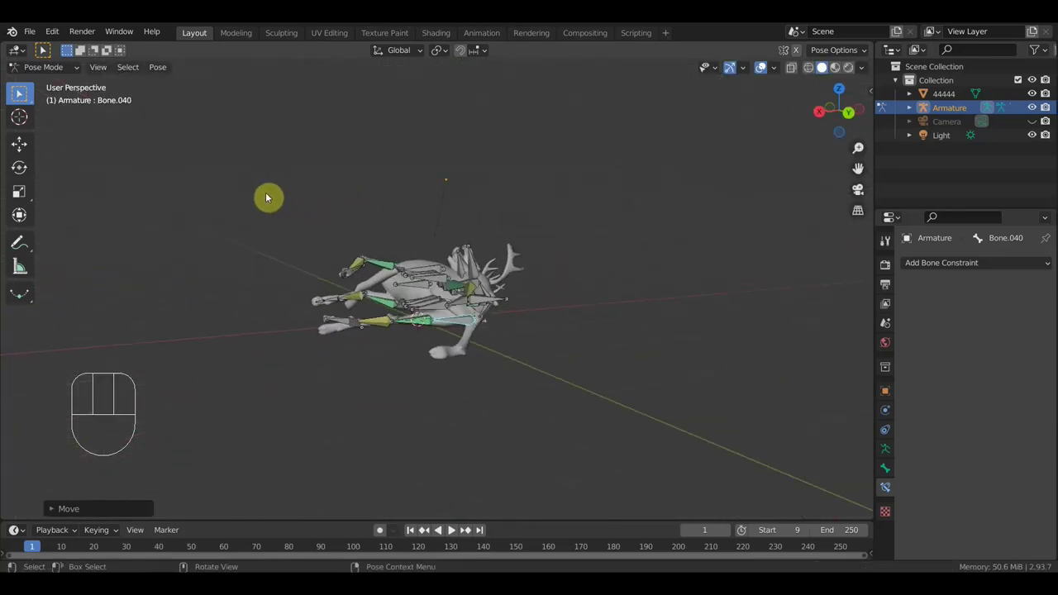
Step: Select another leg control bone, Bone.045, and orbit toward the deer's head
click(358, 327)
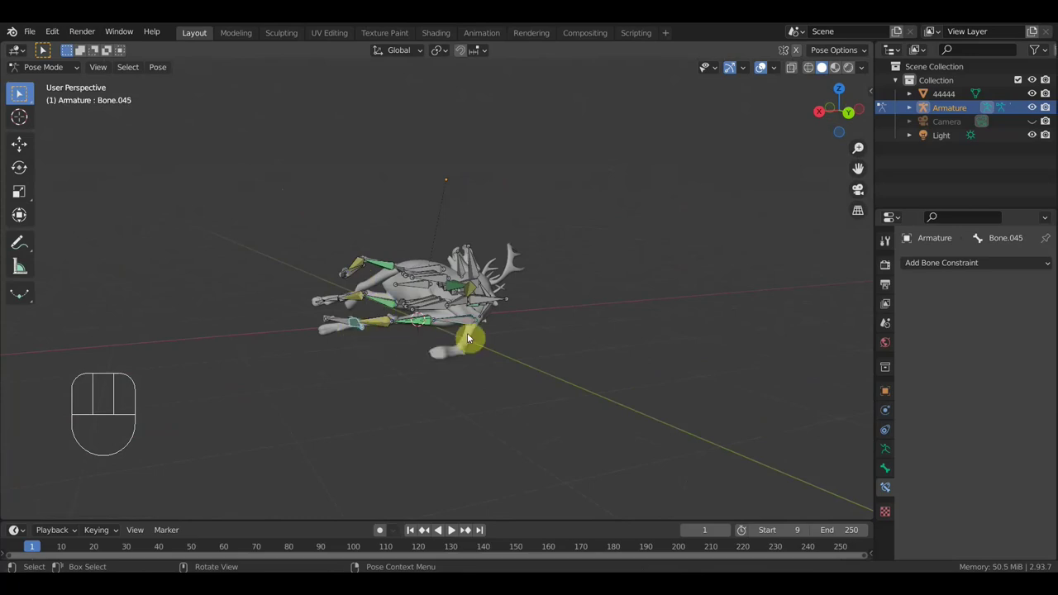
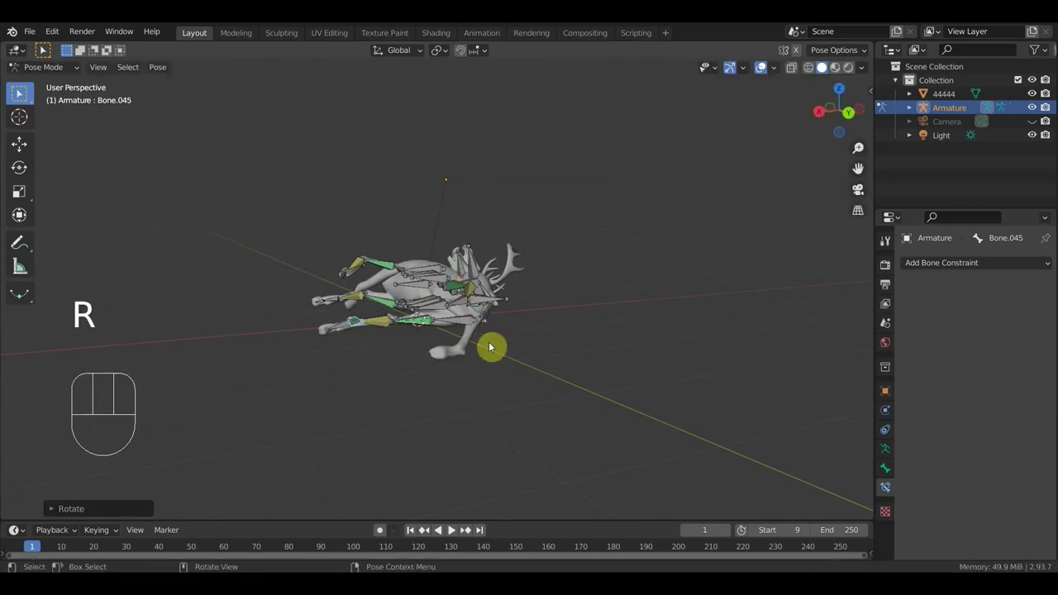
drag(492, 366, 346, 329)
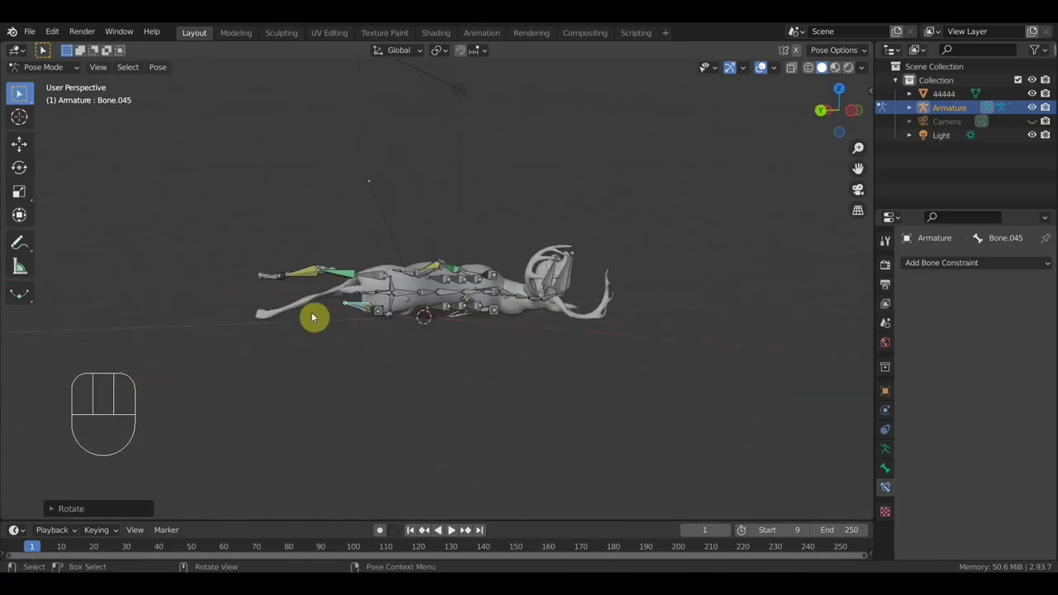
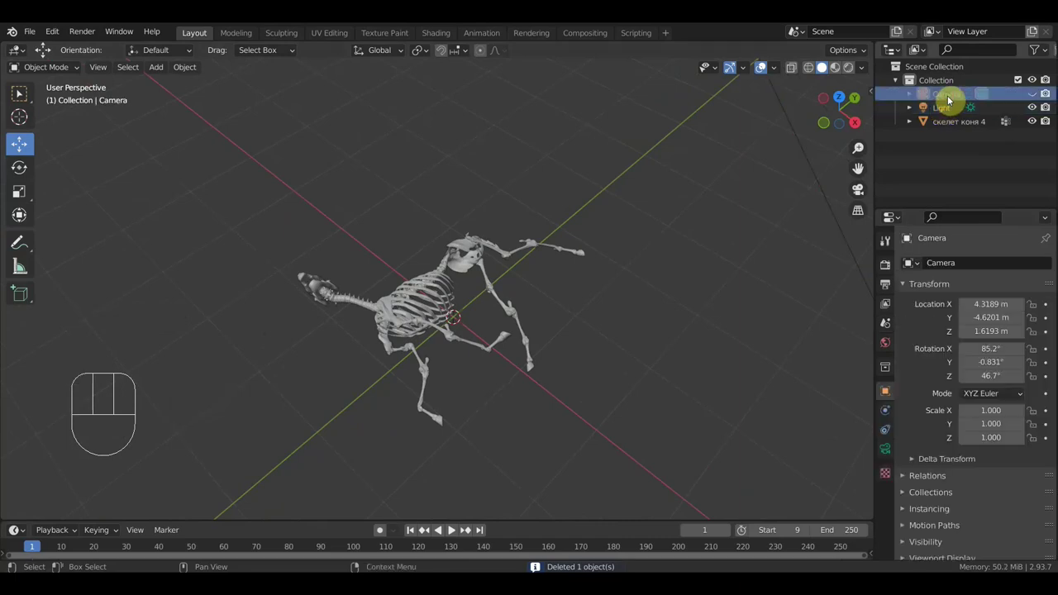
Step: Delete the camera and light so only the скелет коня 4 skeleton remains
click(940, 110)
key(Delete)
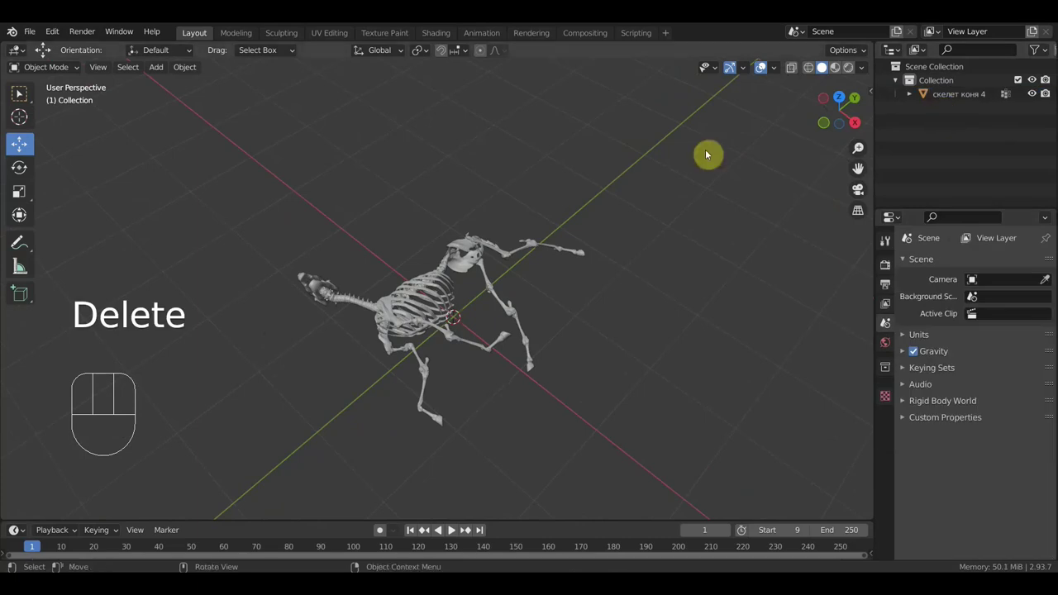